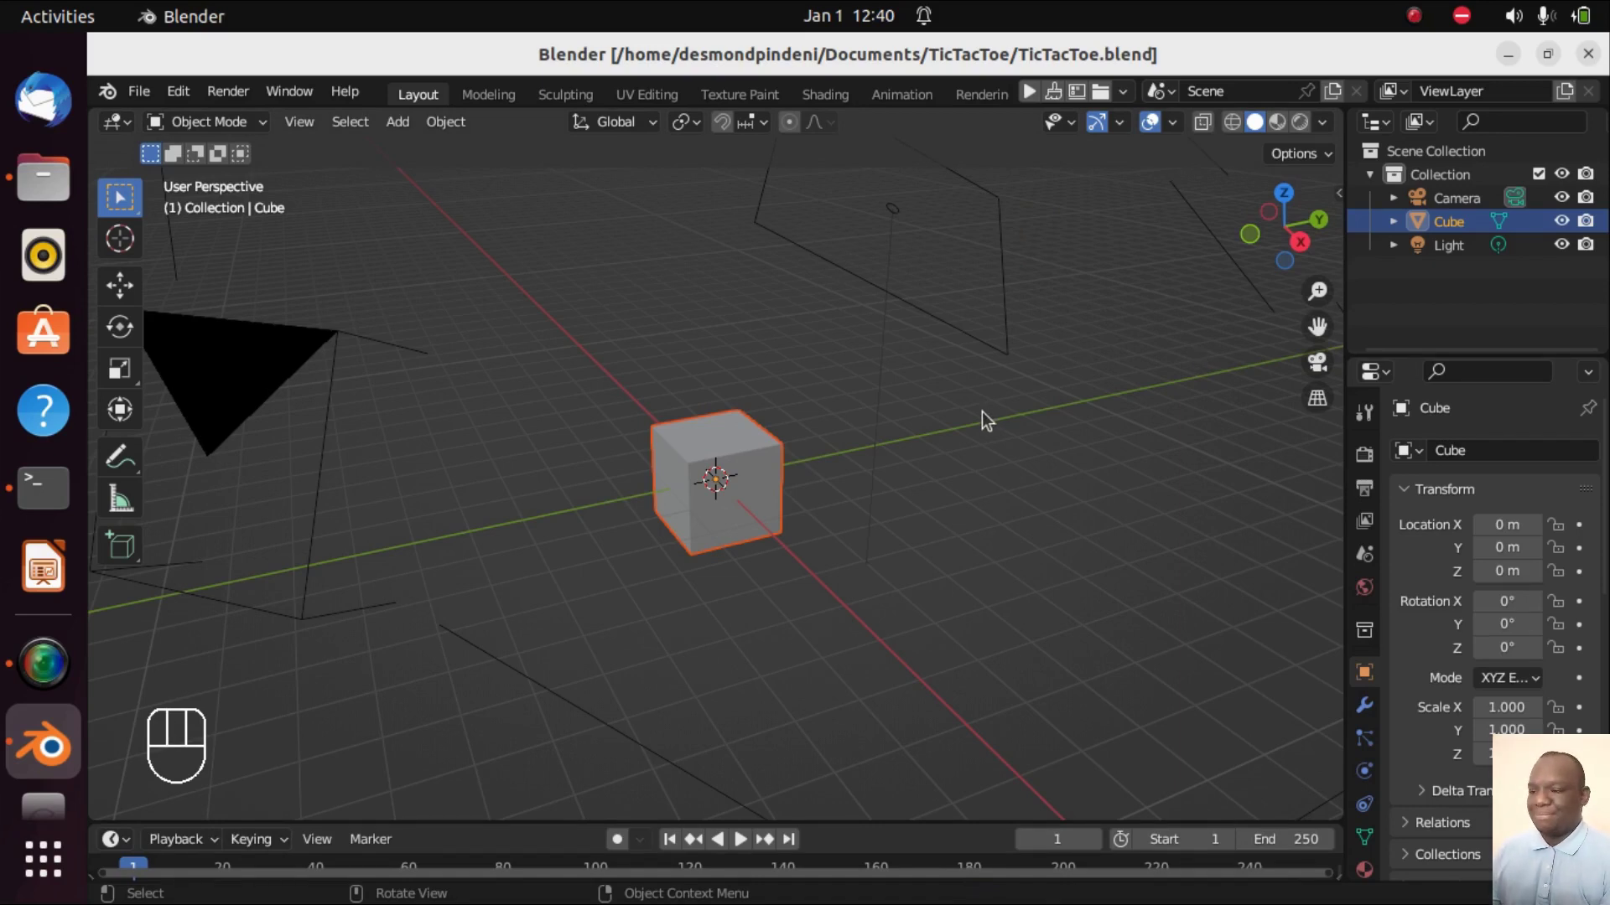
- Select everything and delete the default cube, camera and light
{"action": "key", "text": "a"}
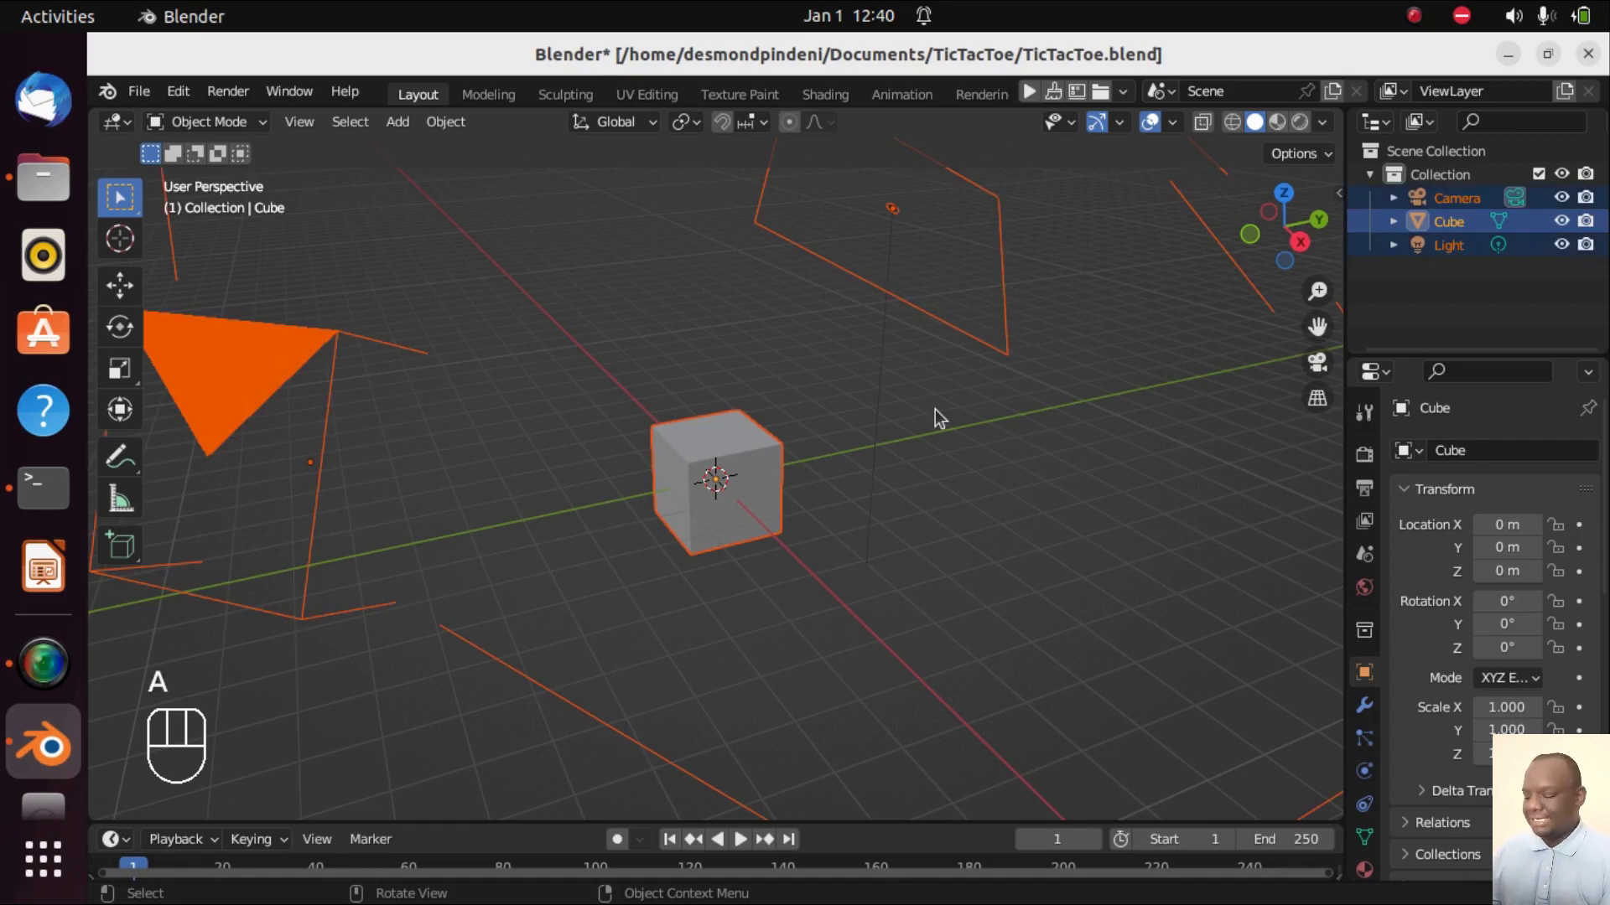
{"action": "key", "text": "x"}
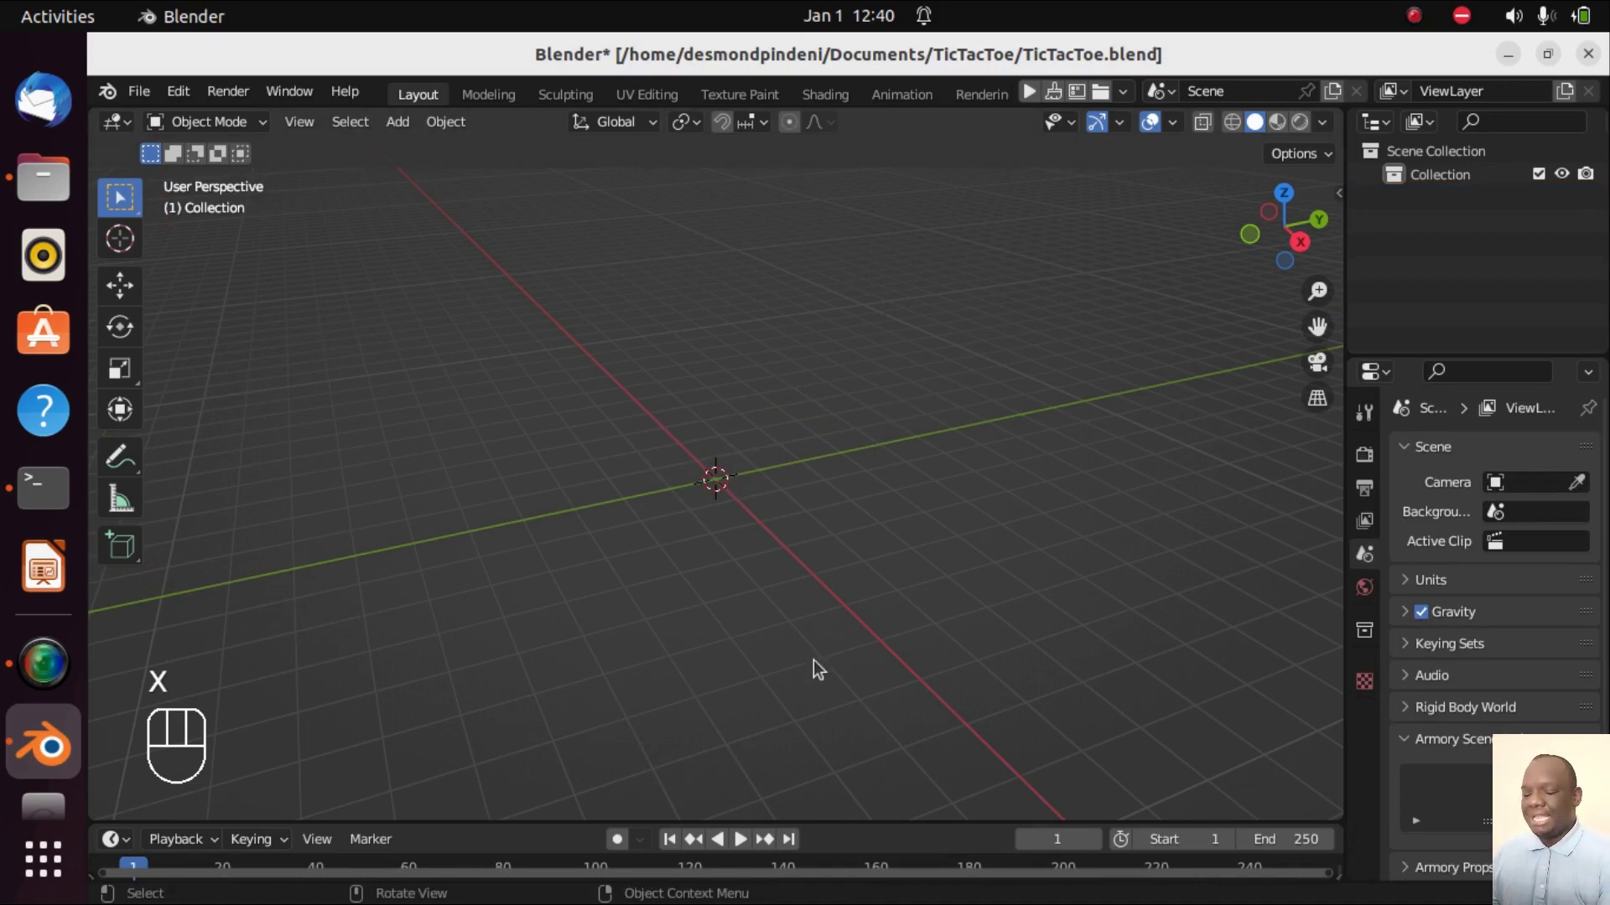
- Switch to the top orthographic view of the empty scene
{"action": "key", "text": "KP_7"}
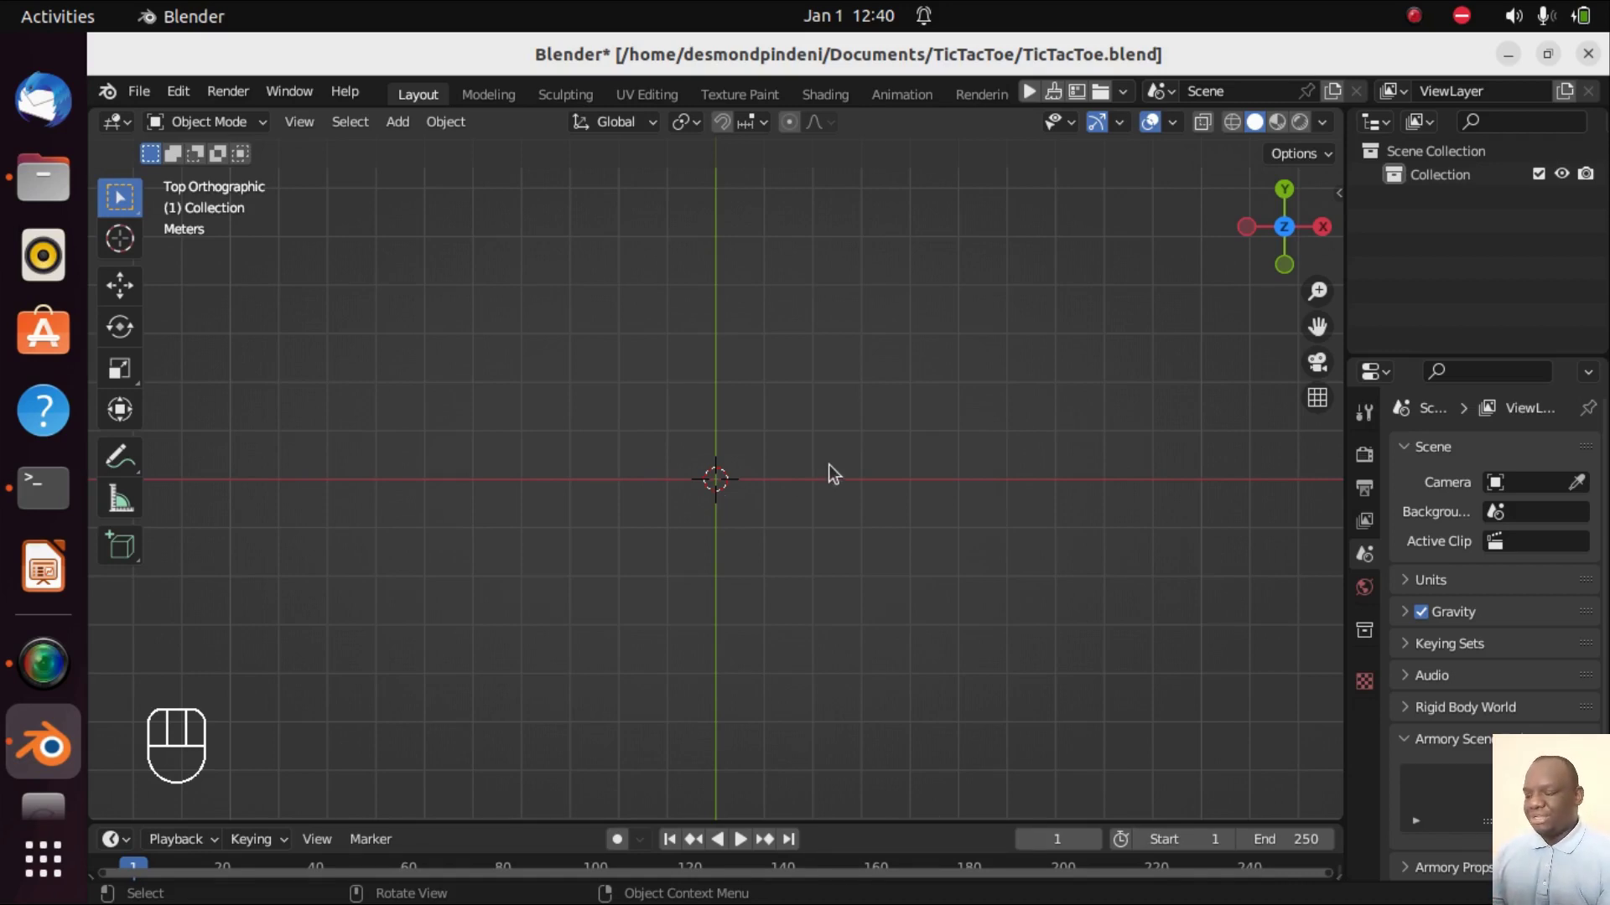
- Add a mesh plane at the origin and scale it to 0.95
{"action": "key", "text": "shift+a"}
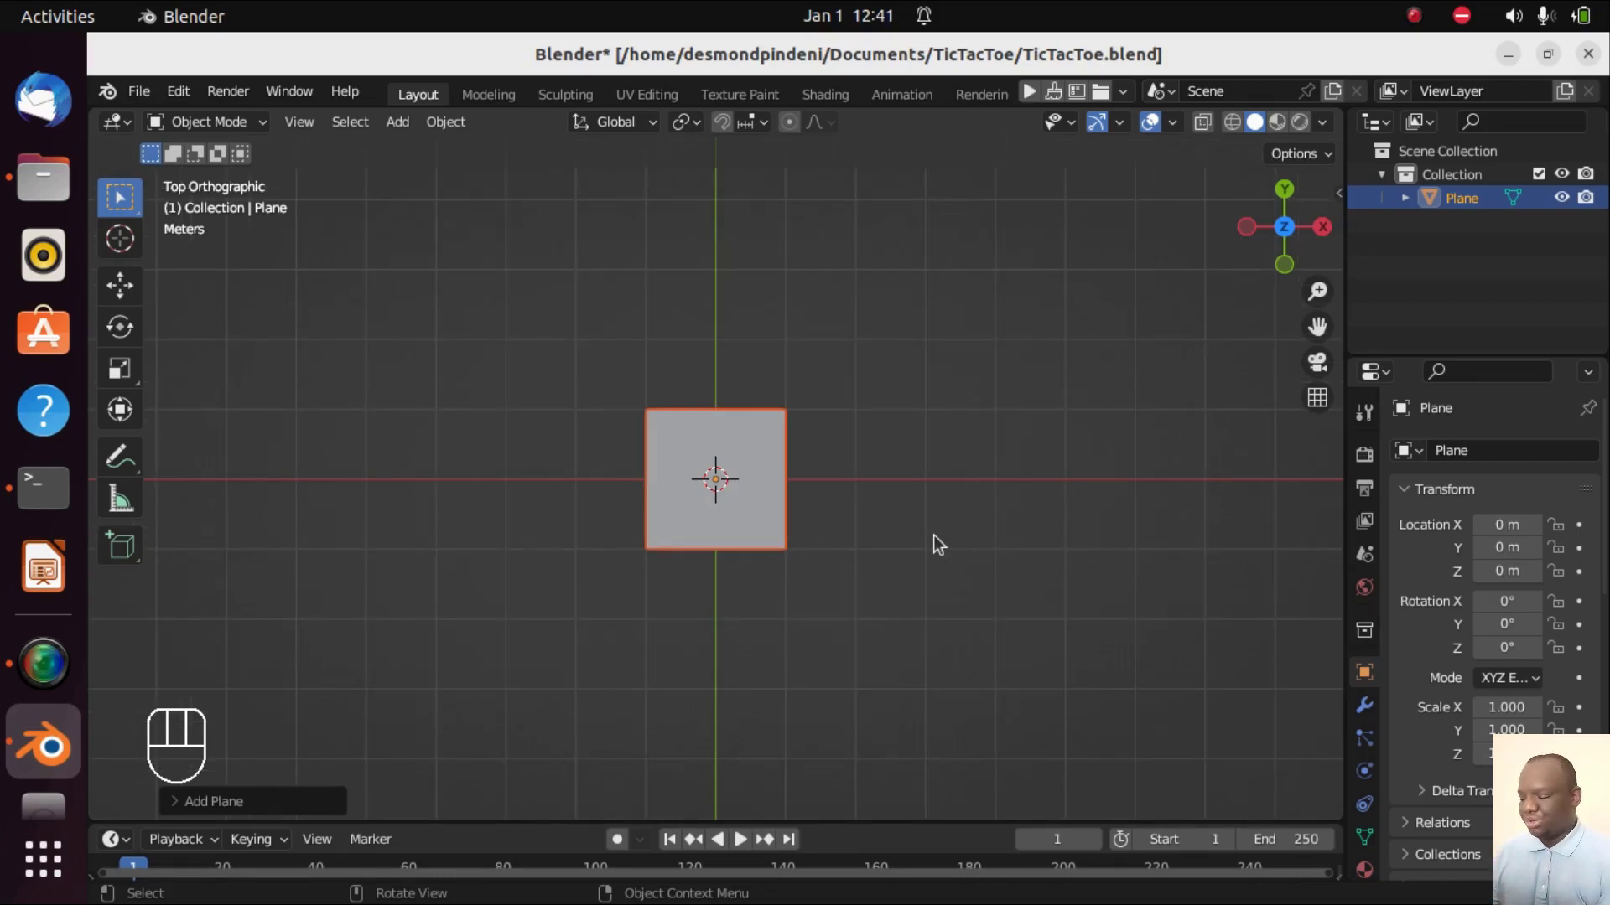
{"action": "key", "text": "s"}
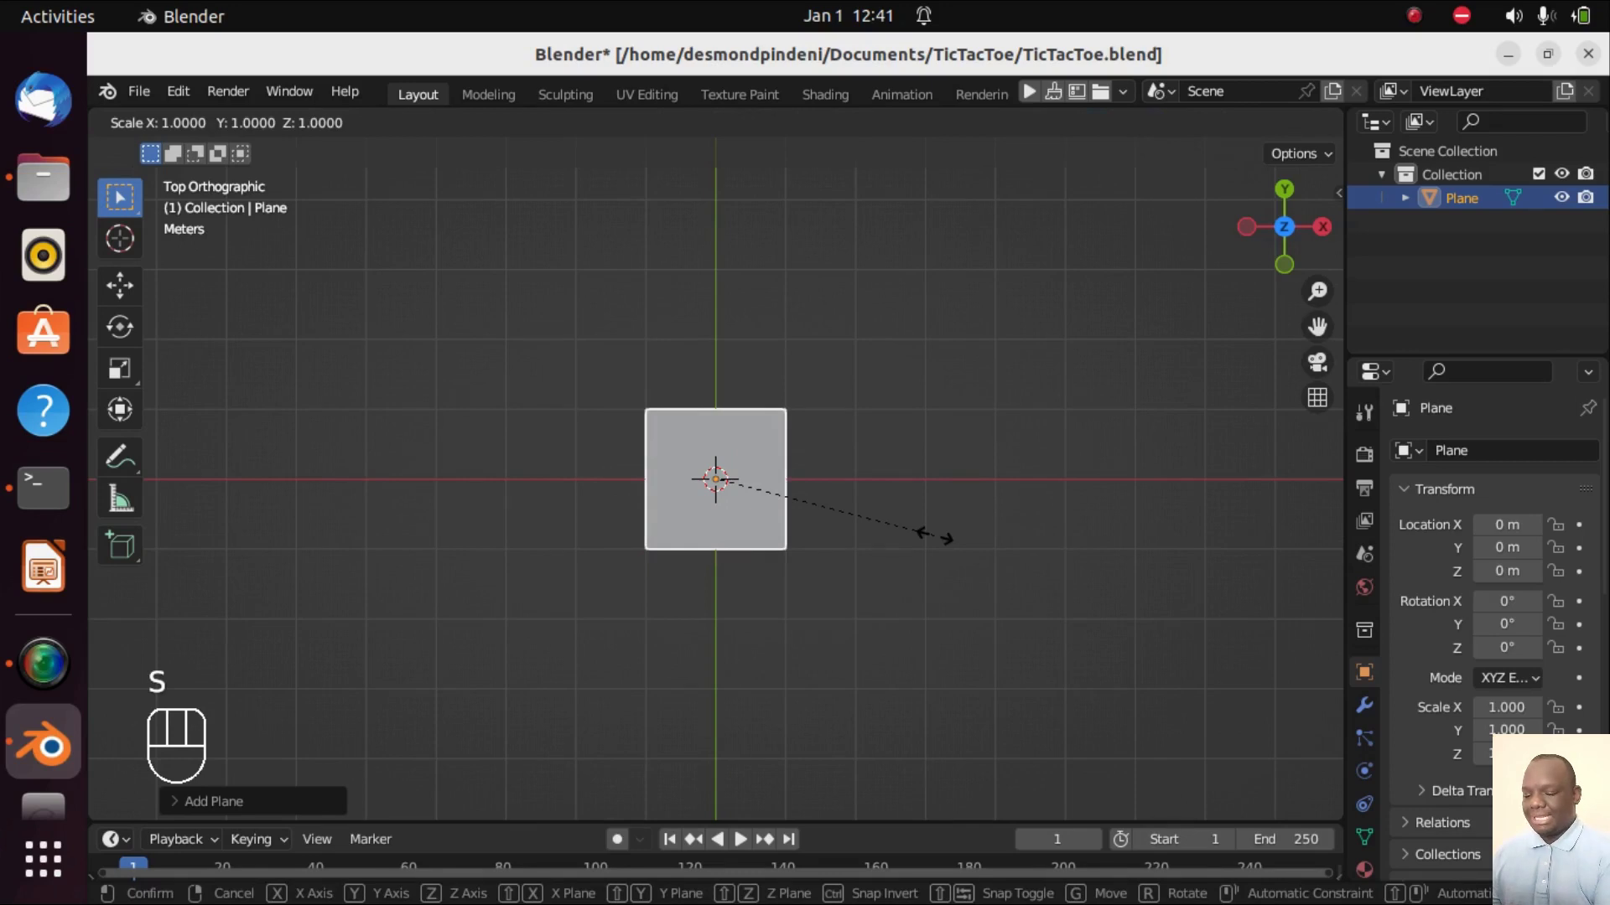
{"action": "key", "text": "0"}
{"action": "key", "text": "."}
{"action": "key", "text": "9"}
{"action": "key", "text": "5"}
{"action": "left_click", "coordinate": [940, 542]}
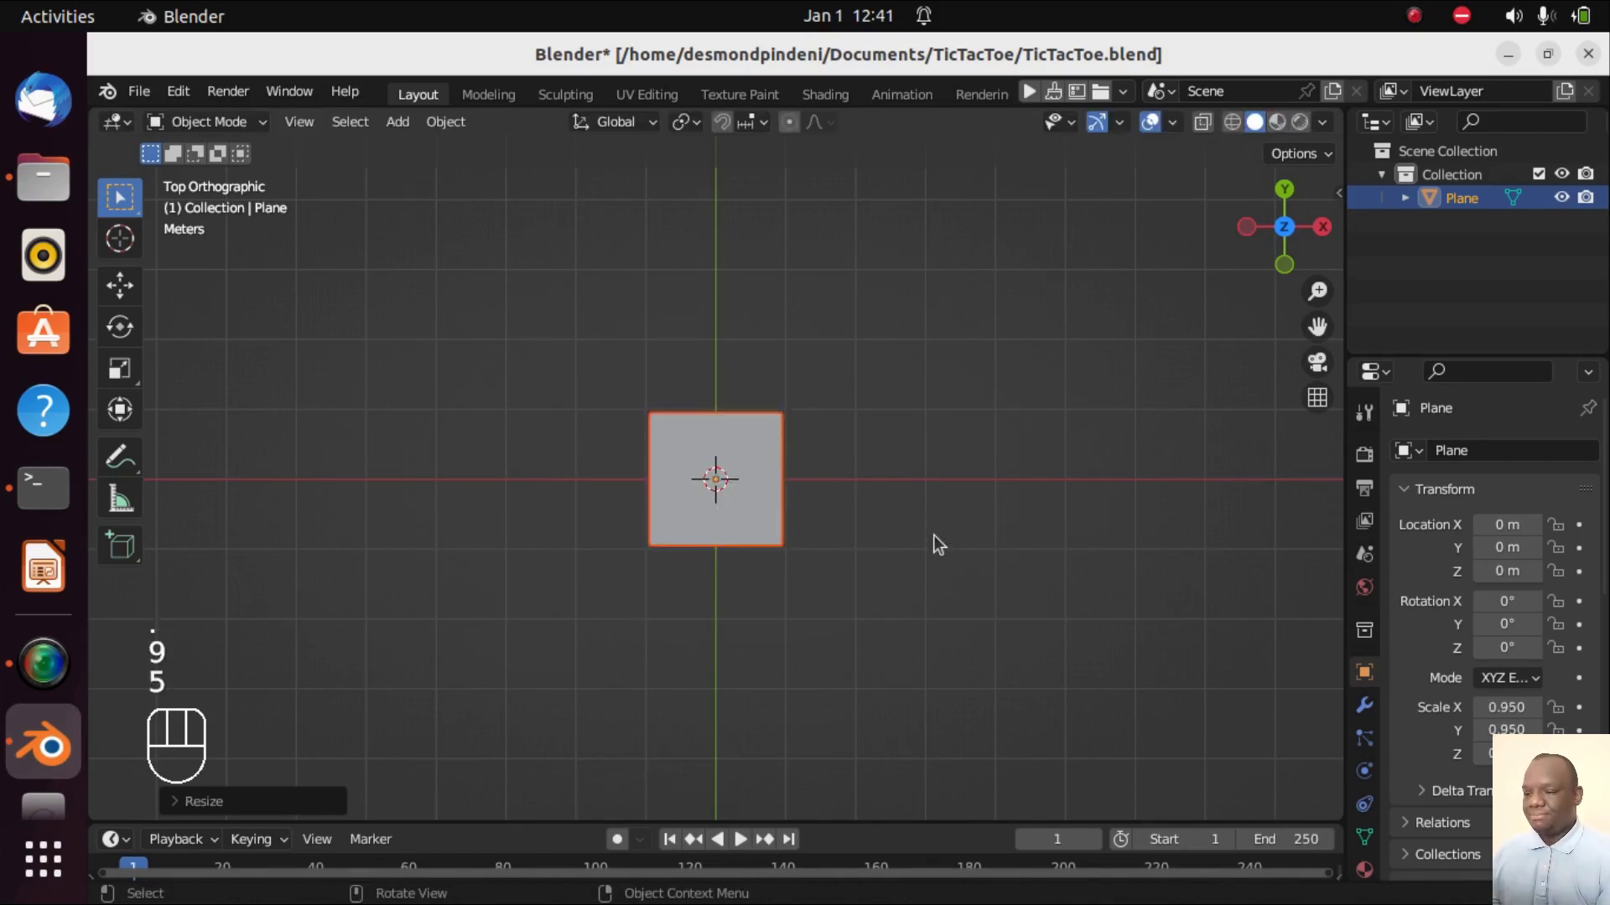
{"action": "type", "text": "5"}
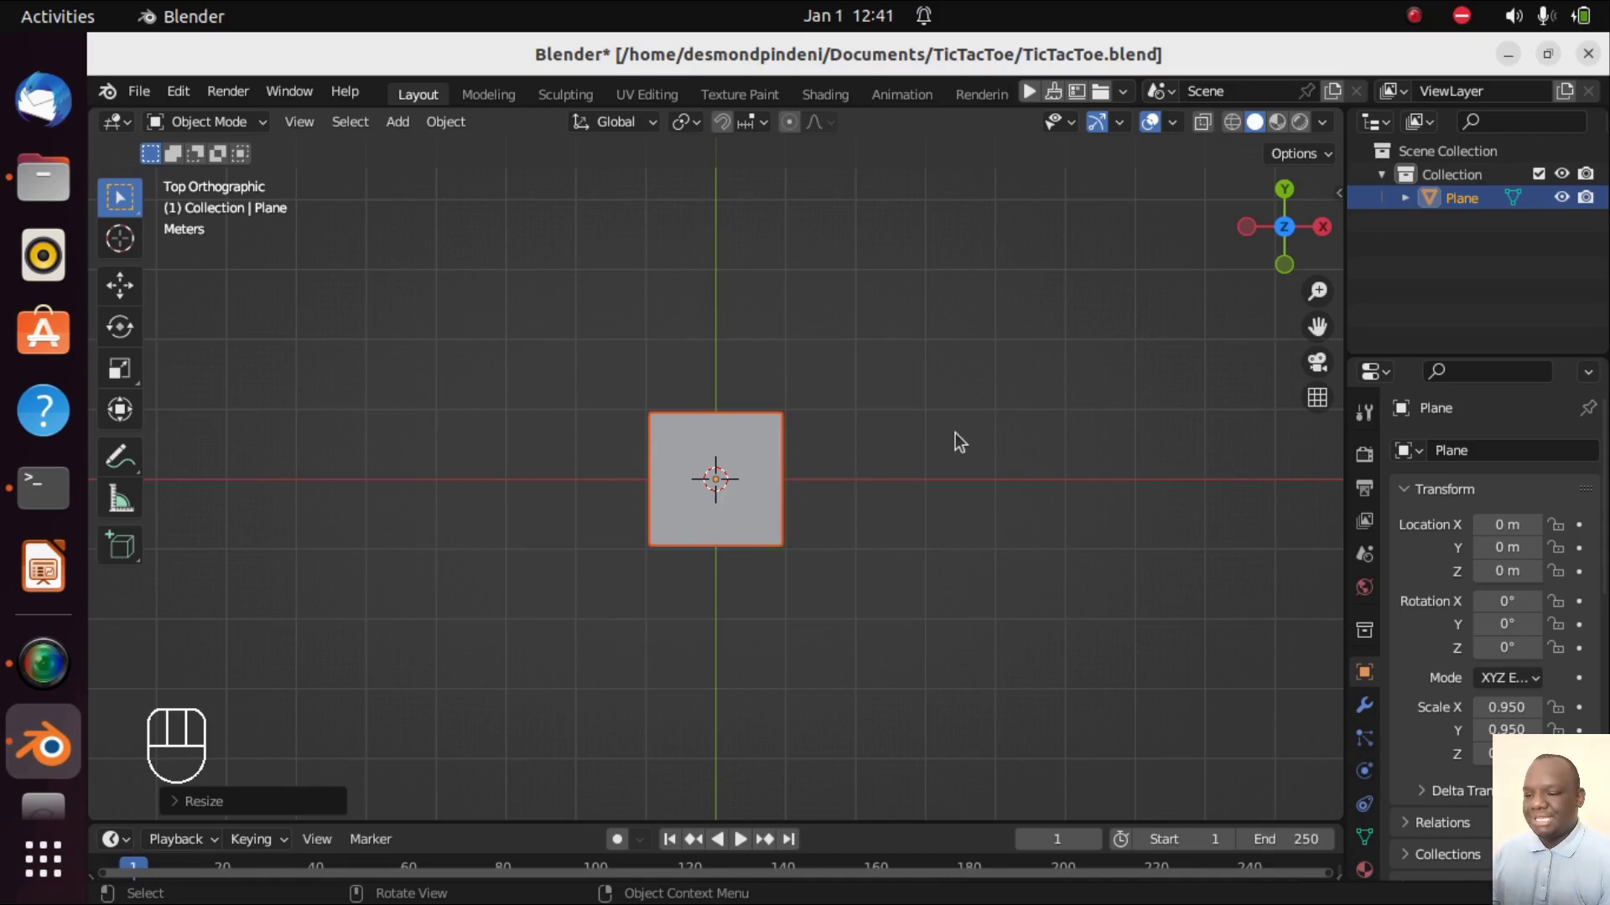
- Create a material named Cell with a light blue base colour on the plane, in material preview
{"action": "key", "text": "z"}
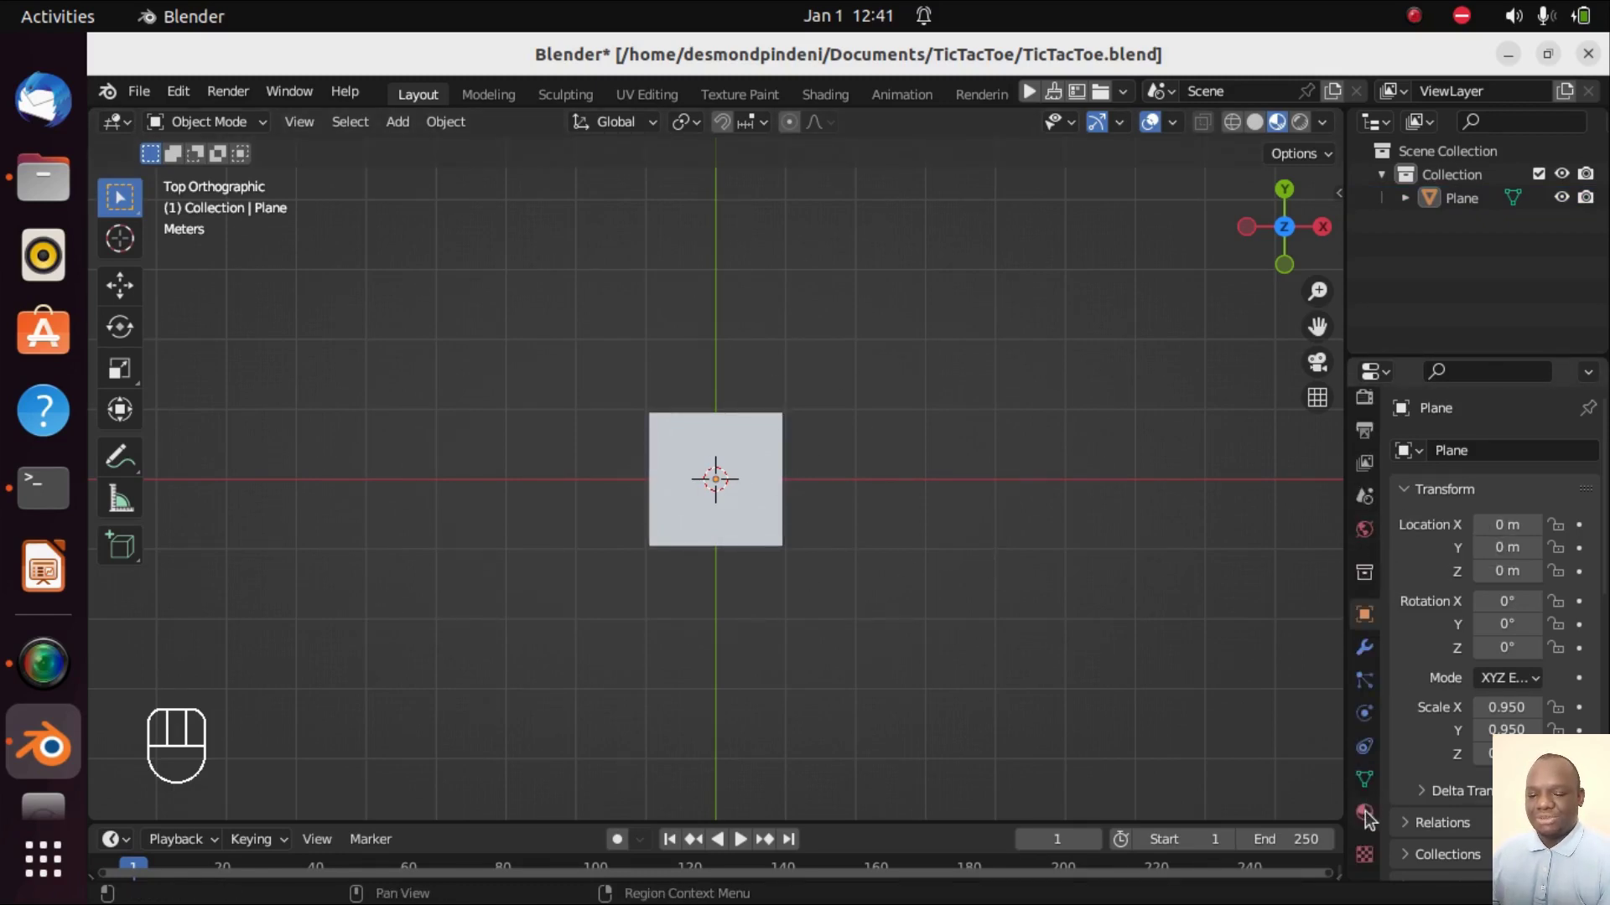
{"action": "left_click", "coordinate": [1370, 820]}
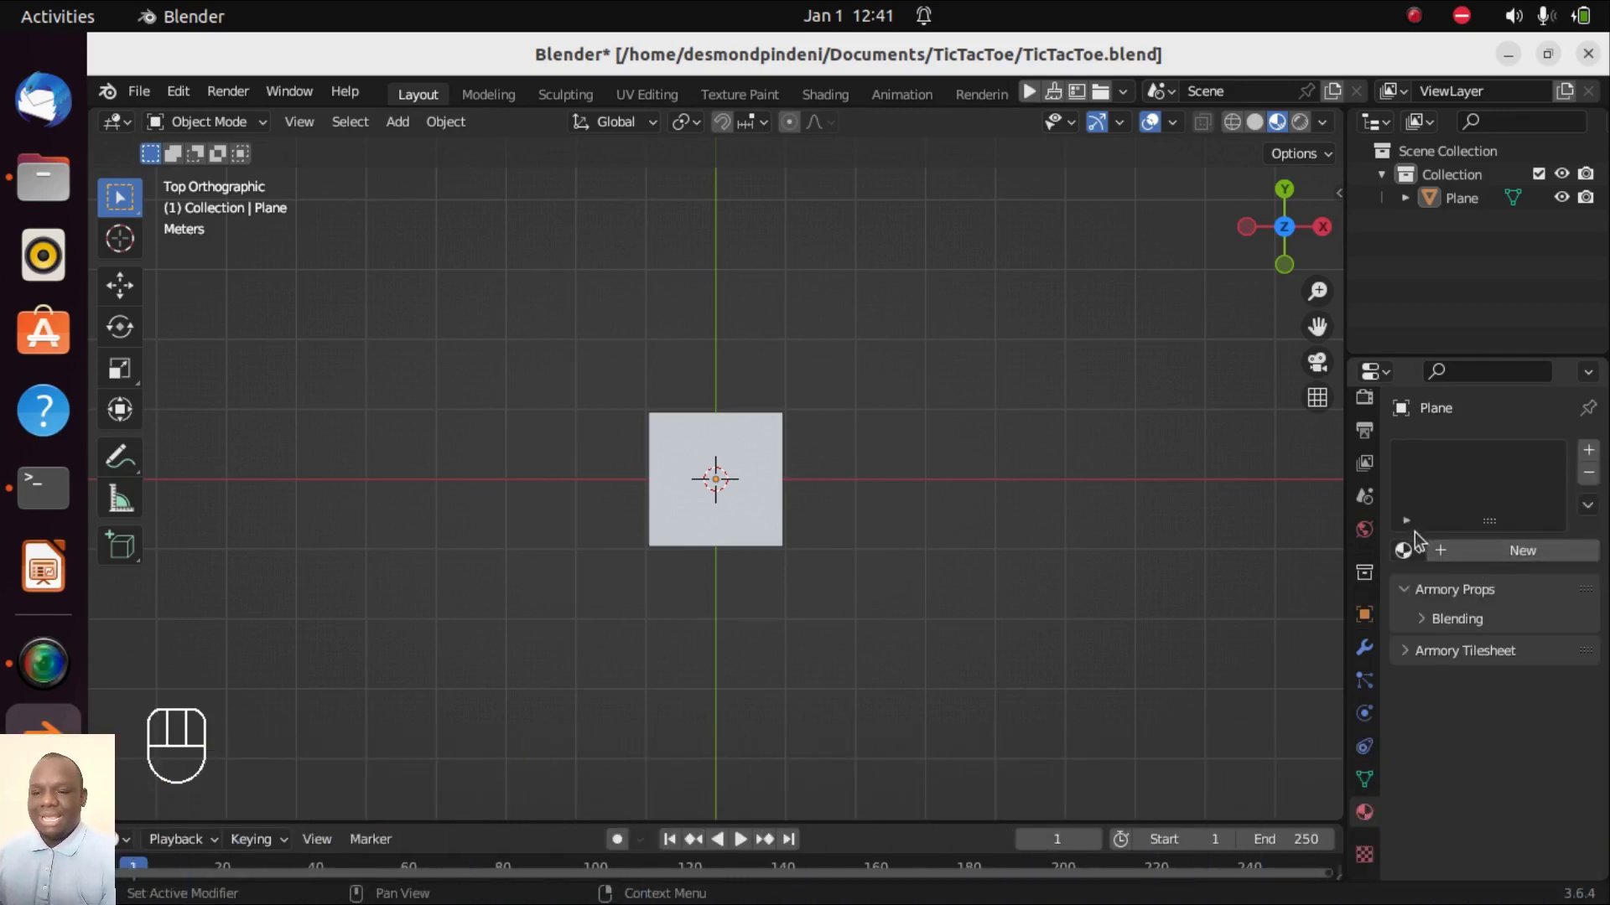
{"action": "left_click", "coordinate": [1497, 562]}
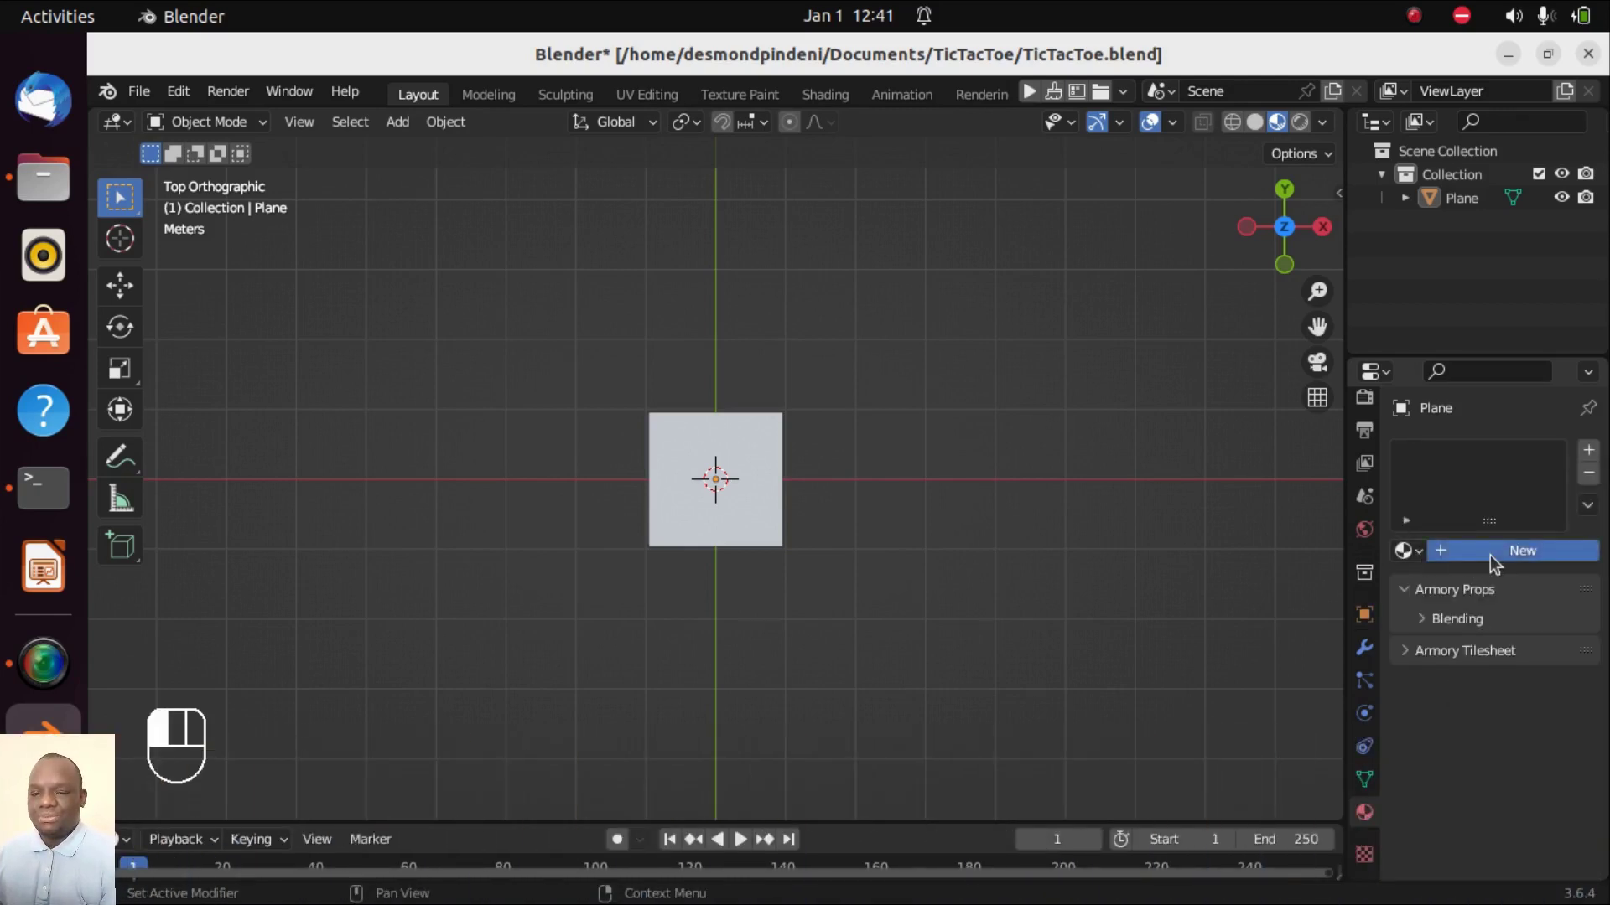
{"action": "left_click_drag", "start_coordinate": [1472, 456], "coordinate": [1472, 456]}
{"action": "key", "text": "e"}
{"action": "key", "text": "l"}
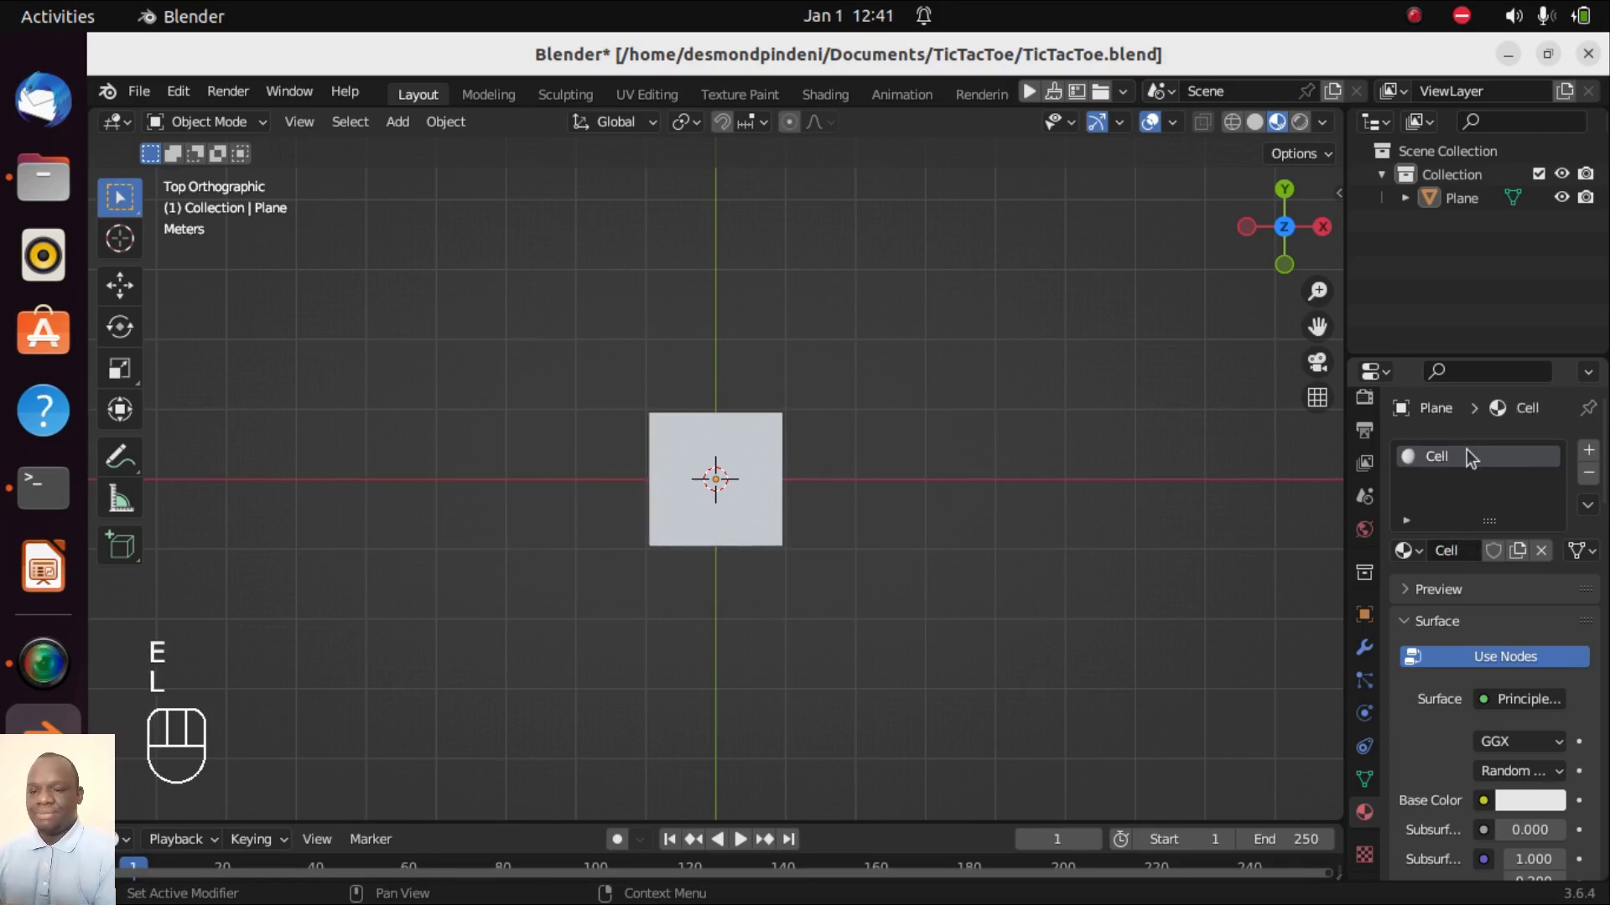
{"action": "left_click", "coordinate": [1543, 802]}
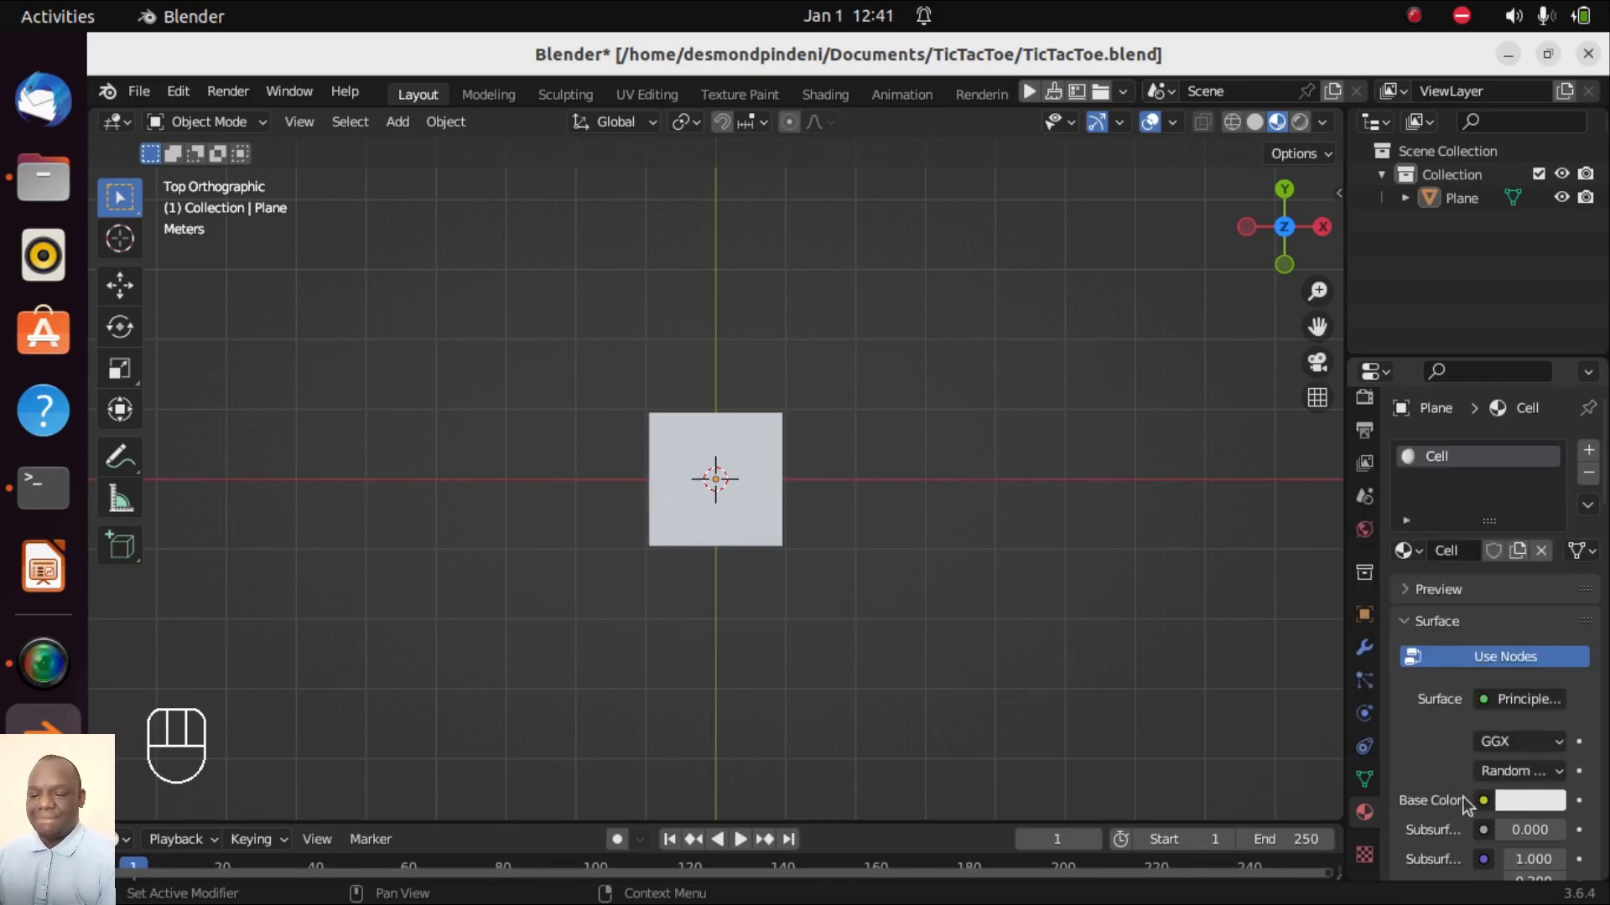
{"action": "left_click", "coordinate": [1539, 800]}
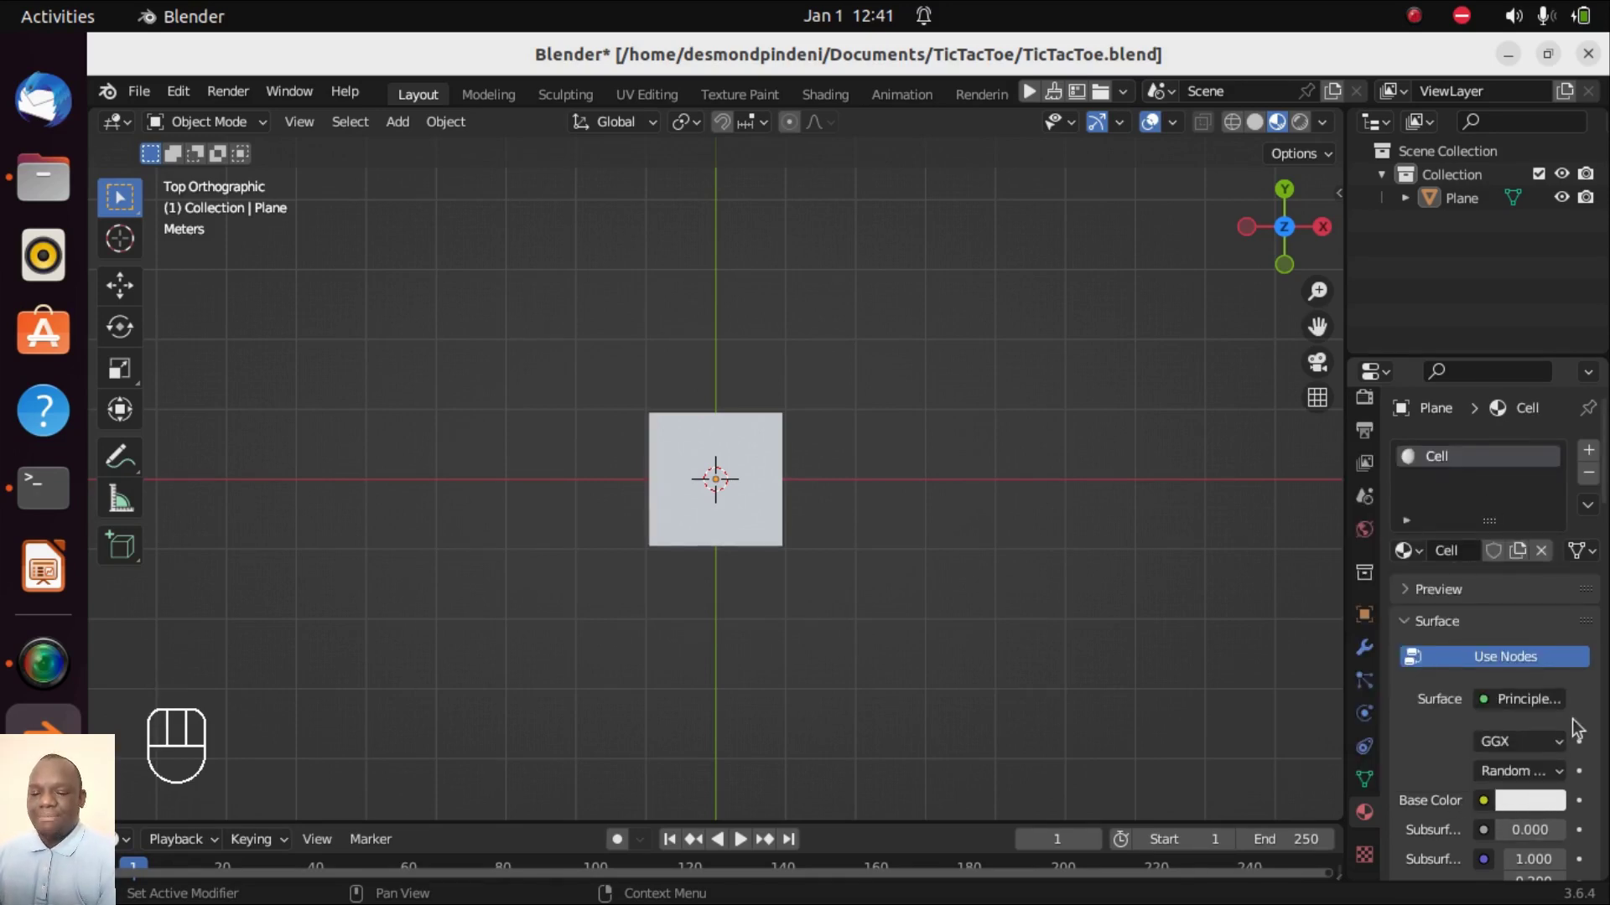
{"action": "left_click", "coordinate": [1533, 807]}
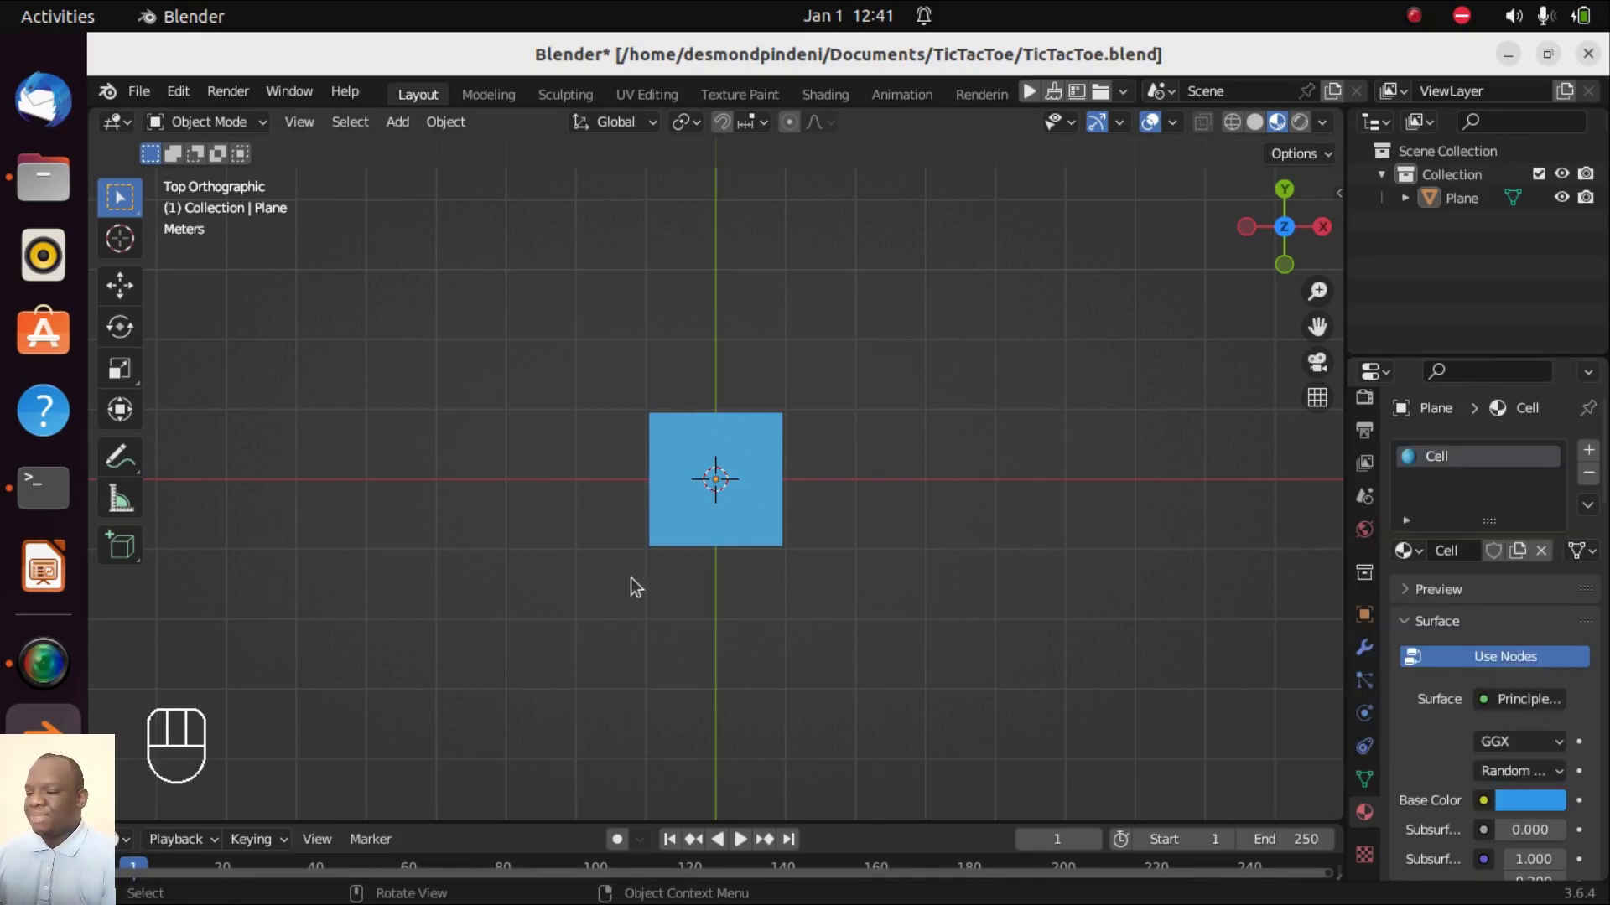
{"action": "left_click", "coordinate": [756, 506]}
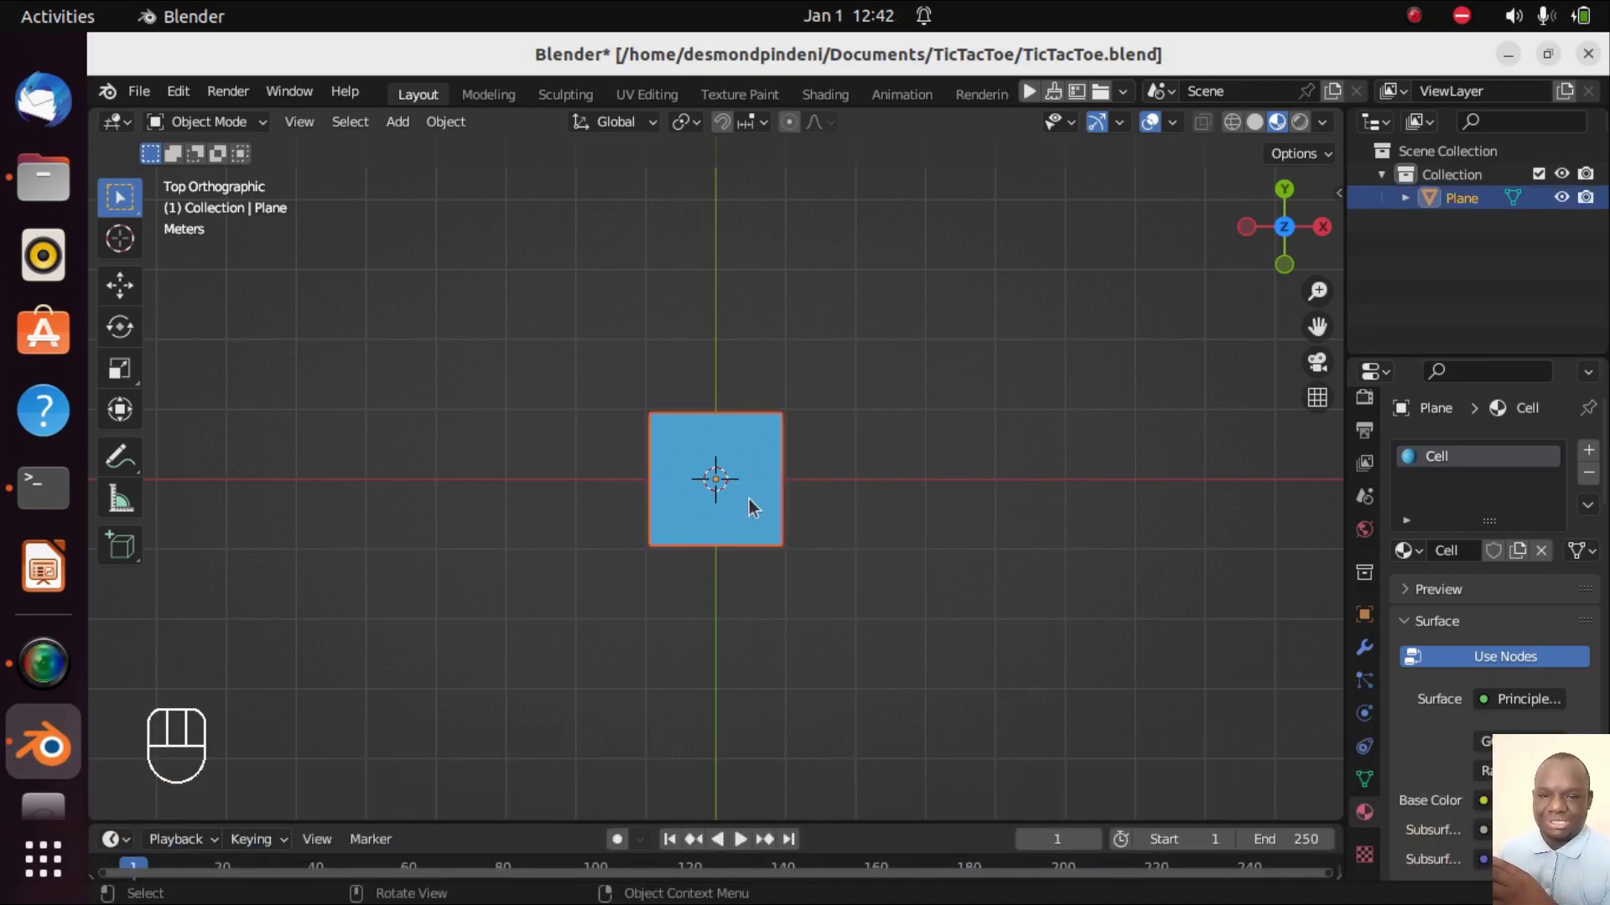
- Duplicate the cell twice, each copy offset 2 m along X, forming a row of three
{"action": "key", "text": "shift+d"}
{"action": "key", "text": "g"}
{"action": "key", "text": "x"}
{"action": "key", "text": "2"}
{"action": "left_click", "coordinate": [756, 506]}
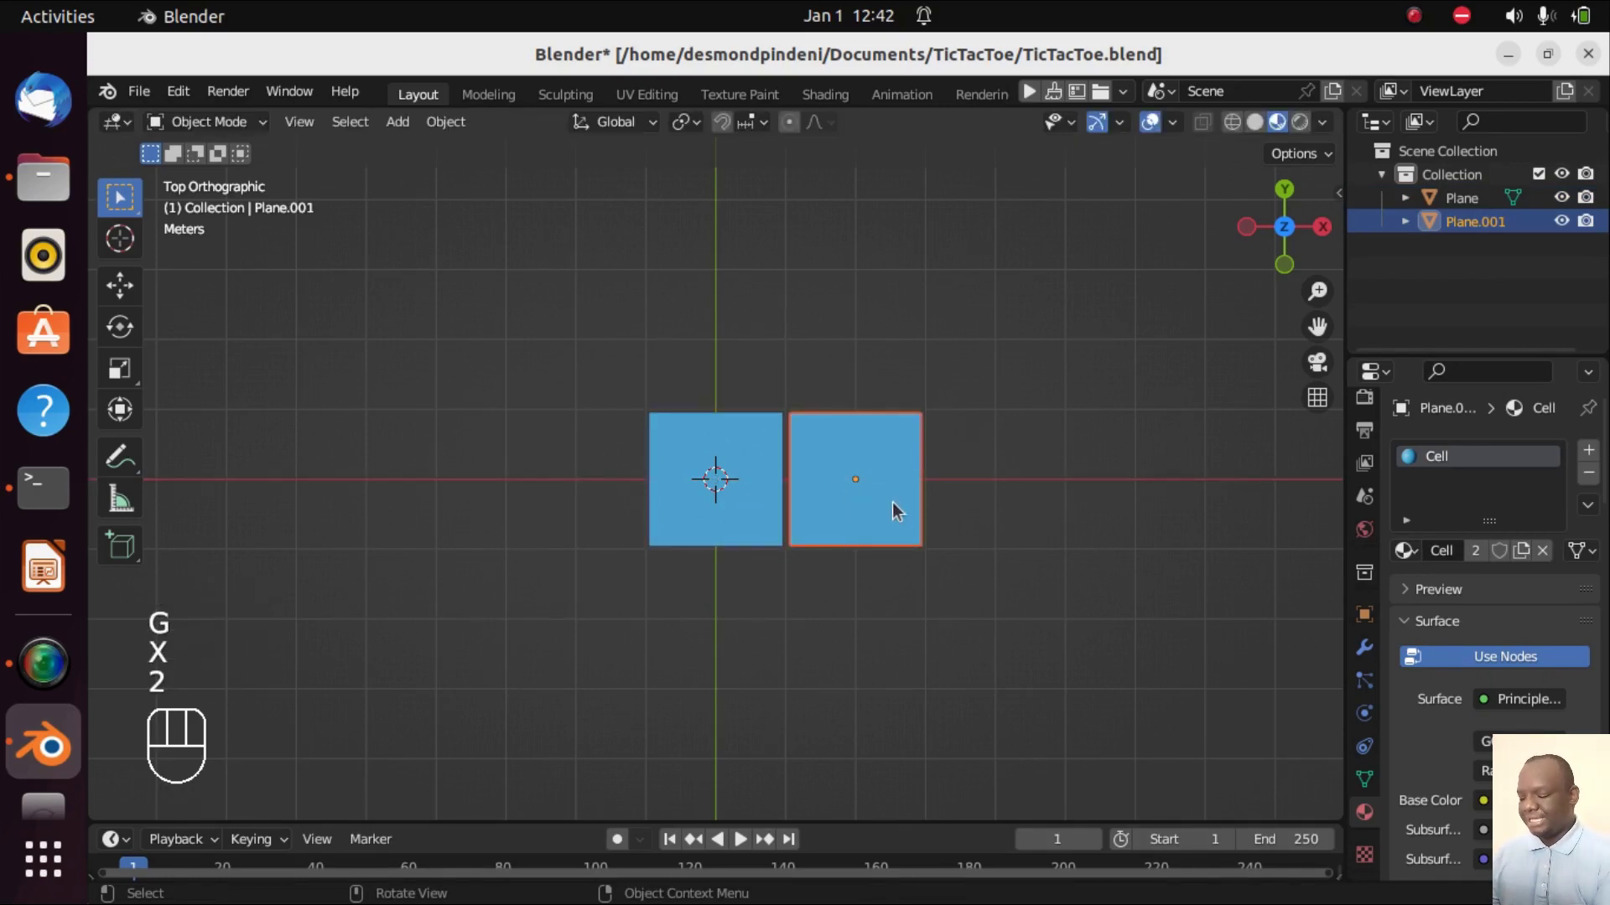
{"action": "key", "text": "shift+d"}
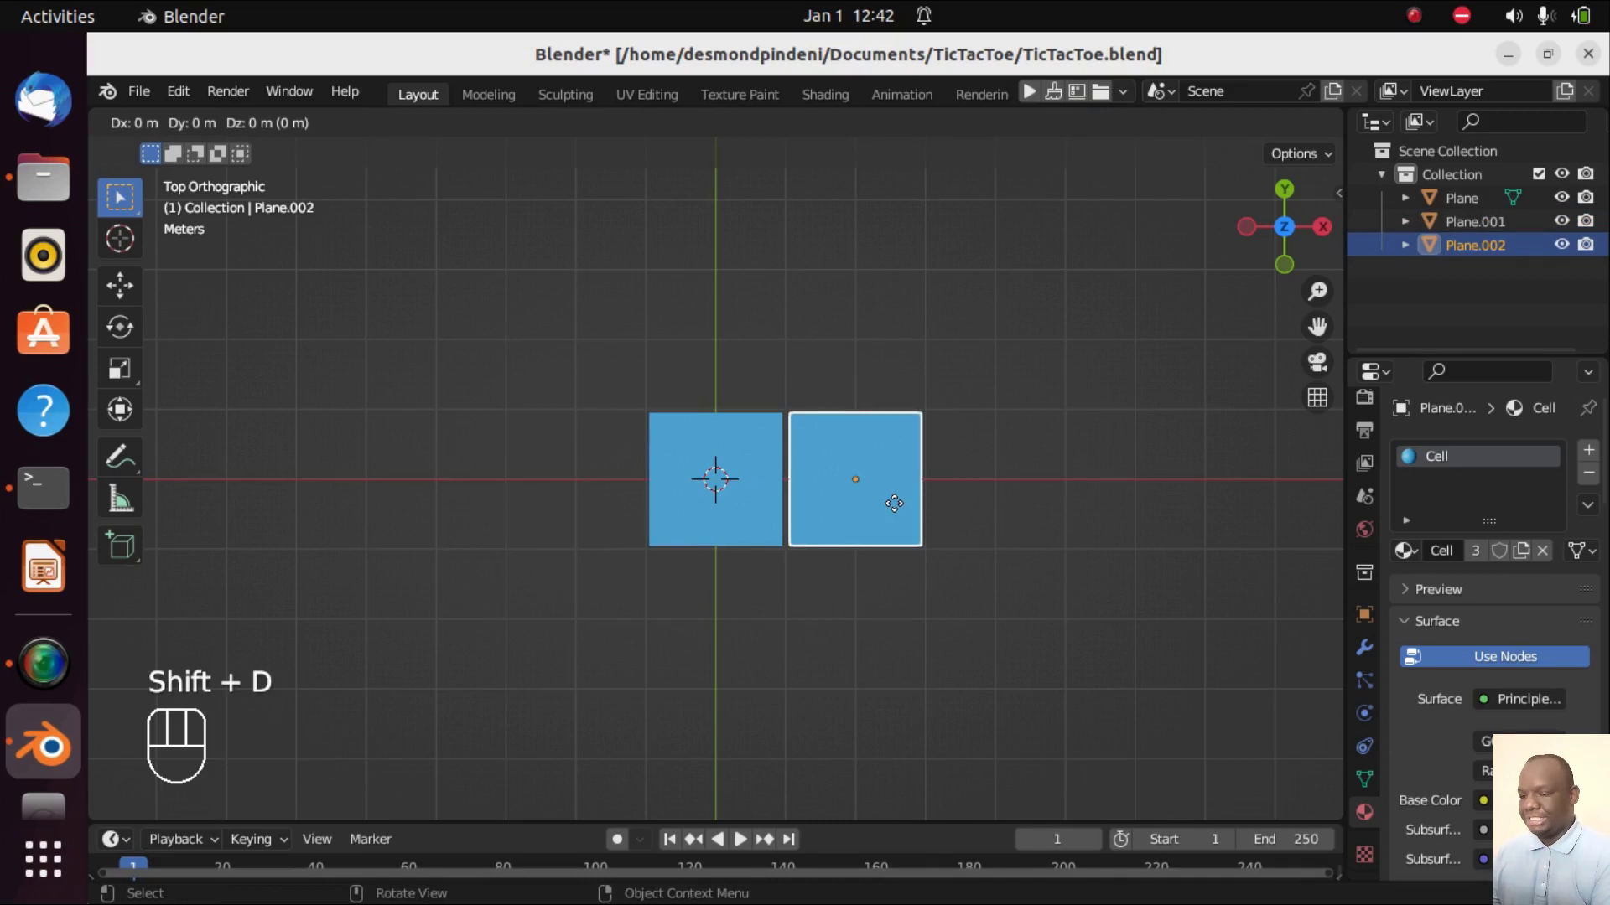
{"action": "key", "text": "g"}
{"action": "key", "text": "x"}
{"action": "key", "text": "2"}
{"action": "left_click", "coordinate": [900, 509]}
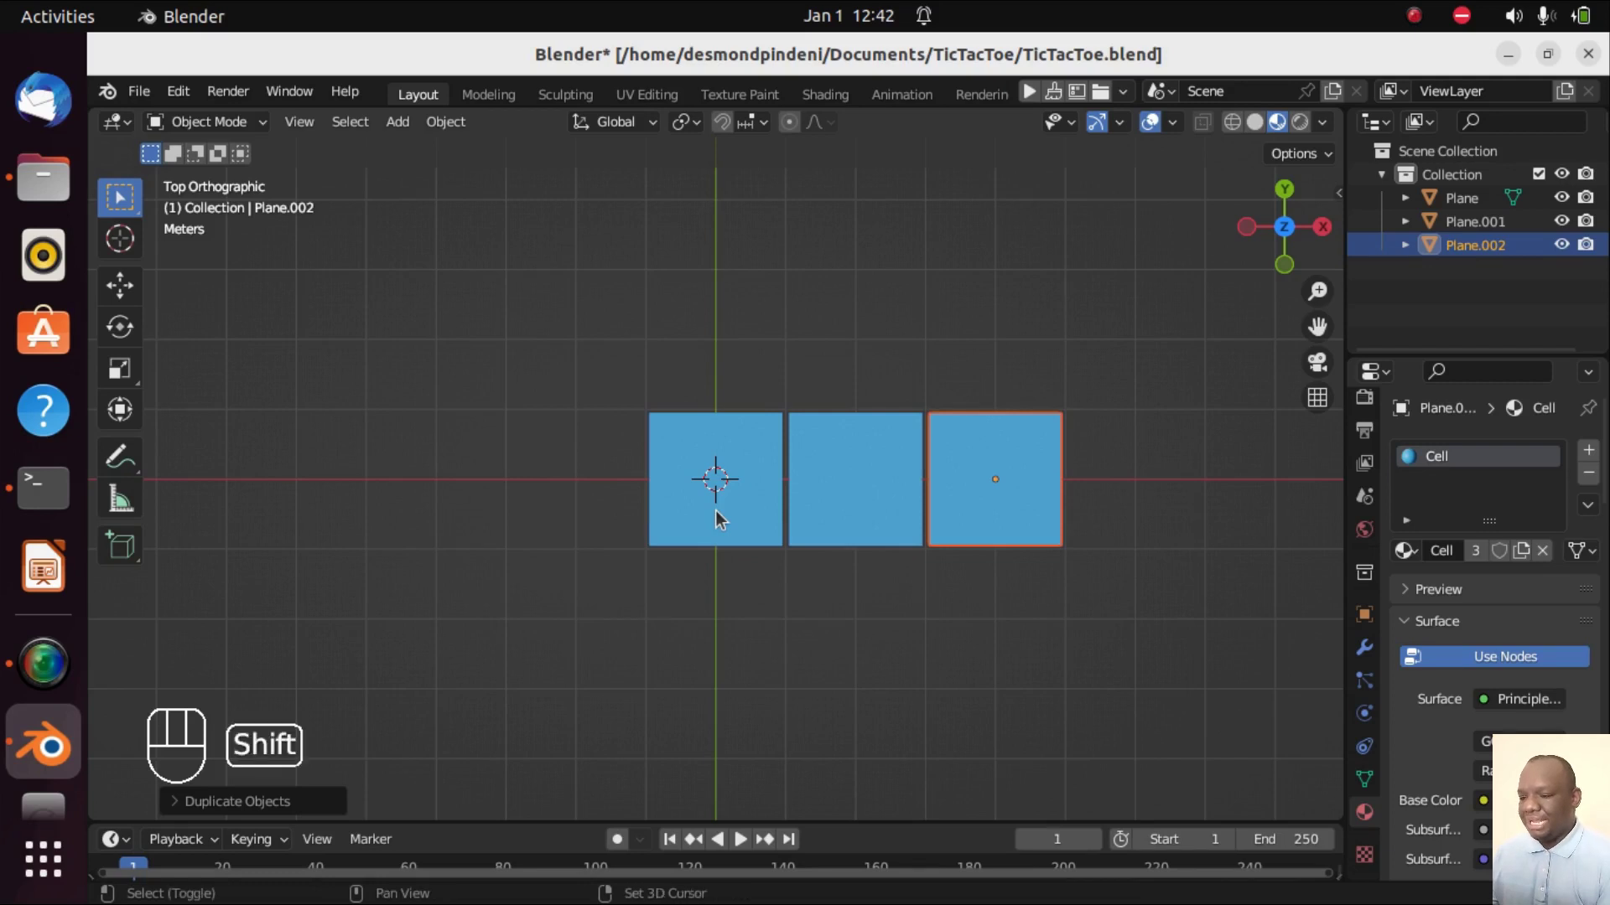
- Duplicate the whole row twice, offset 2 m along Y each, completing the 3×3 grid
{"action": "left_click", "coordinate": [724, 518]}
{"action": "left_click", "coordinate": [845, 498]}
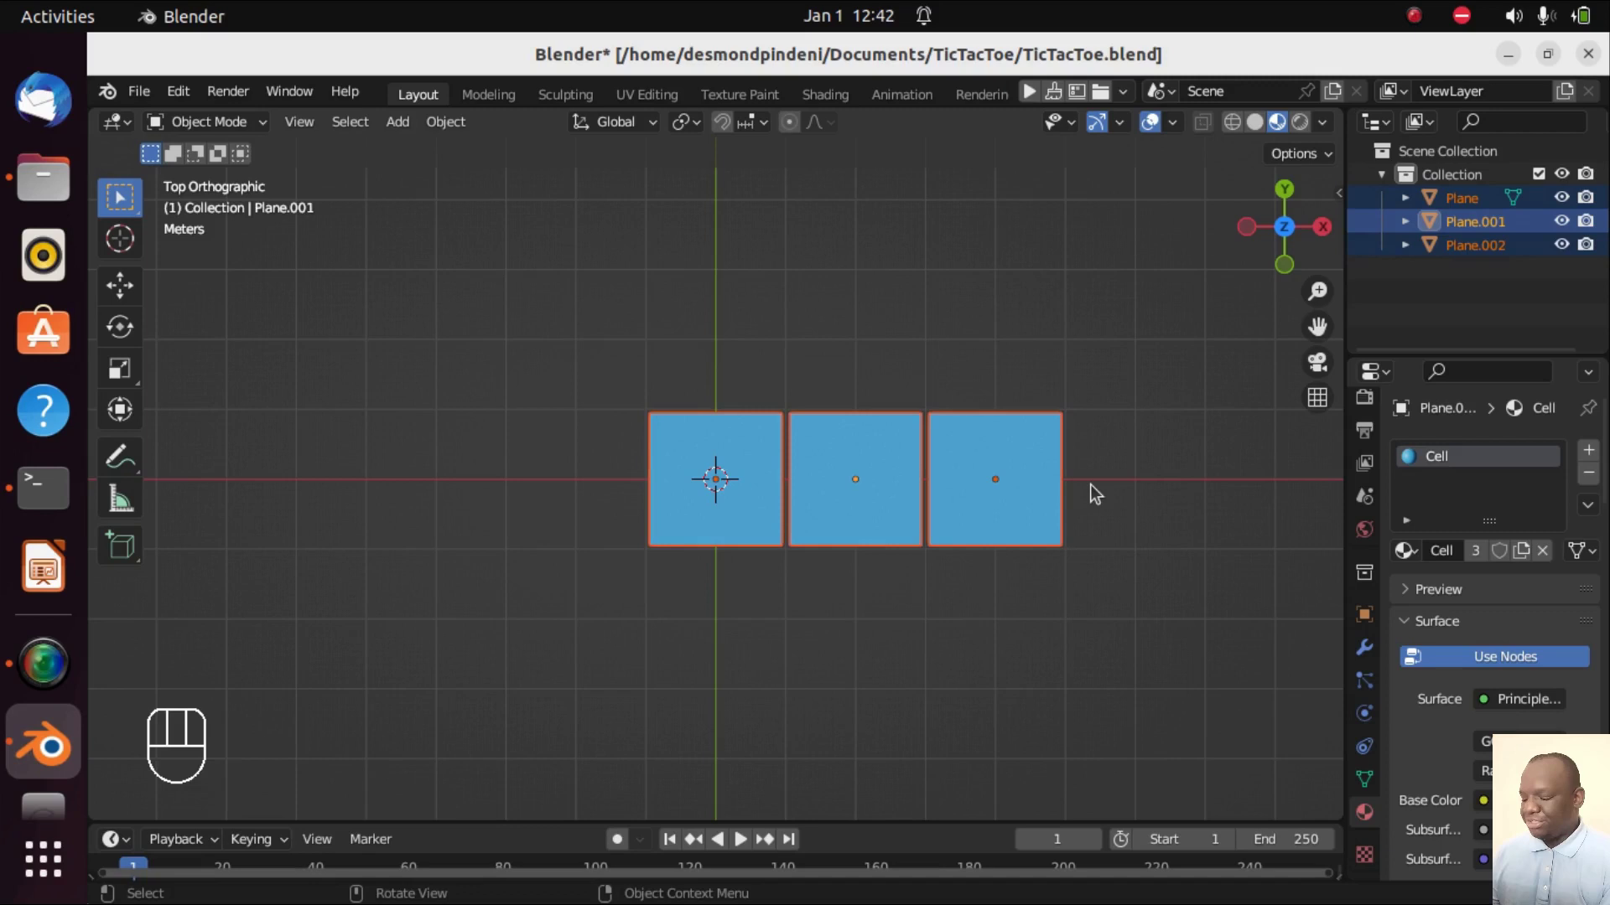
{"action": "key", "text": "shift+d"}
{"action": "key", "text": "g"}
{"action": "key", "text": "y"}
{"action": "key", "text": "2"}
{"action": "left_click", "coordinate": [1099, 492]}
{"action": "key", "text": "shift+d"}
{"action": "key", "text": "g"}
{"action": "key", "text": "y"}
{"action": "key", "text": "2"}
{"action": "key", "text": "ctrl+KP_8"}
{"action": "key", "text": "ctrl+KP_8"}
{"action": "key", "text": "ctrl+KP_8"}
{"action": "left_click", "coordinate": [895, 647]}
{"action": "key", "text": "ctrl+KP_8"}
{"action": "key", "text": "ctrl+KP_8"}
{"action": "key", "text": "ctrl+KP_8"}
{"action": "key", "text": "ctrl+KP_8"}
{"action": "key", "text": "ctrl+KP_8"}
{"action": "key", "text": "ctrl+KP_6"}
{"action": "key", "text": "ctrl+KP_6"}
{"action": "key", "text": "ctrl+KP_6"}
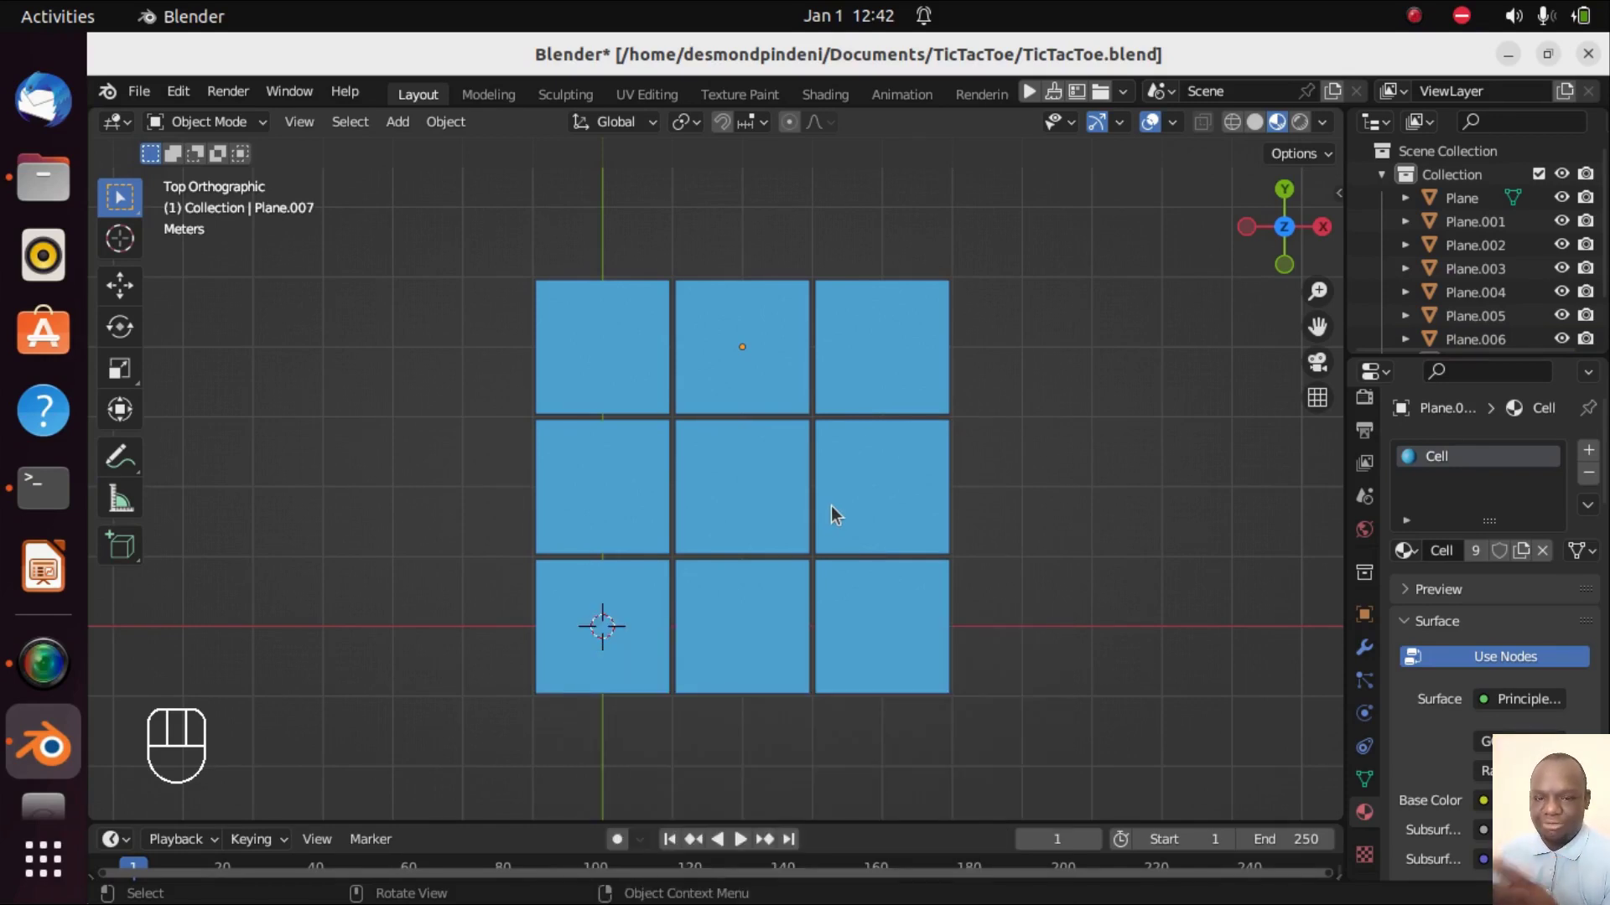
{"action": "key", "text": "KP_2"}
- Select all nine grid cells from an angled view
{"action": "key", "text": "KP_2"}
{"action": "key", "text": "KP_2"}
{"action": "left_click", "coordinate": [622, 371]}
{"action": "left_click", "coordinate": [740, 391]}
{"action": "left_click", "coordinate": [847, 397]}
{"action": "left_click", "coordinate": [881, 512]}
{"action": "left_click", "coordinate": [782, 504]}
{"action": "left_click", "coordinate": [660, 499]}
{"action": "left_click", "coordinate": [617, 651]}
{"action": "left_click", "coordinate": [758, 609]}
{"action": "key", "text": "KP_2"}
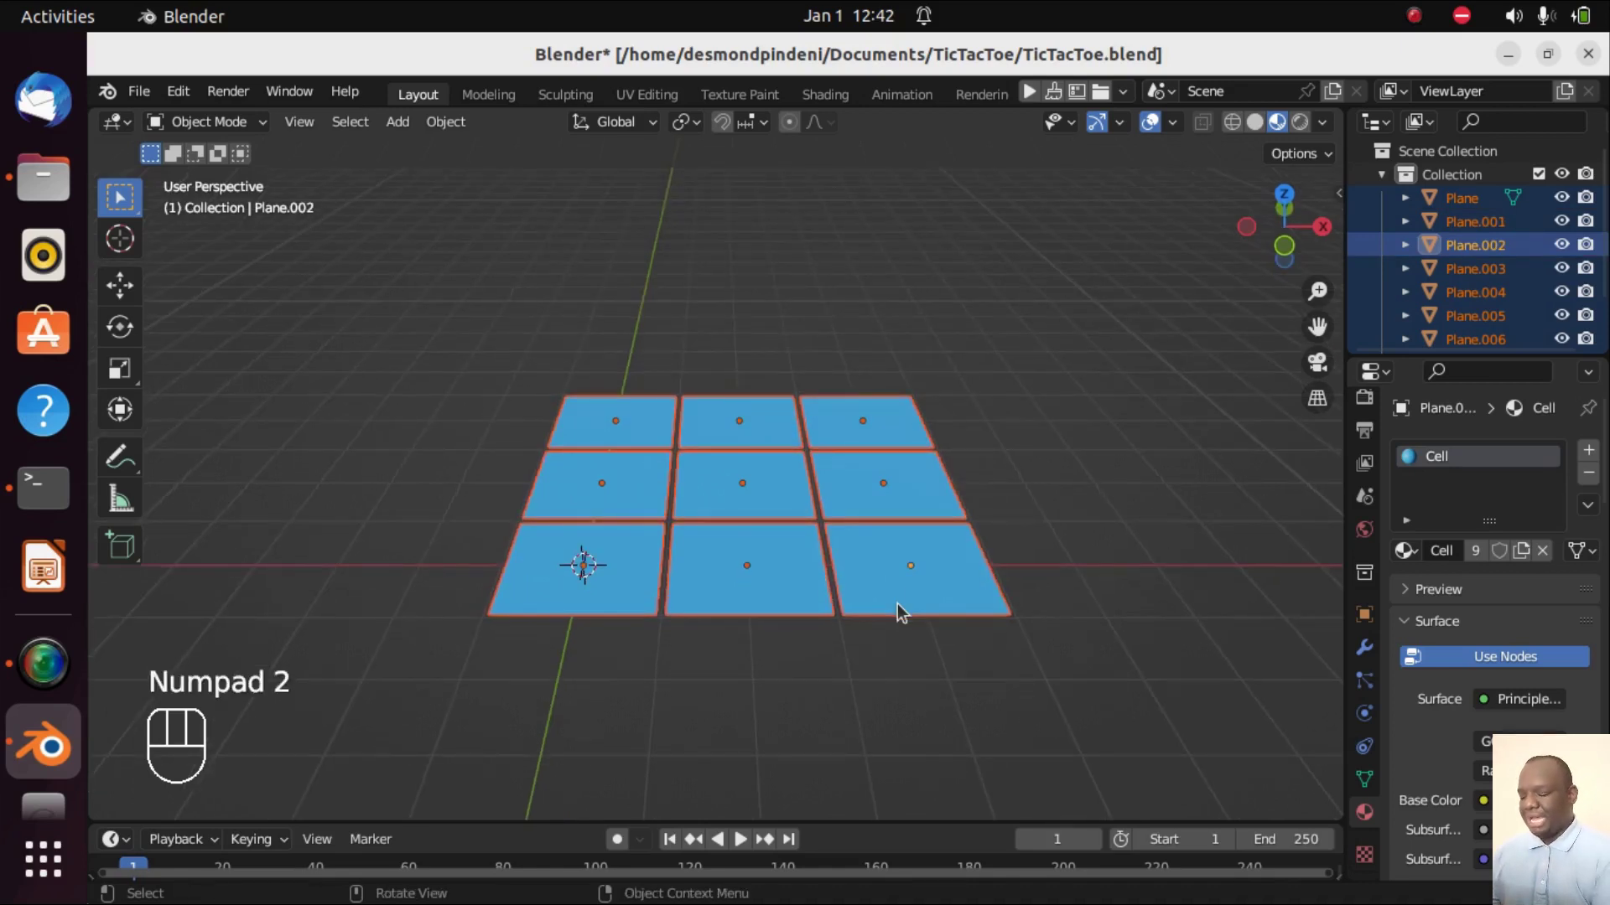
- Move the nine cells -0.5 m along the Z axis
{"action": "key", "text": "g"}
{"action": "key", "text": "z"}
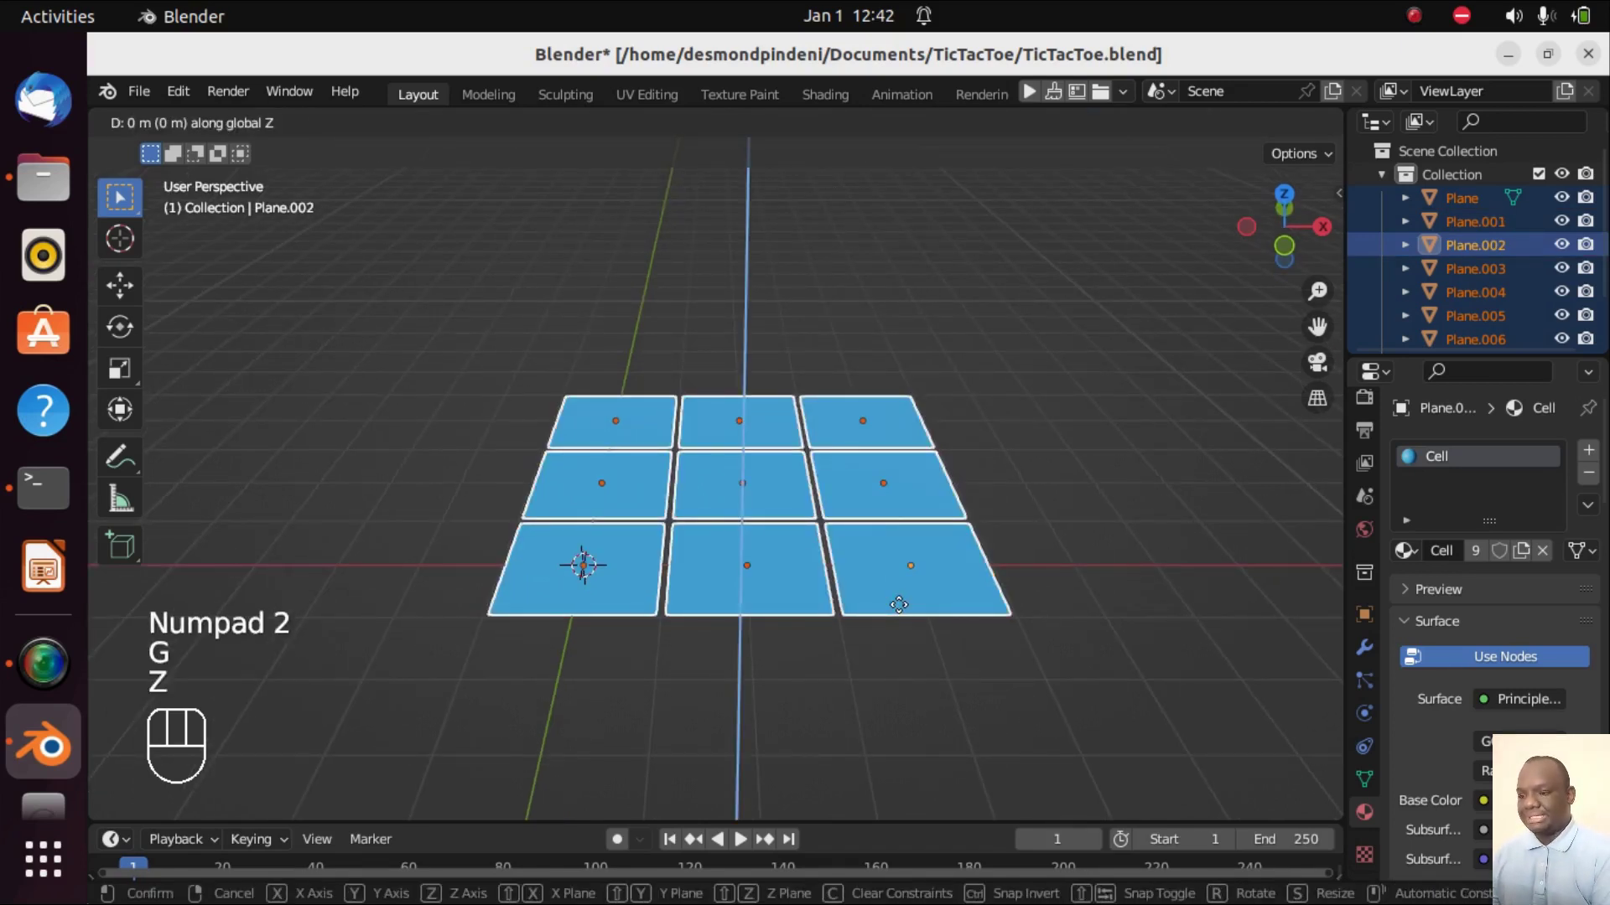
{"action": "key", "text": "-"}
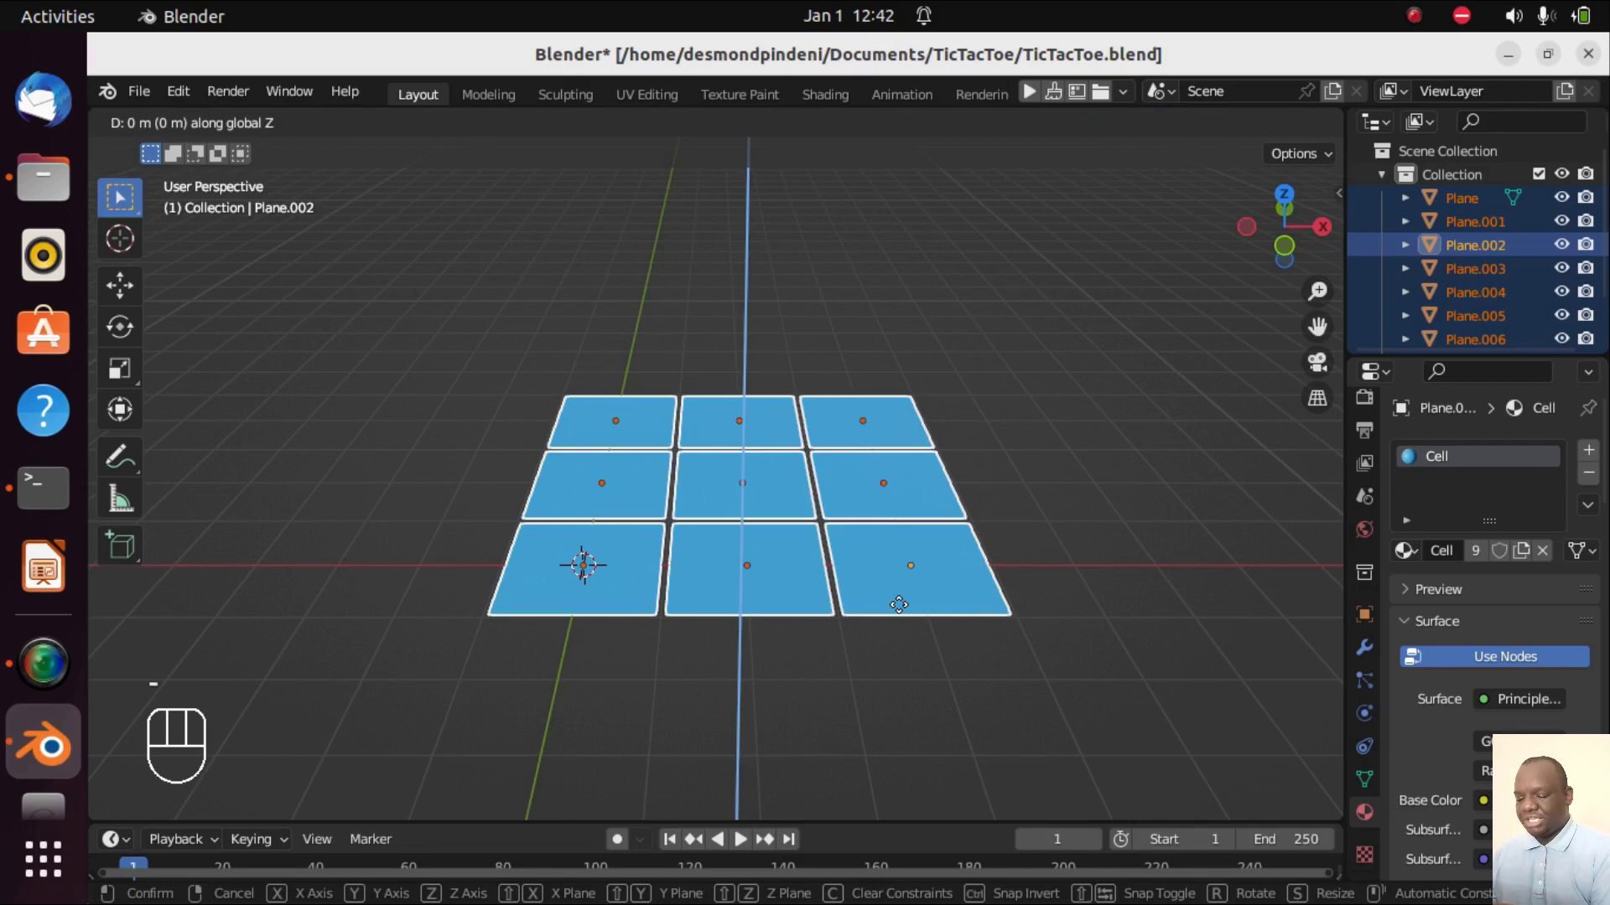
{"action": "key", "text": "0"}
{"action": "key", "text": "."}
{"action": "key", "text": "5"}
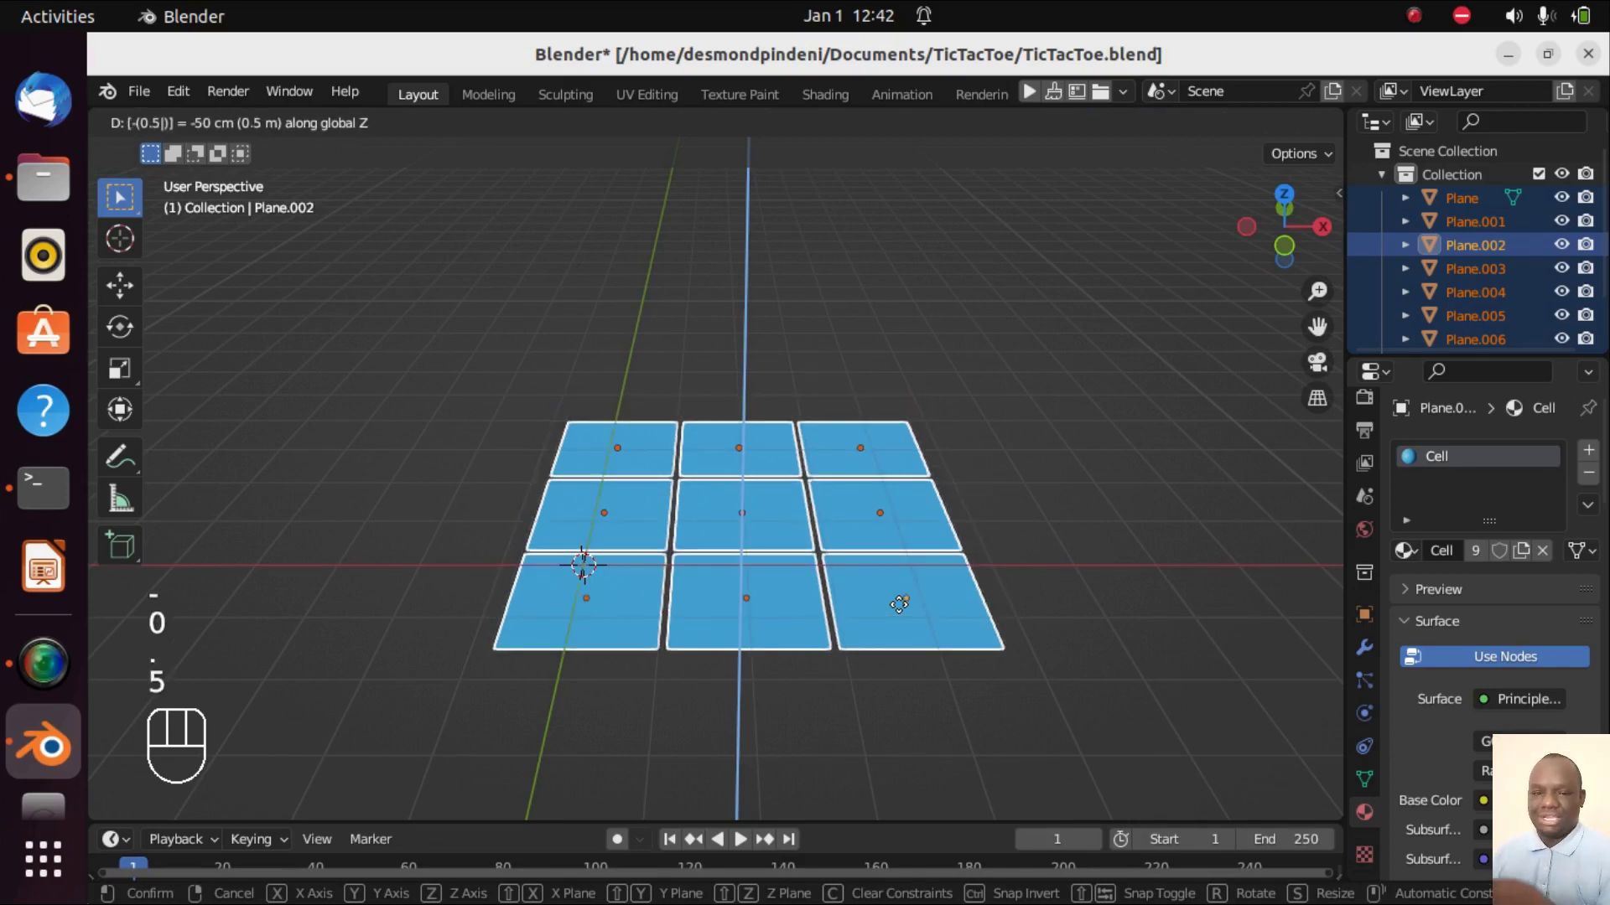
{"action": "left_click", "coordinate": [905, 611]}
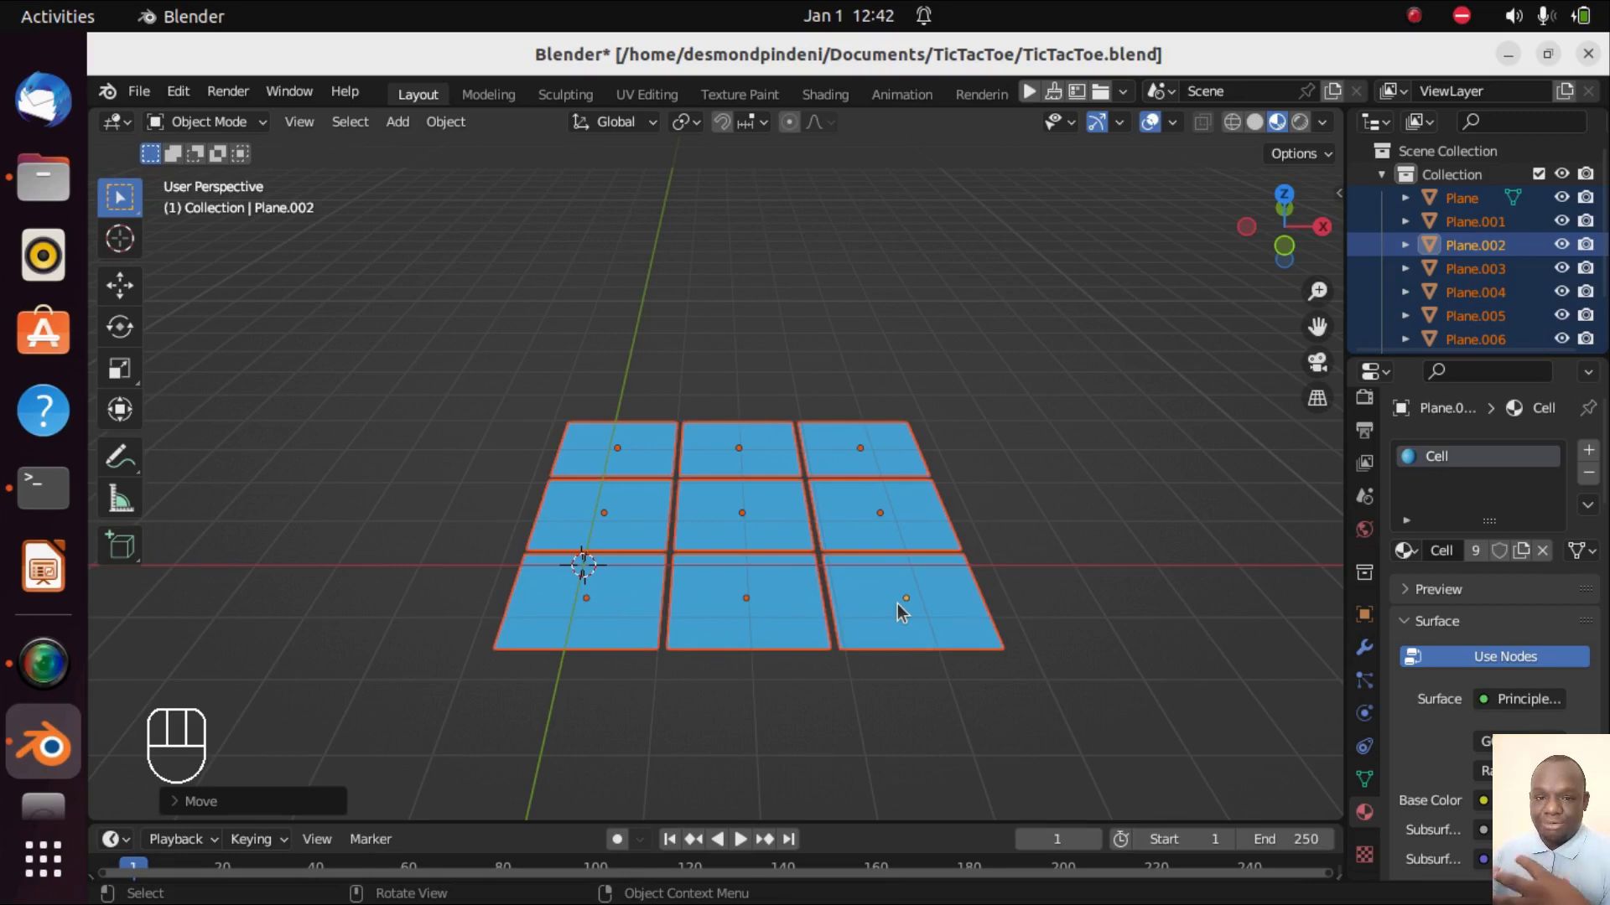
{"action": "key", "text": "KP_8"}
{"action": "key", "text": "KP_8"}
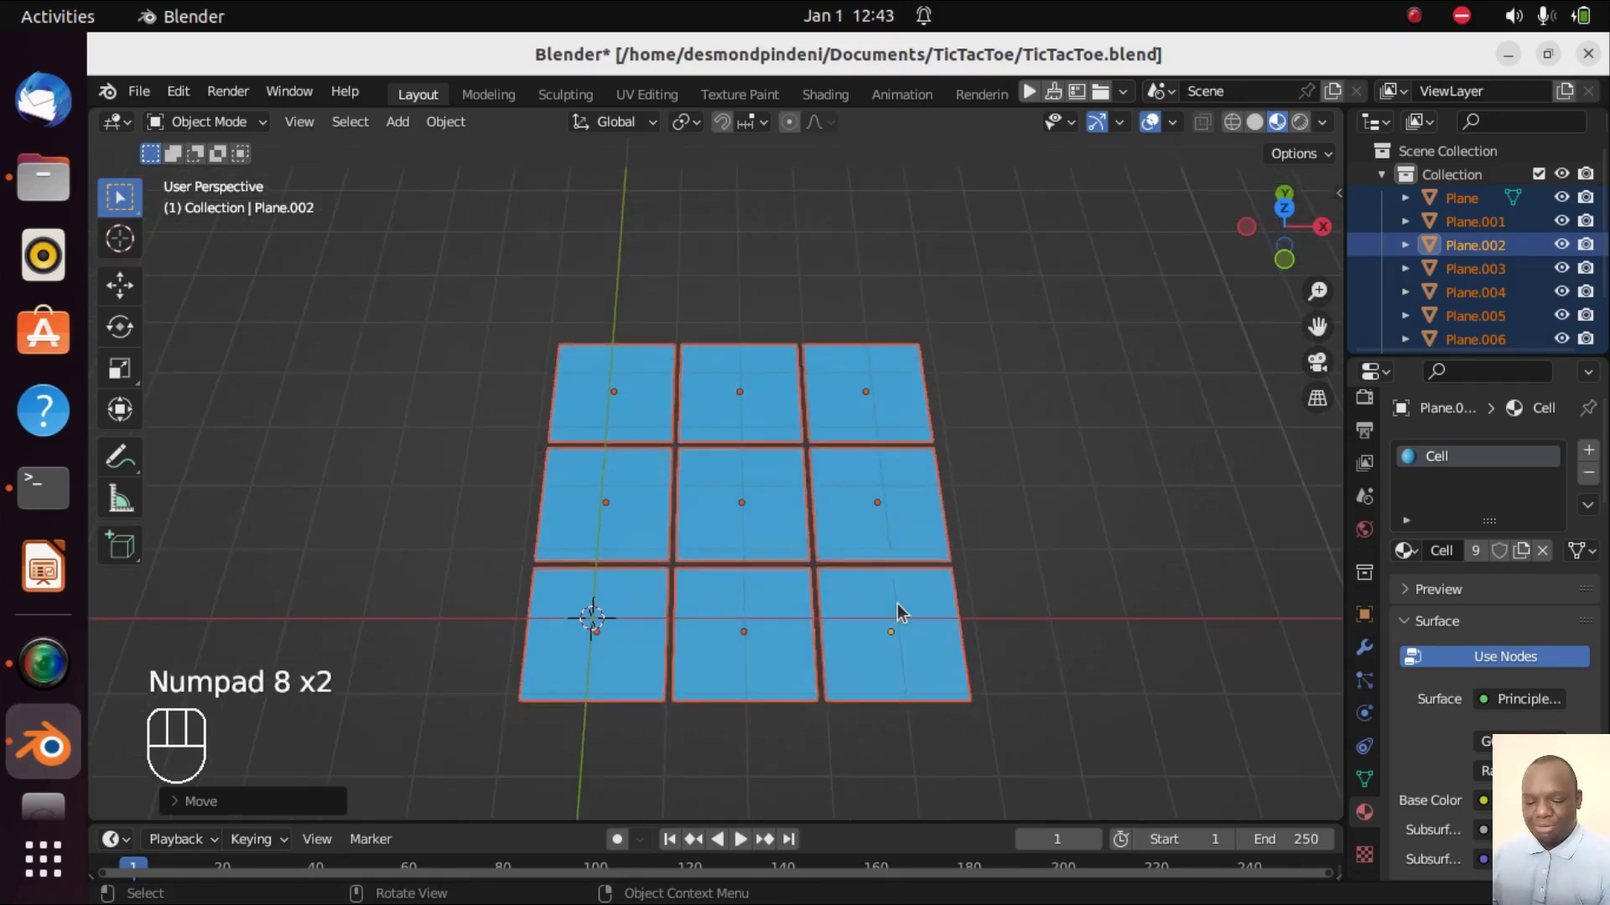
- Add a new plane and scale it to 3 times its size
{"action": "key", "text": "KP_8"}
{"action": "key", "text": "shift+a"}
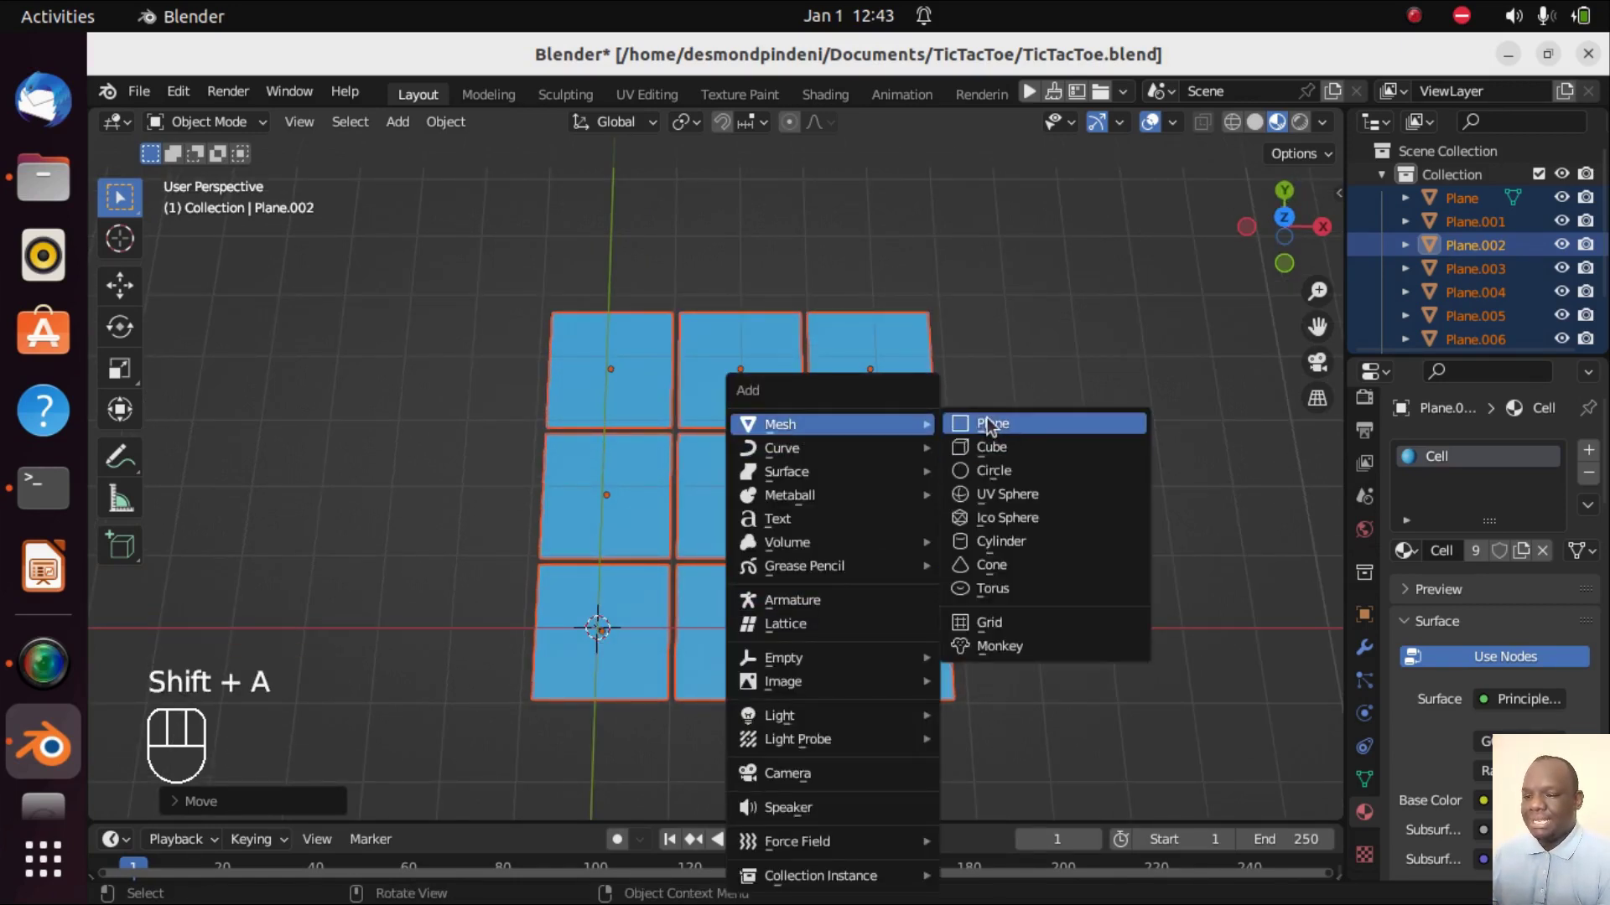
{"action": "key", "text": "KP_7"}
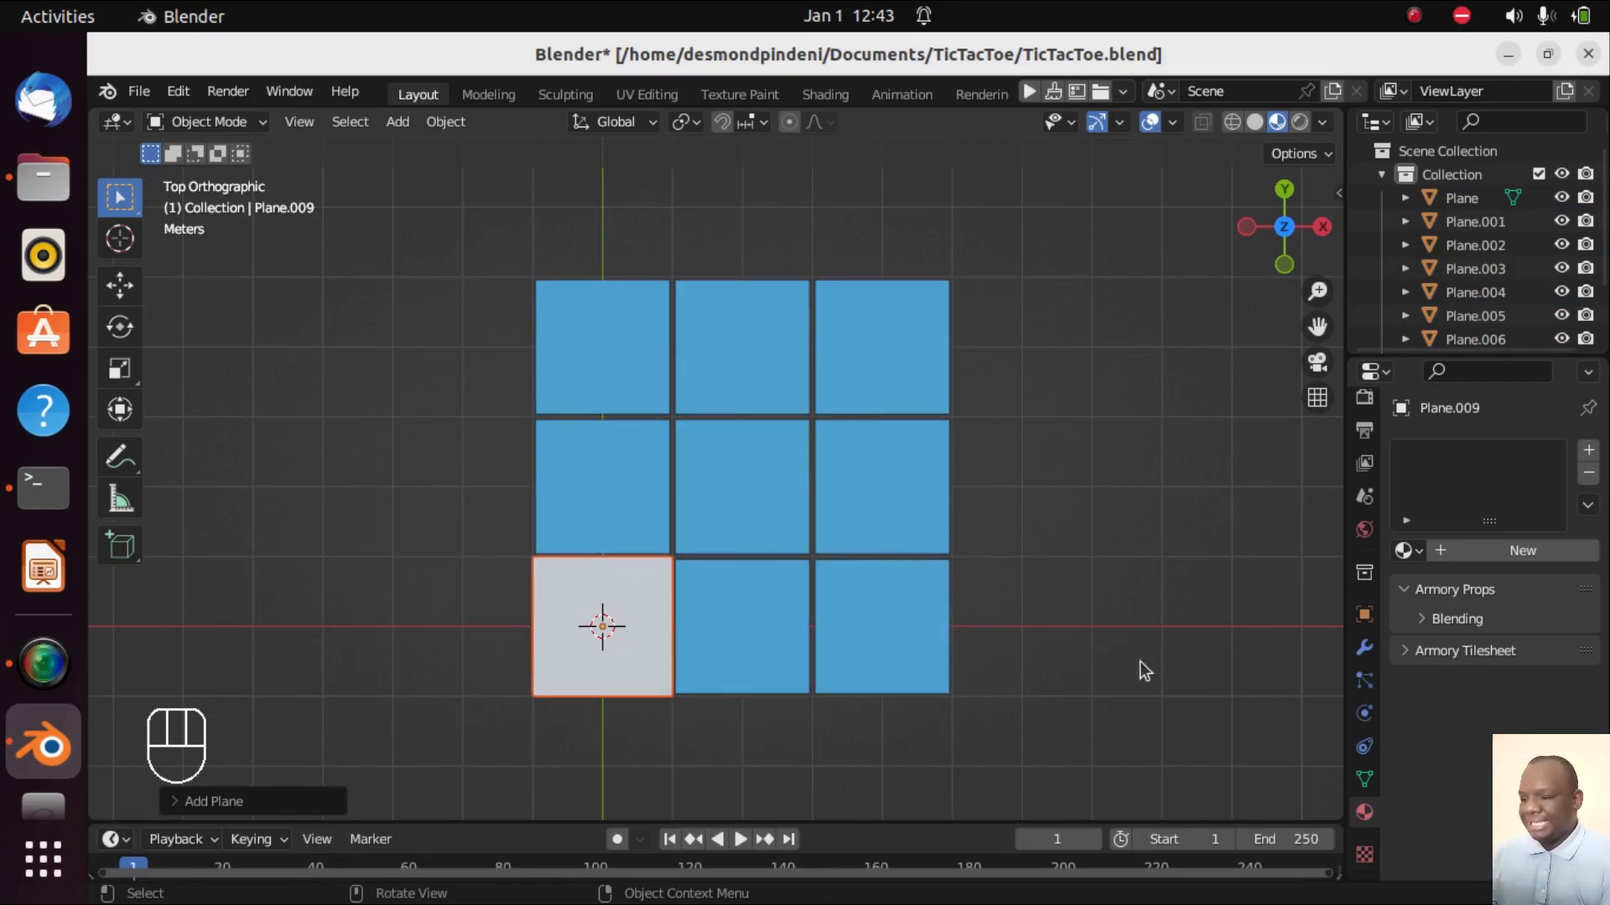
{"action": "key", "text": "s"}
{"action": "key", "text": "3"}
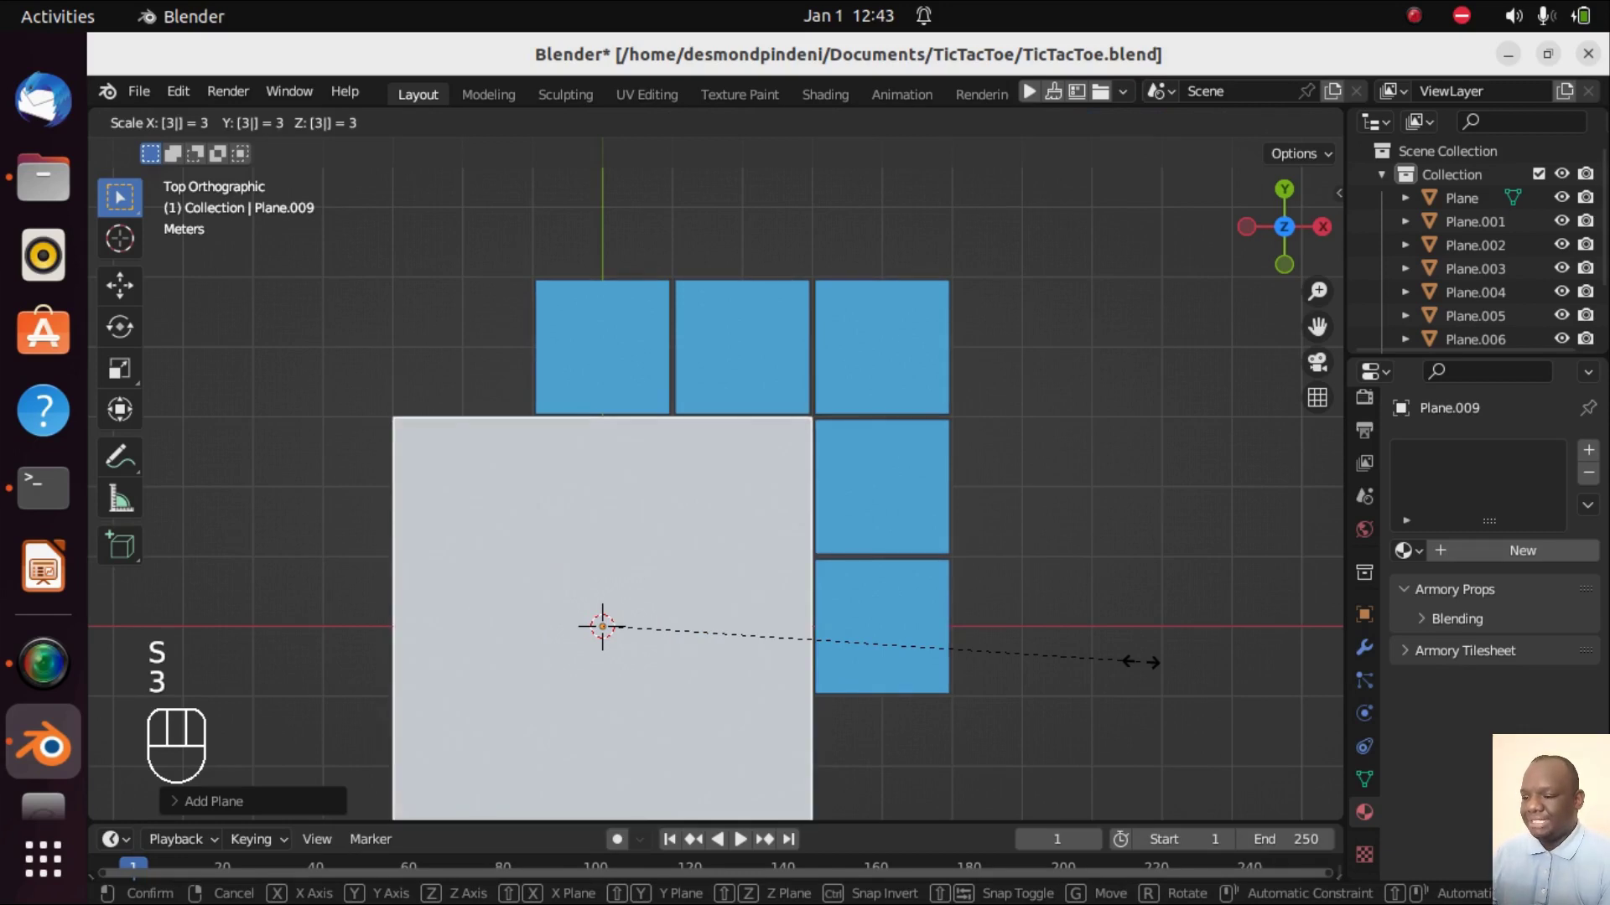
{"action": "left_click", "coordinate": [1146, 668]}
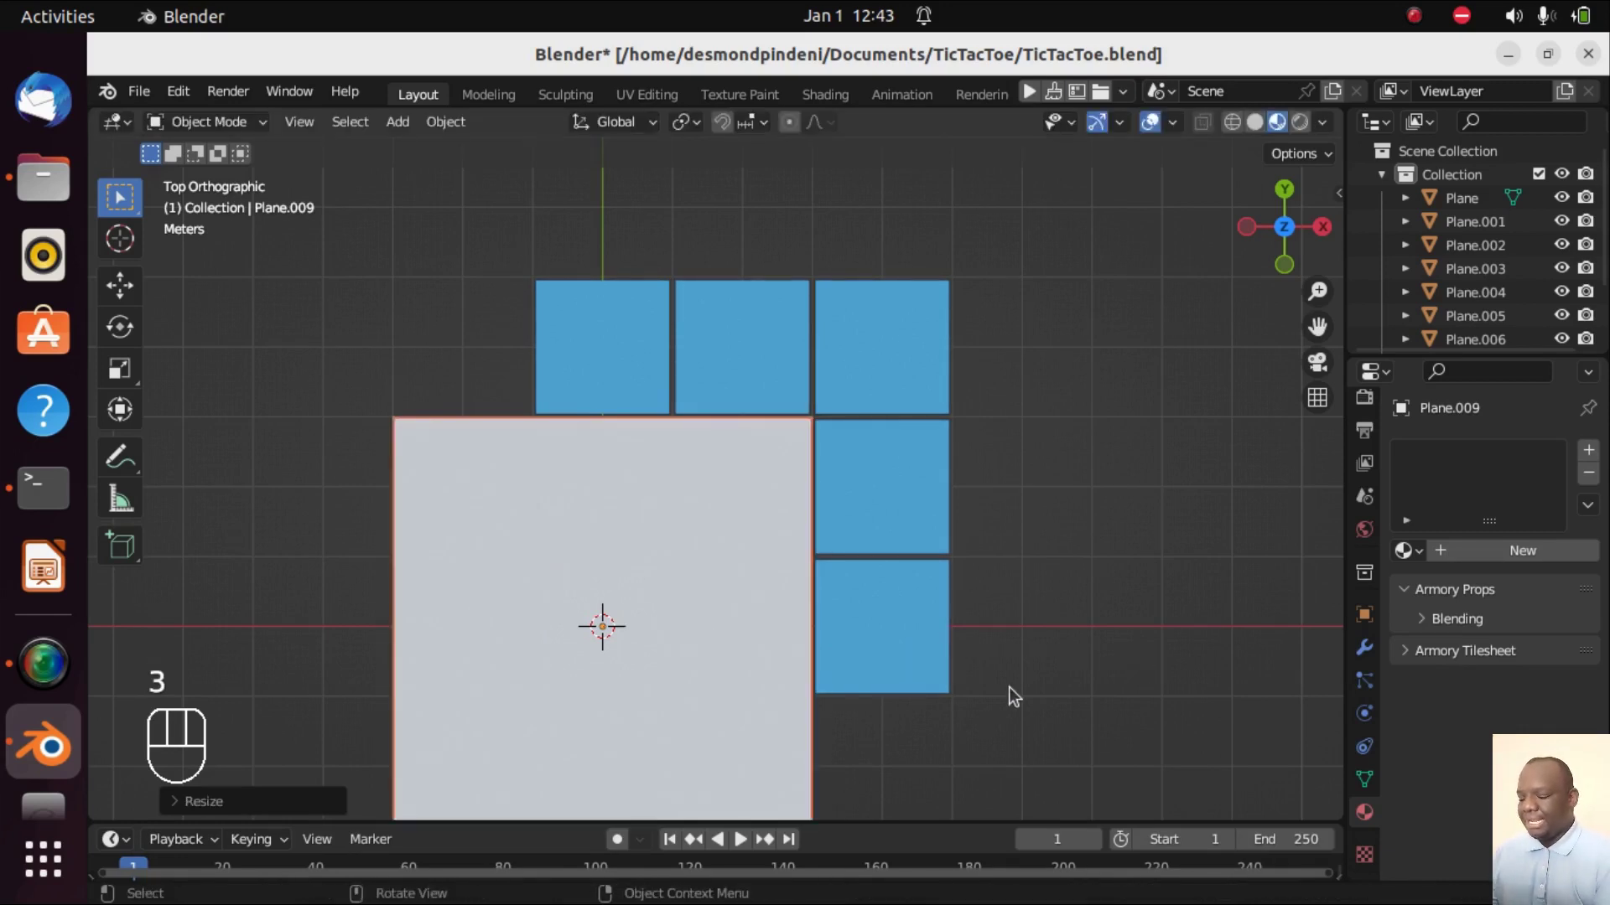
- Shift the background plane 2 m along X and 2 m along Y to cover the grid
{"action": "key", "text": "g"}
{"action": "key", "text": "x"}
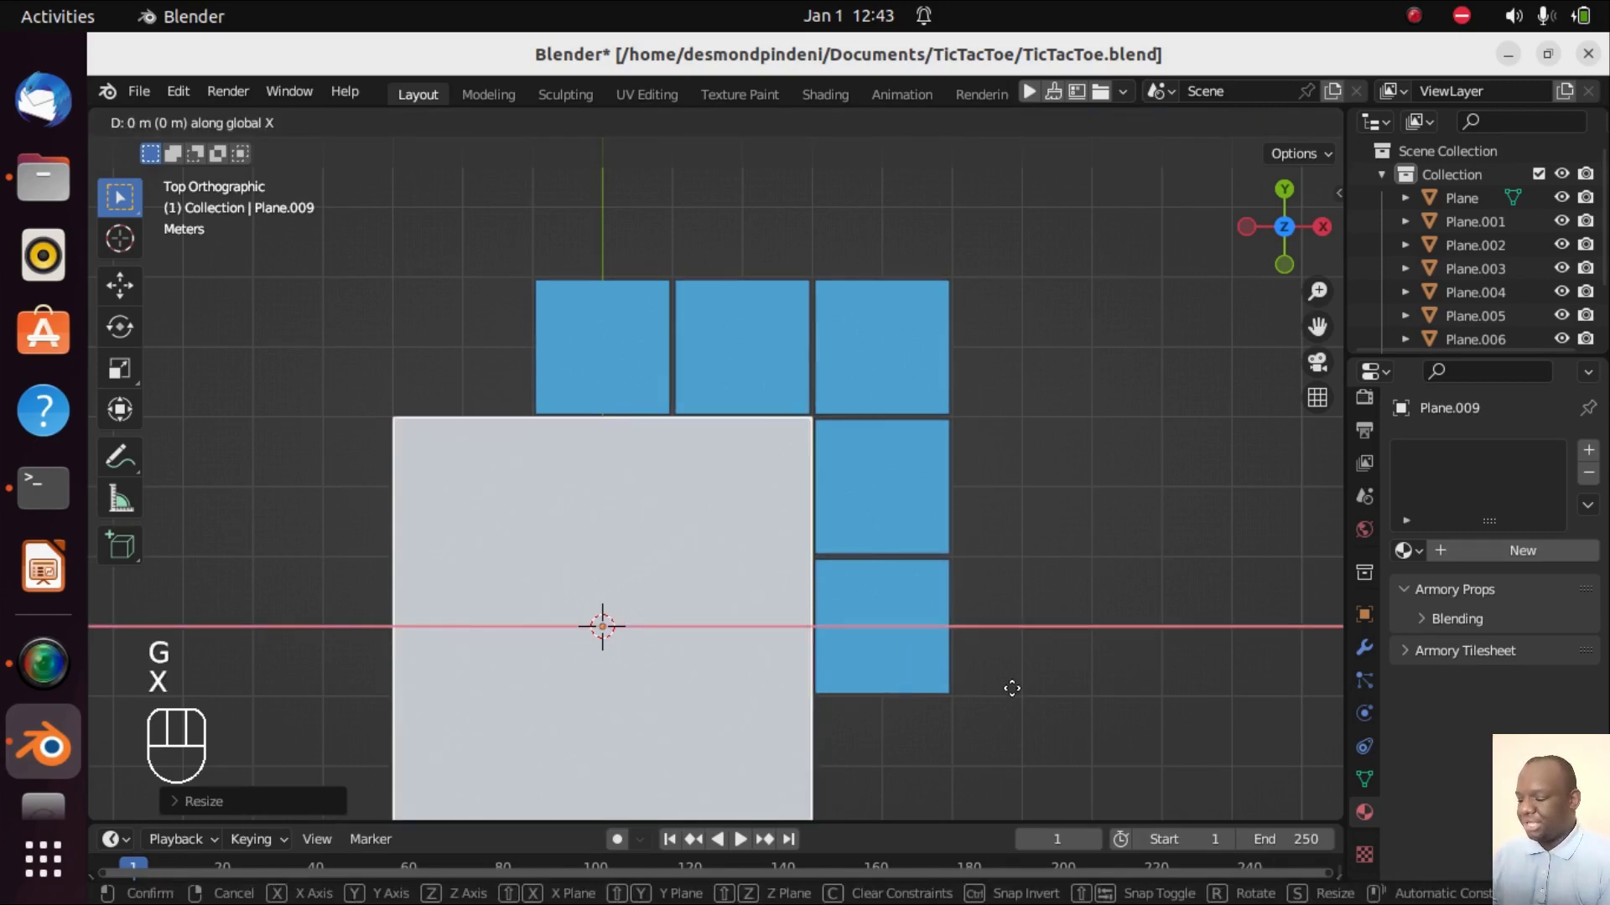
{"action": "key", "text": "2"}
{"action": "left_click", "coordinate": [1016, 694]}
{"action": "key", "text": "g"}
{"action": "key", "text": "y"}
{"action": "key", "text": "2"}
{"action": "left_click", "coordinate": [1016, 694]}
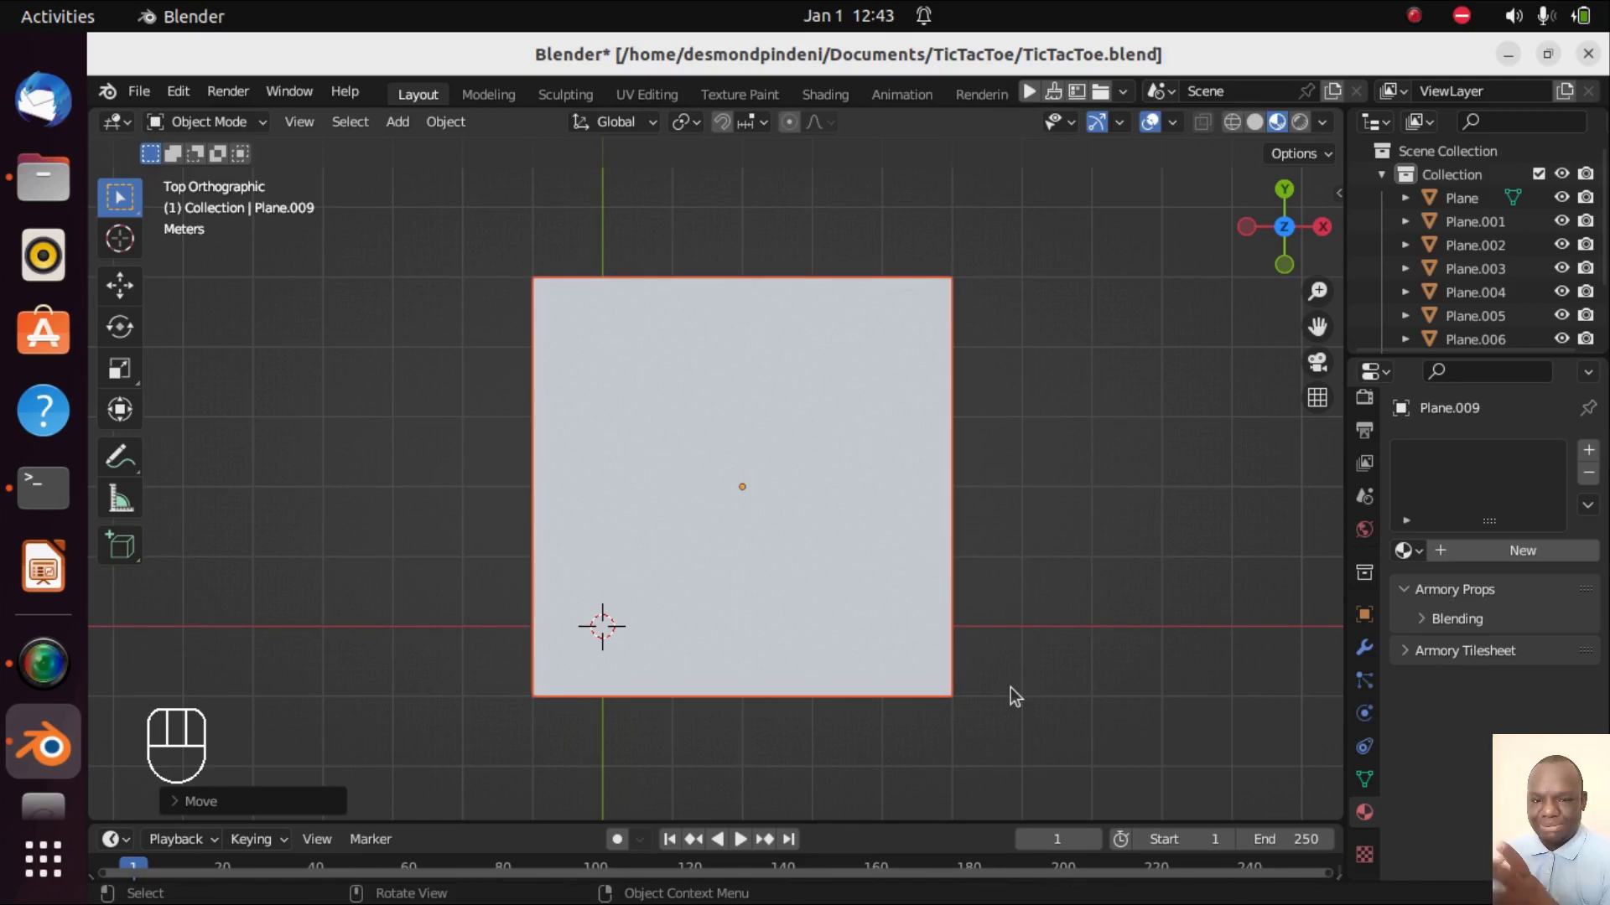
- Lower the background plane 1 m along Z below the cells and return to top view
{"action": "key", "text": "KP_2"}
{"action": "key", "text": "KP_2"}
{"action": "key", "text": "KP_2"}
{"action": "key", "text": "KP_2"}
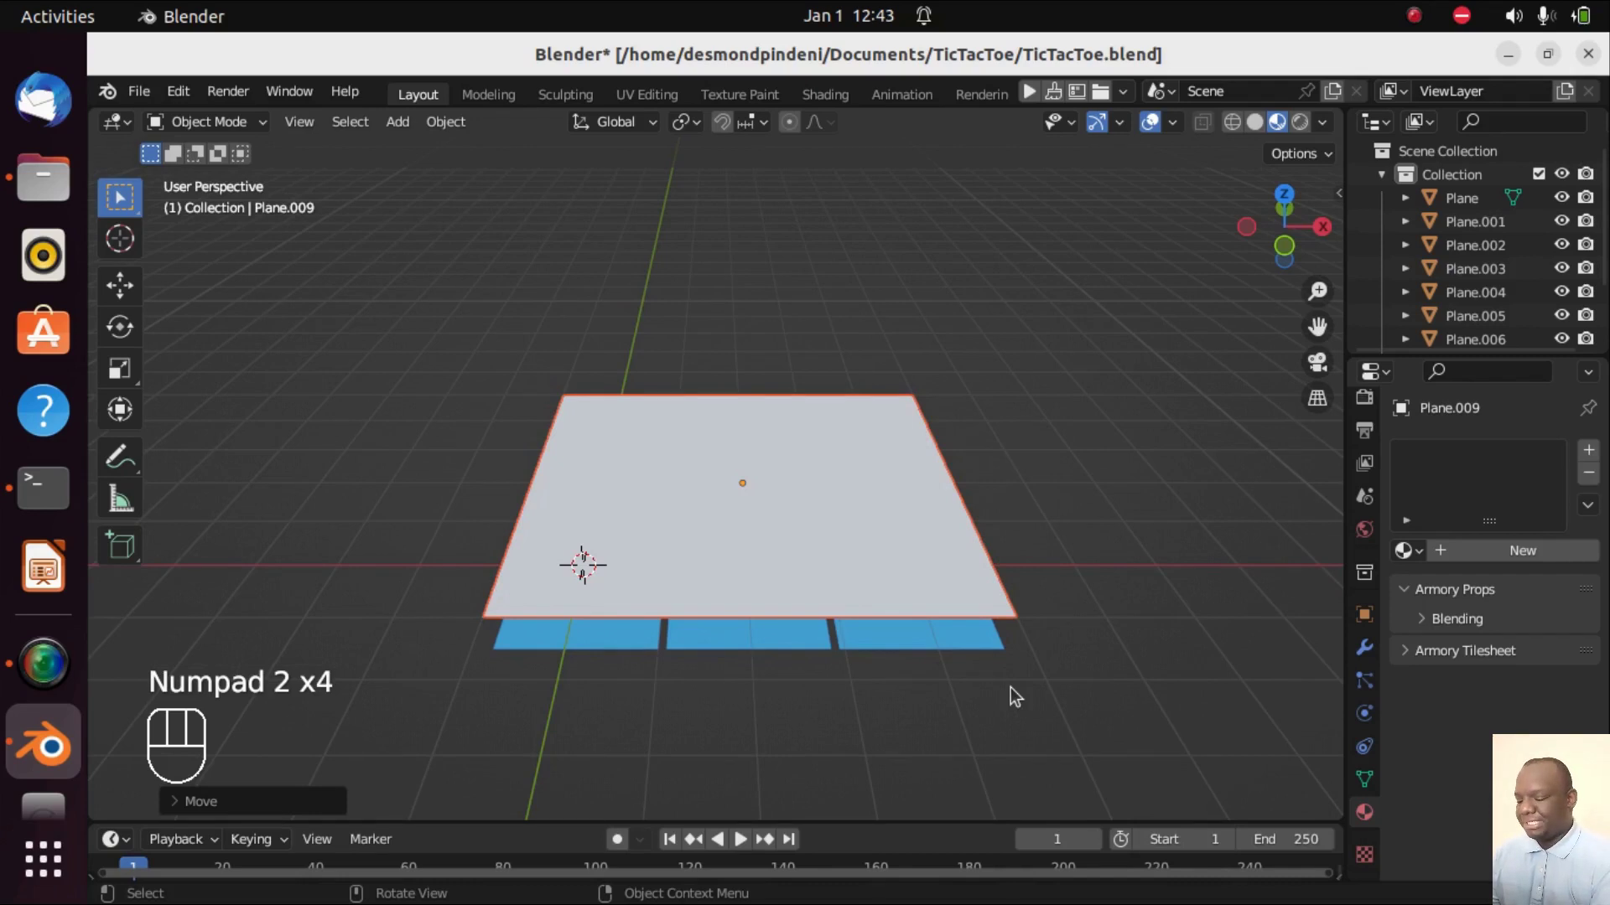
{"action": "key", "text": "g"}
{"action": "key", "text": "z"}
{"action": "key", "text": "-"}
{"action": "key", "text": "-"}
{"action": "key", "text": "-"}
{"action": "key", "text": "1"}
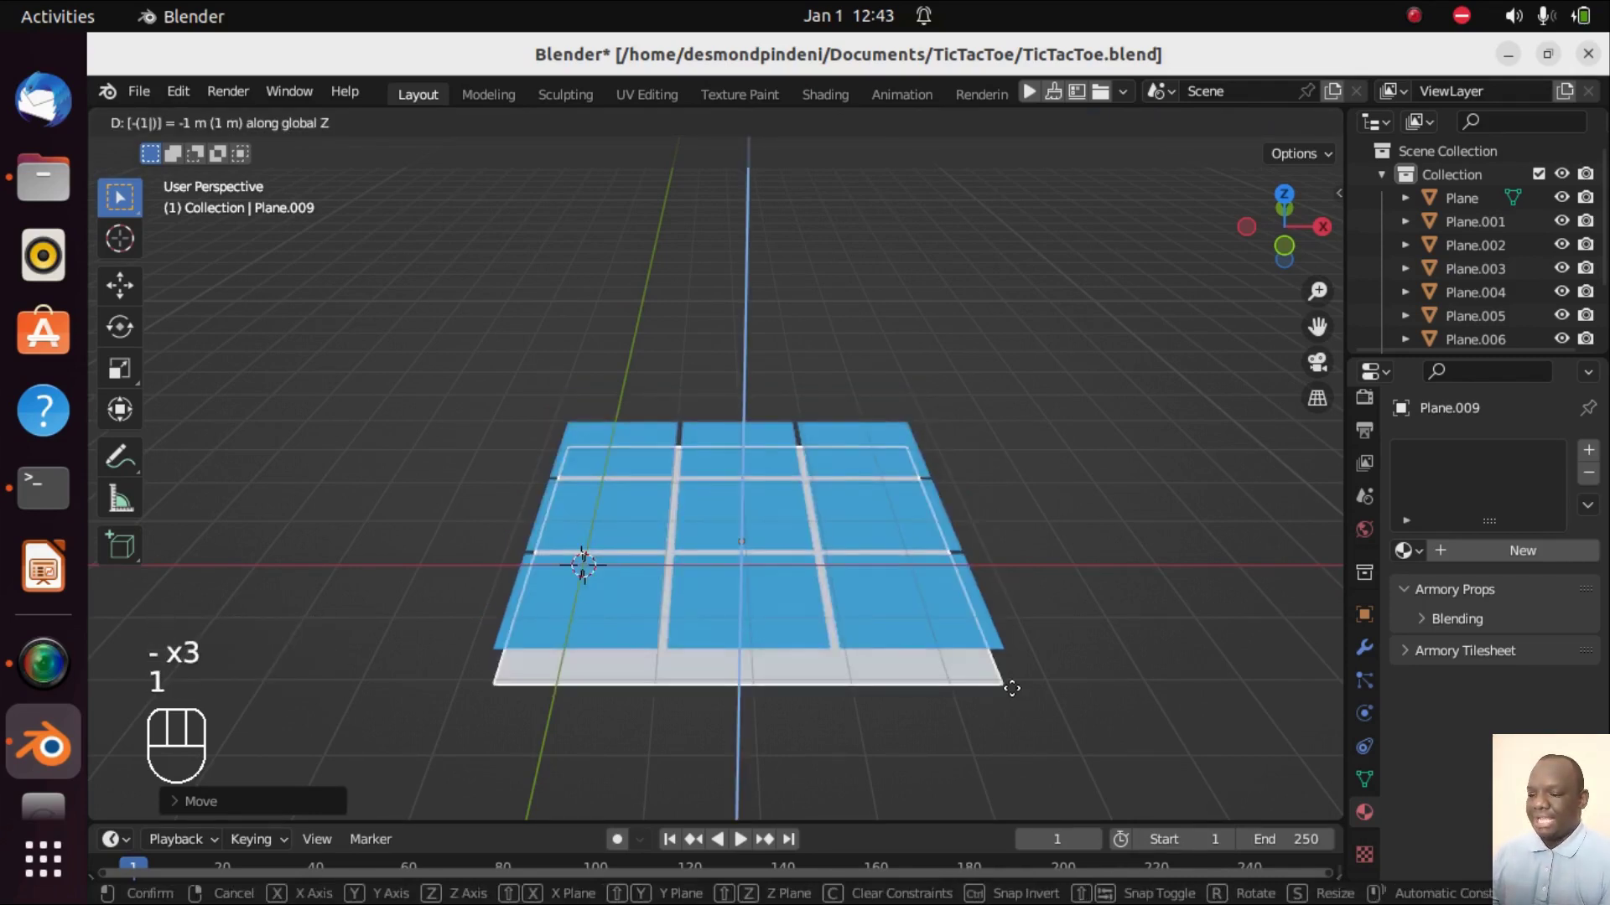
{"action": "left_click", "coordinate": [1016, 694]}
{"action": "key", "text": "KP_7"}
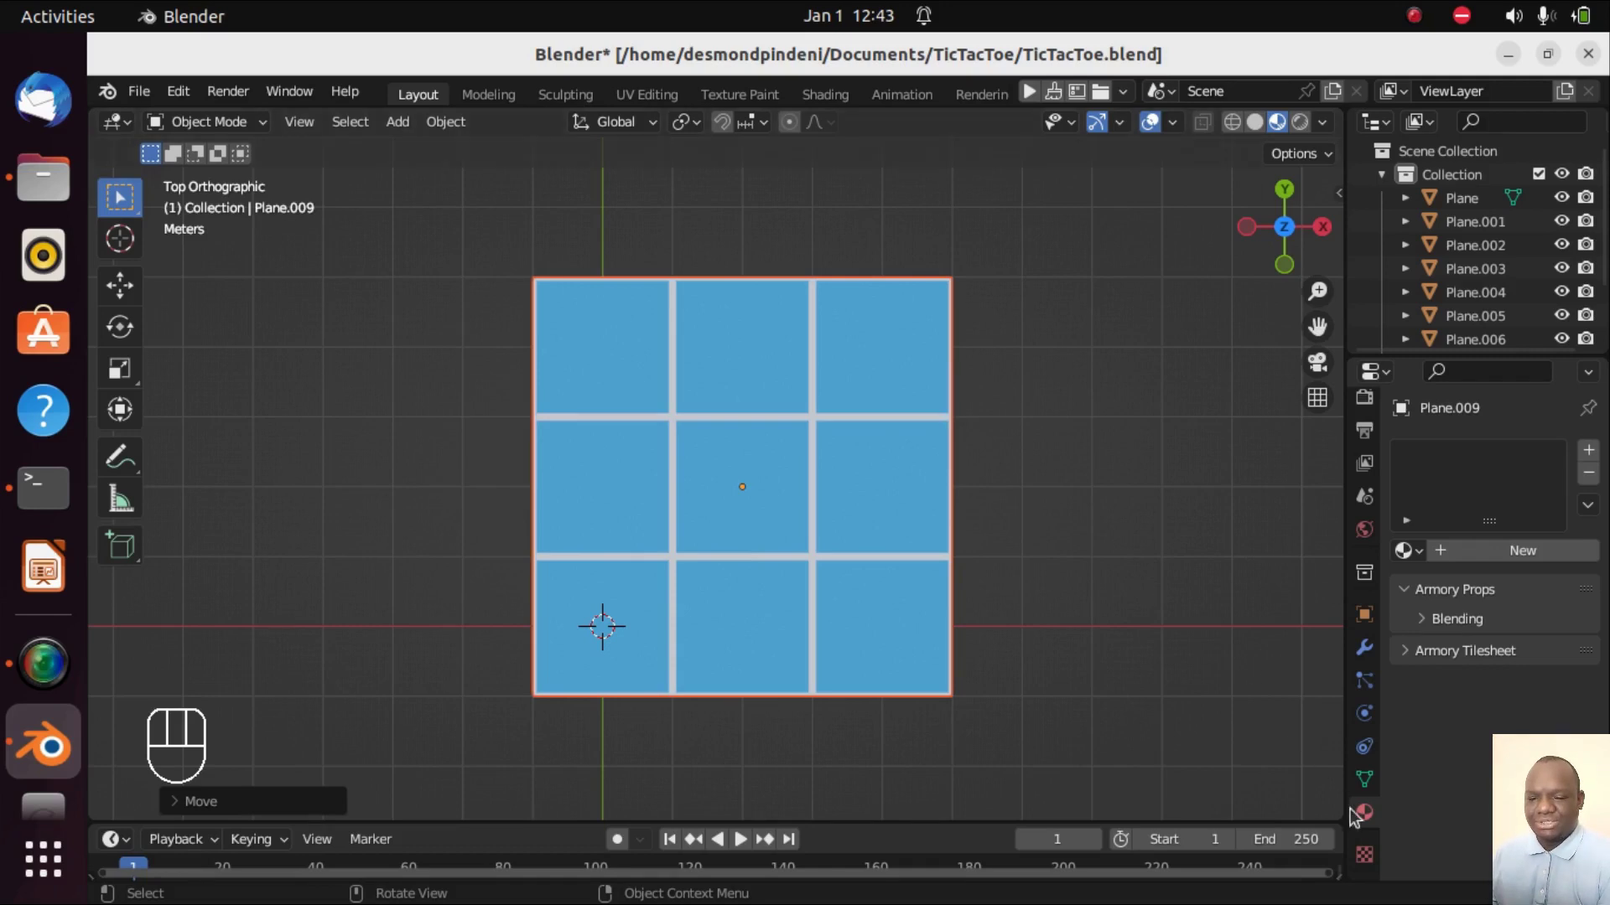
- Give the background plane a new material with a dark blue base colour
{"action": "left_click", "coordinate": [1471, 555]}
{"action": "left_click", "coordinate": [1471, 448]}
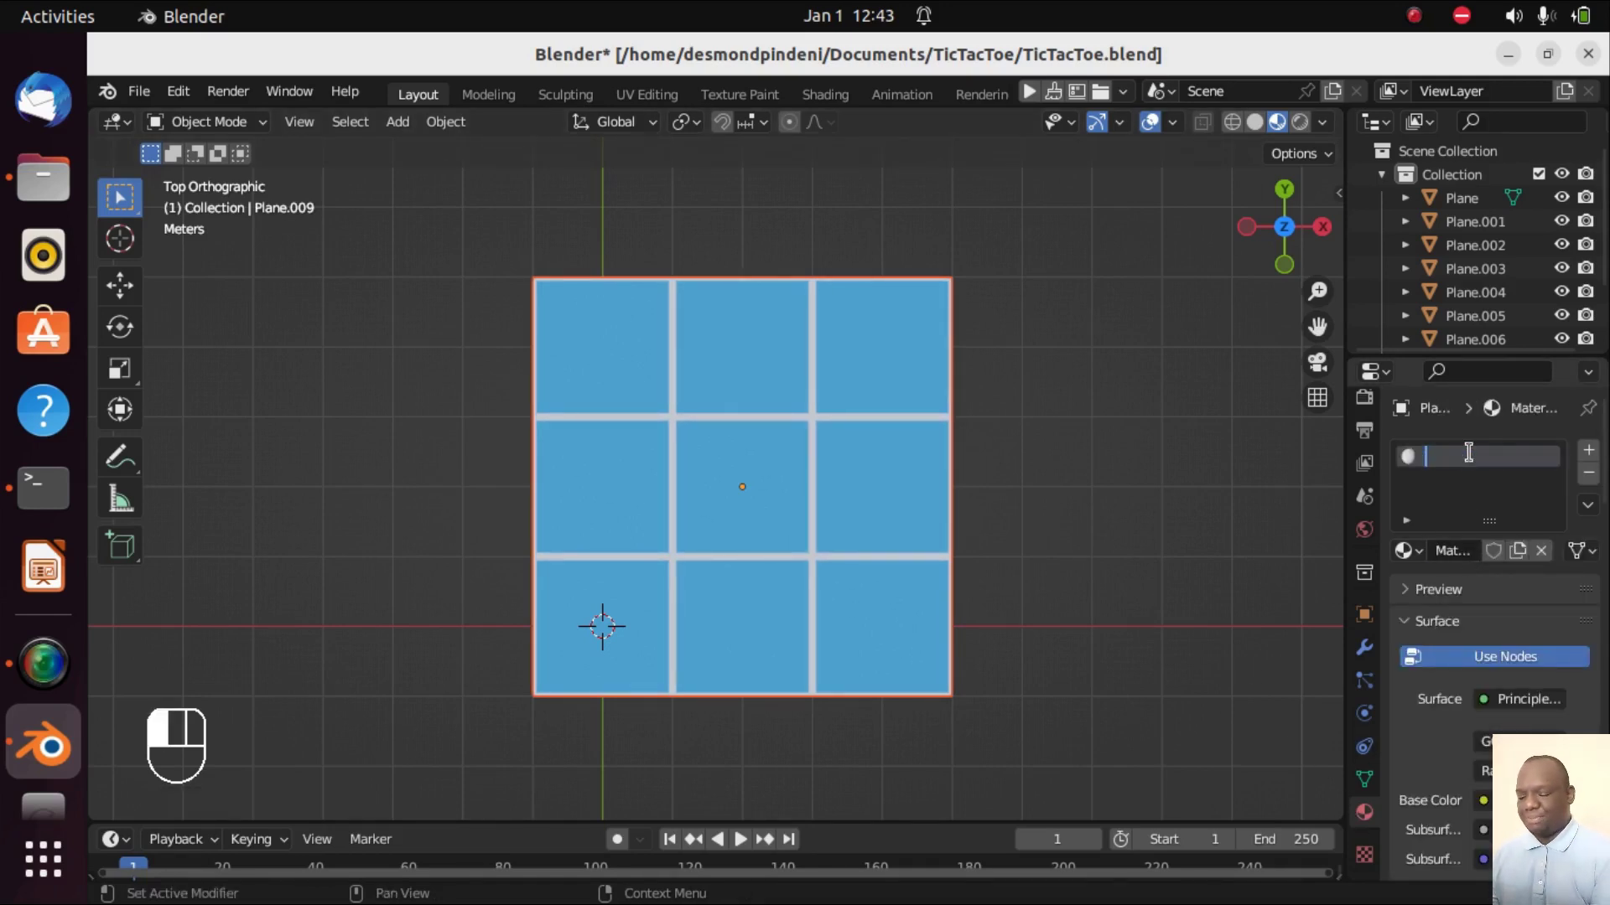
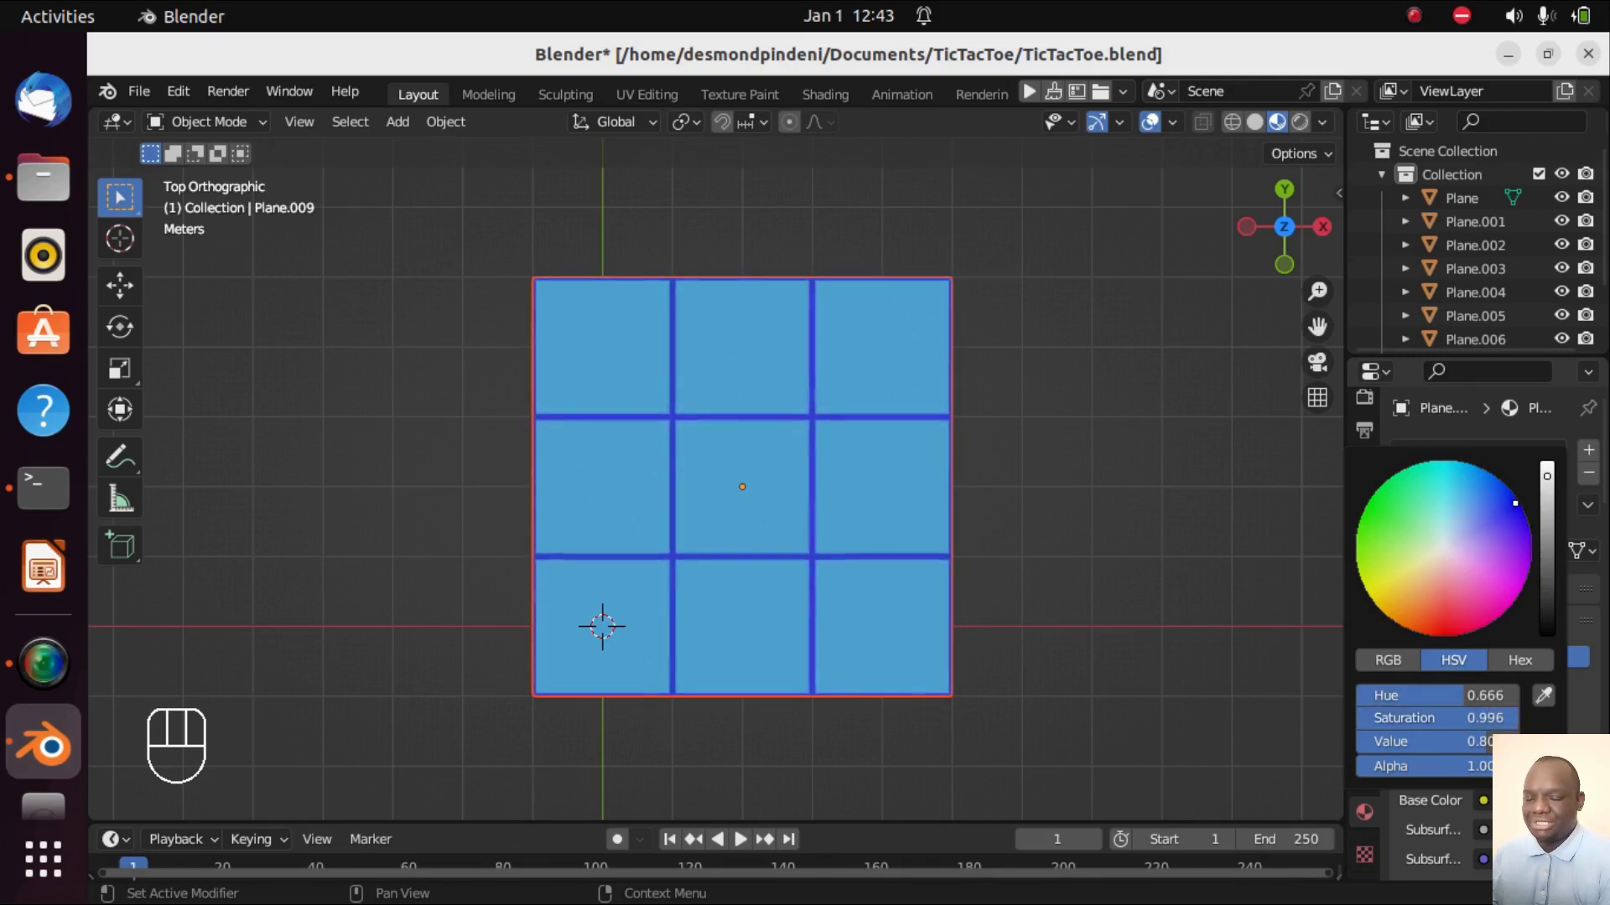
{"action": "left_click", "coordinate": [1134, 381]}
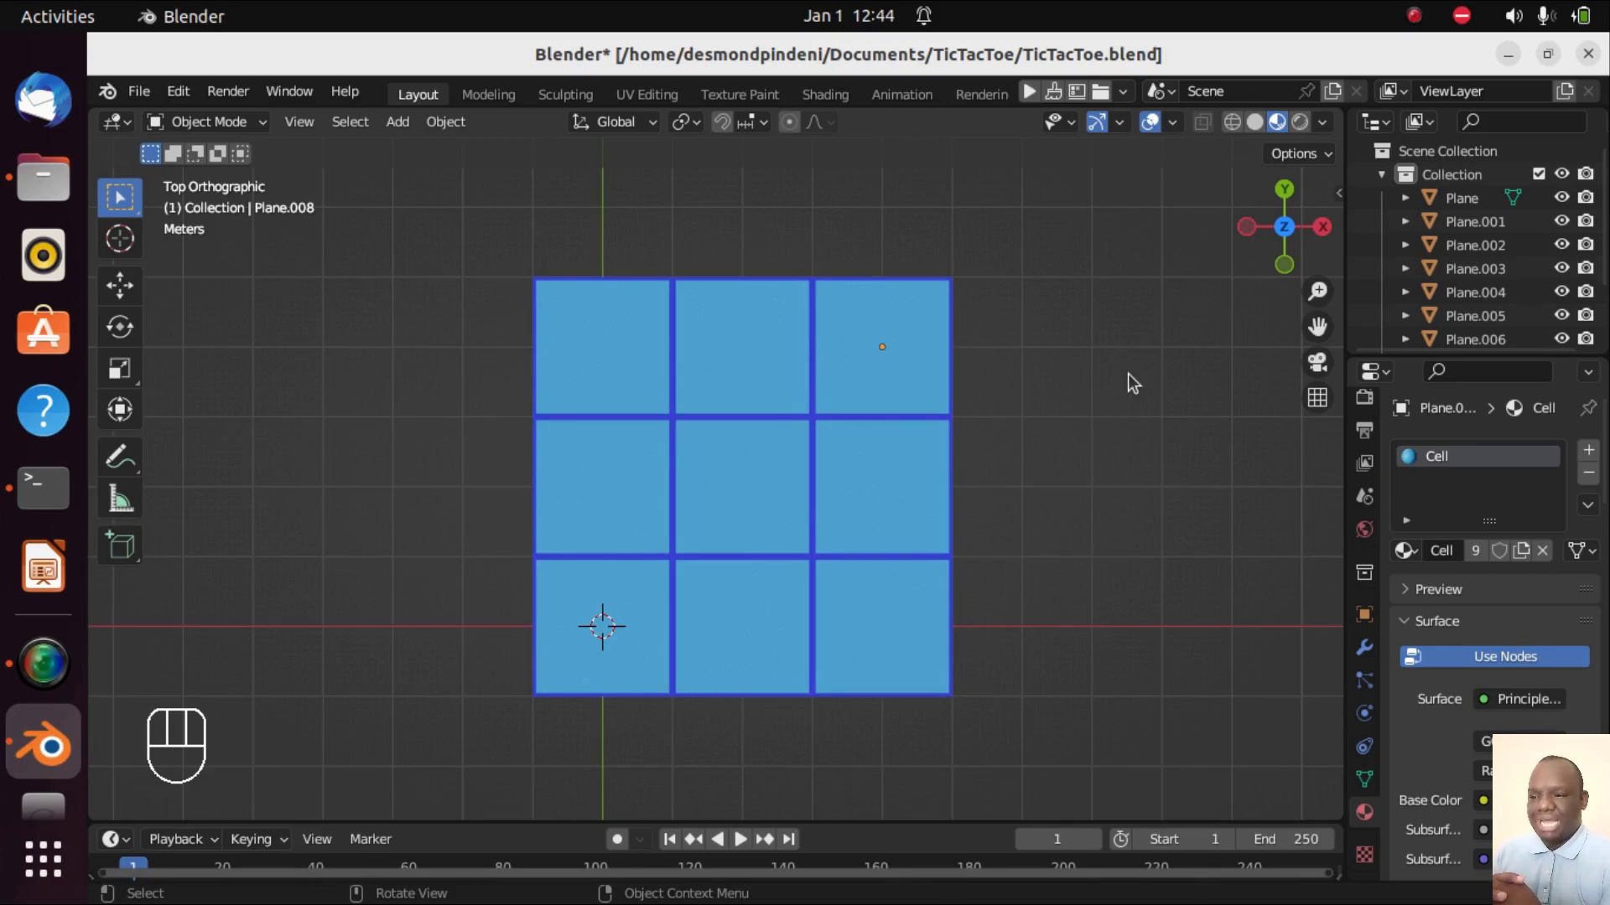
- Rename the first cells A, B, C, D and so on in the Outliner, row by row
{"action": "middle_click", "coordinate": [610, 368]}
{"action": "middle_click", "coordinate": [776, 376]}
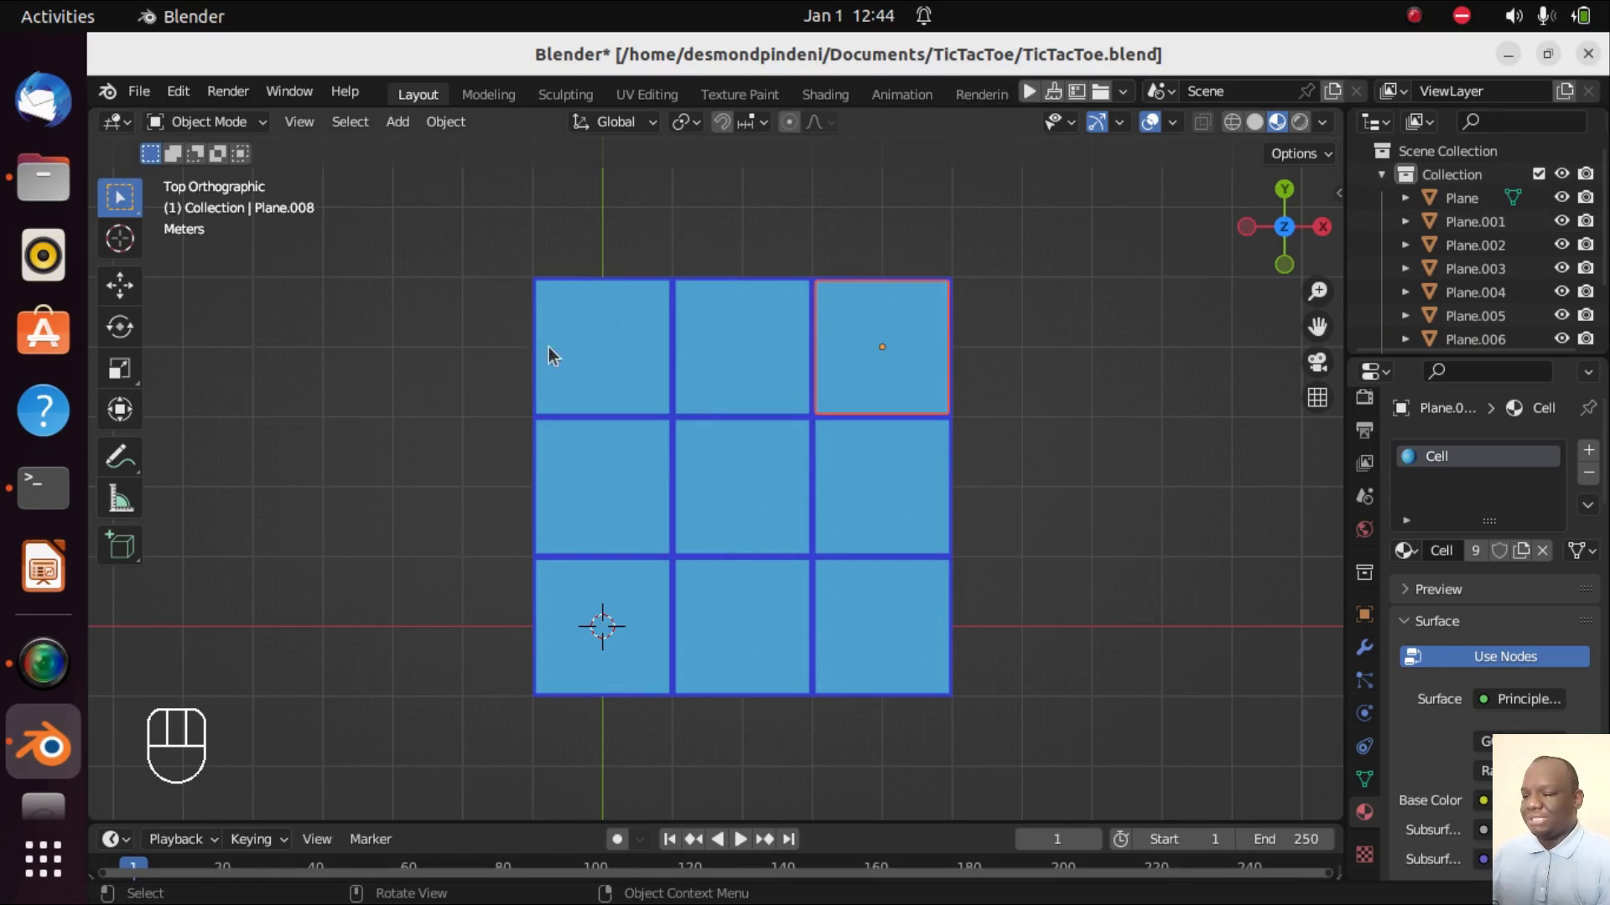
{"action": "left_click", "coordinate": [590, 357]}
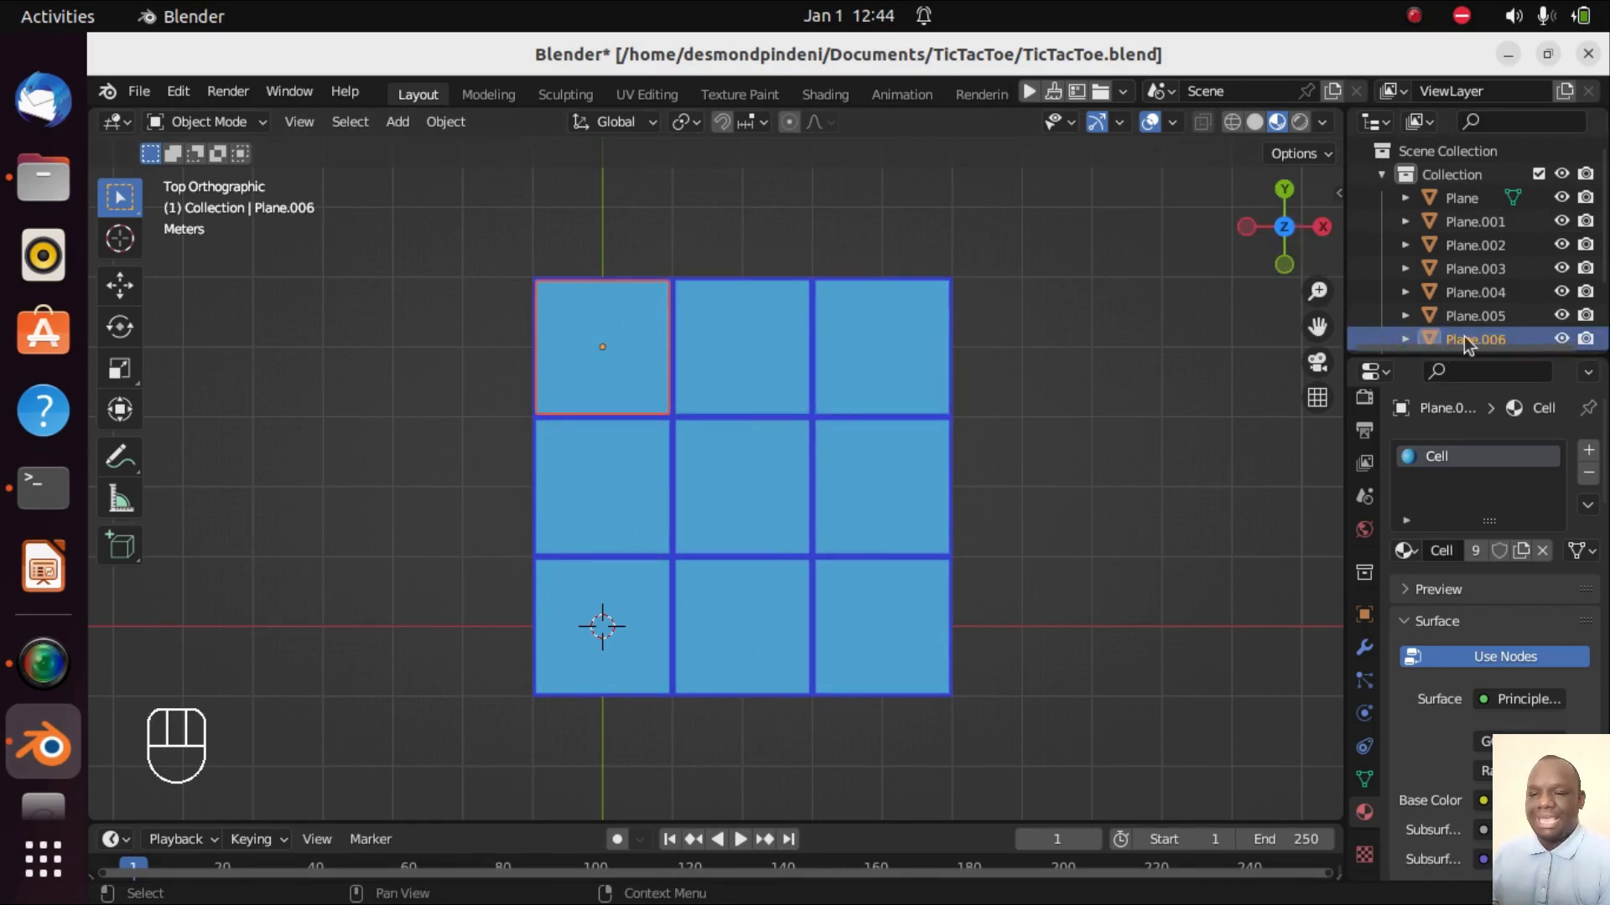
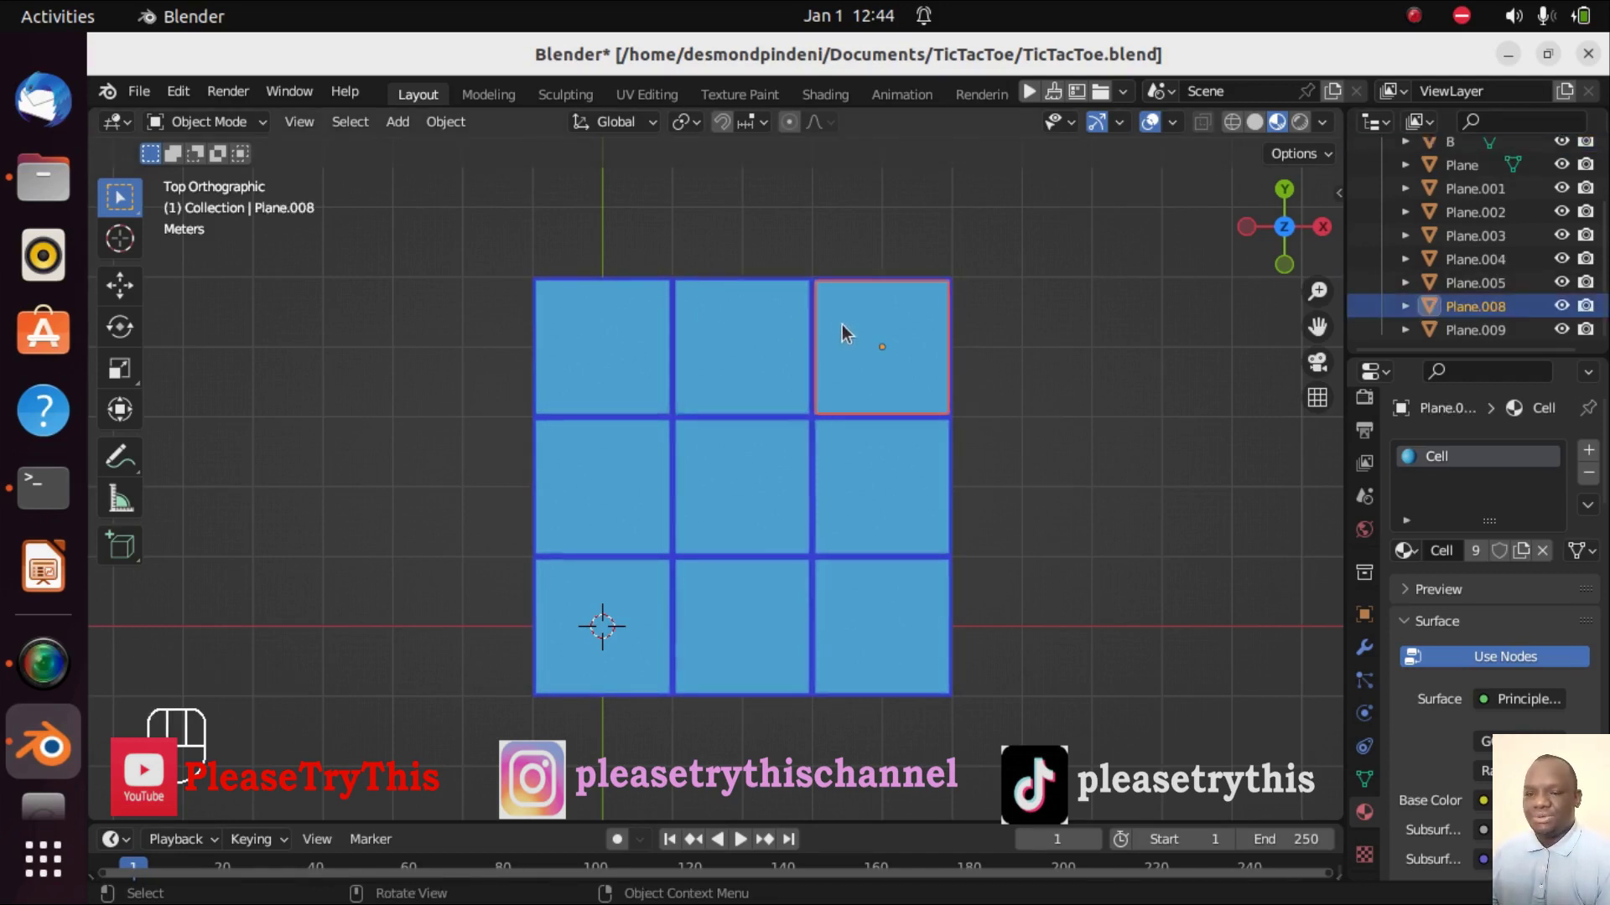
{"action": "left_click", "coordinate": [1475, 314]}
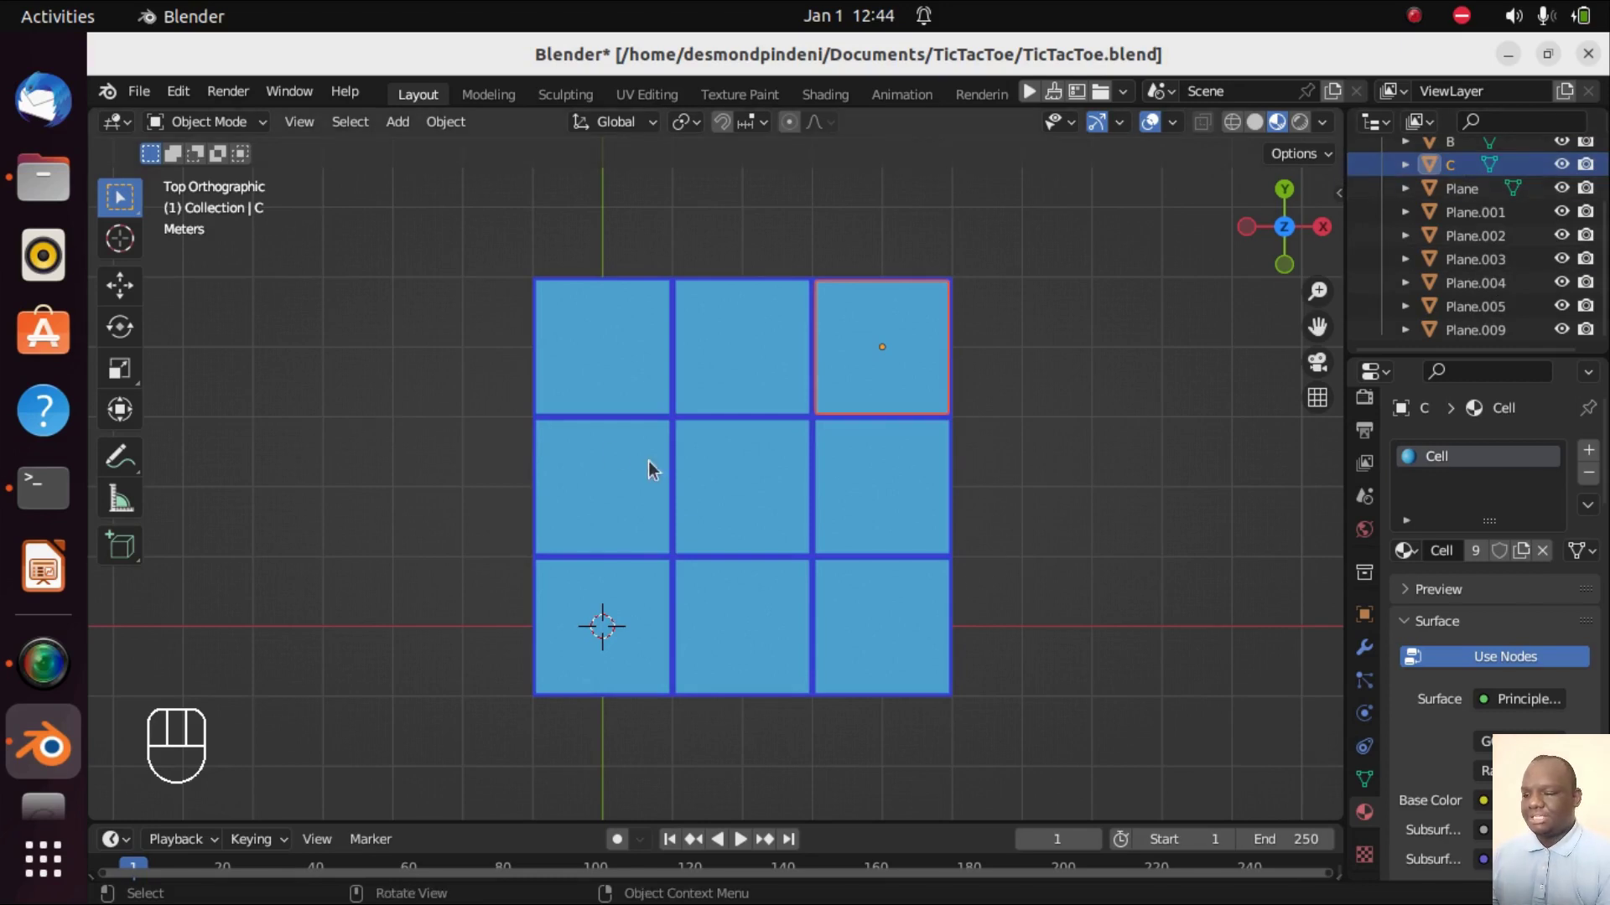
{"action": "left_click_drag", "start_coordinate": [1499, 251], "coordinate": [1504, 262]}
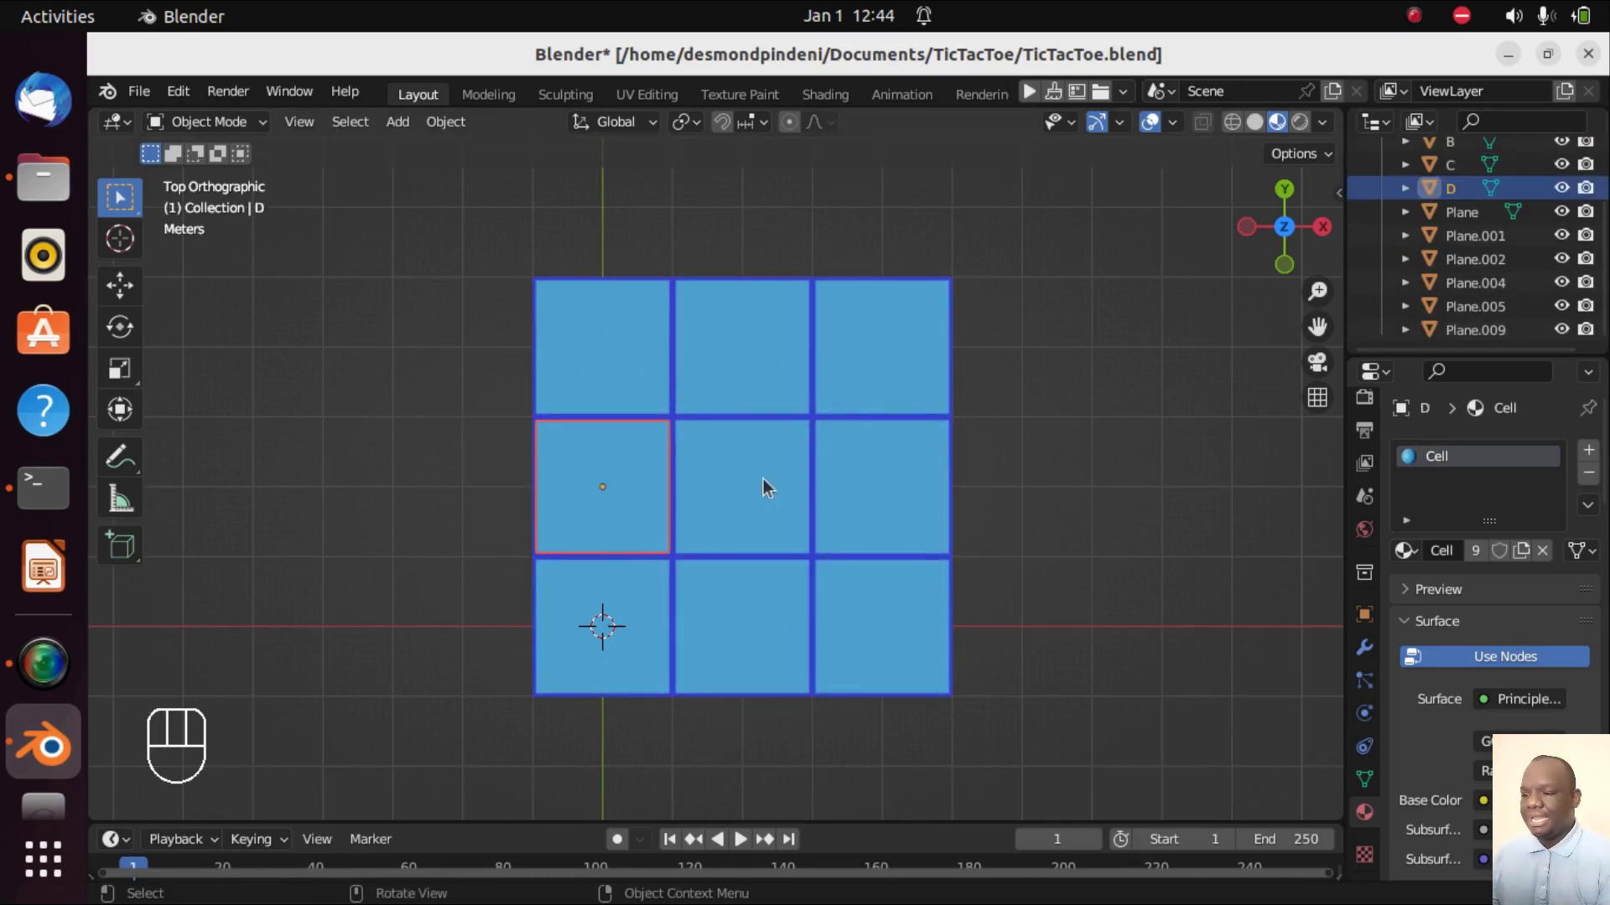
{"action": "left_click", "coordinate": [1483, 286]}
{"action": "left_click_drag", "start_coordinate": [1478, 274], "coordinate": [1482, 285]}
{"action": "left_click", "coordinate": [901, 517]}
{"action": "left_click", "coordinate": [1488, 307]}
{"action": "left_click_drag", "start_coordinate": [1484, 296], "coordinate": [1488, 307]}
- Rename the remaining cells through I and rename the backing plane to Plane
{"action": "left_click", "coordinate": [1482, 267]}
{"action": "left_click", "coordinate": [1479, 257]}
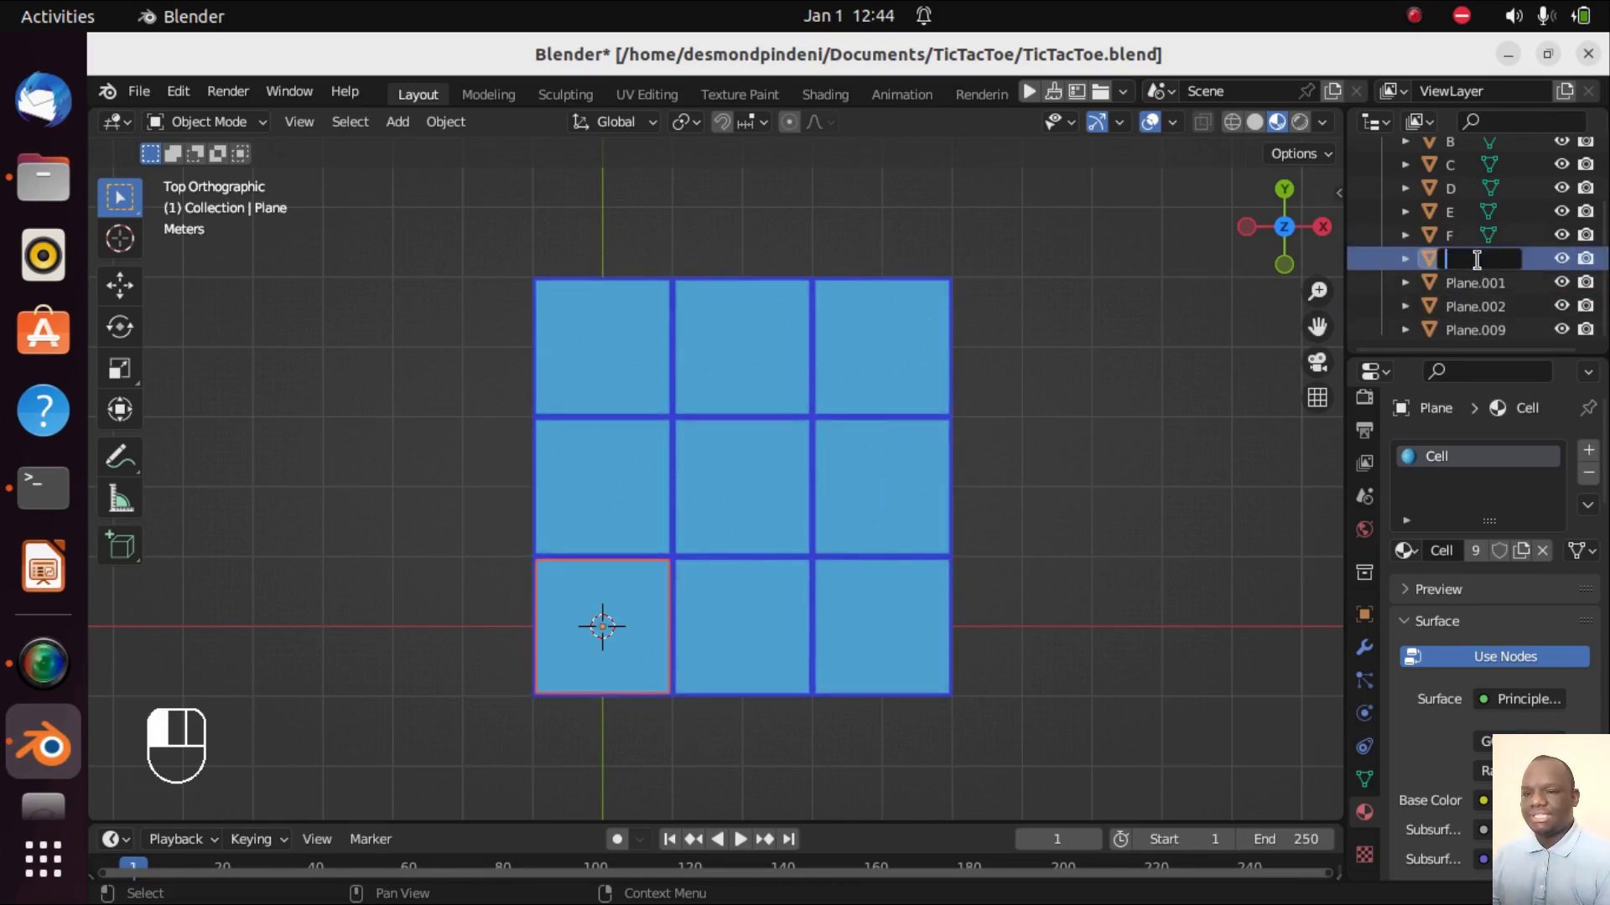
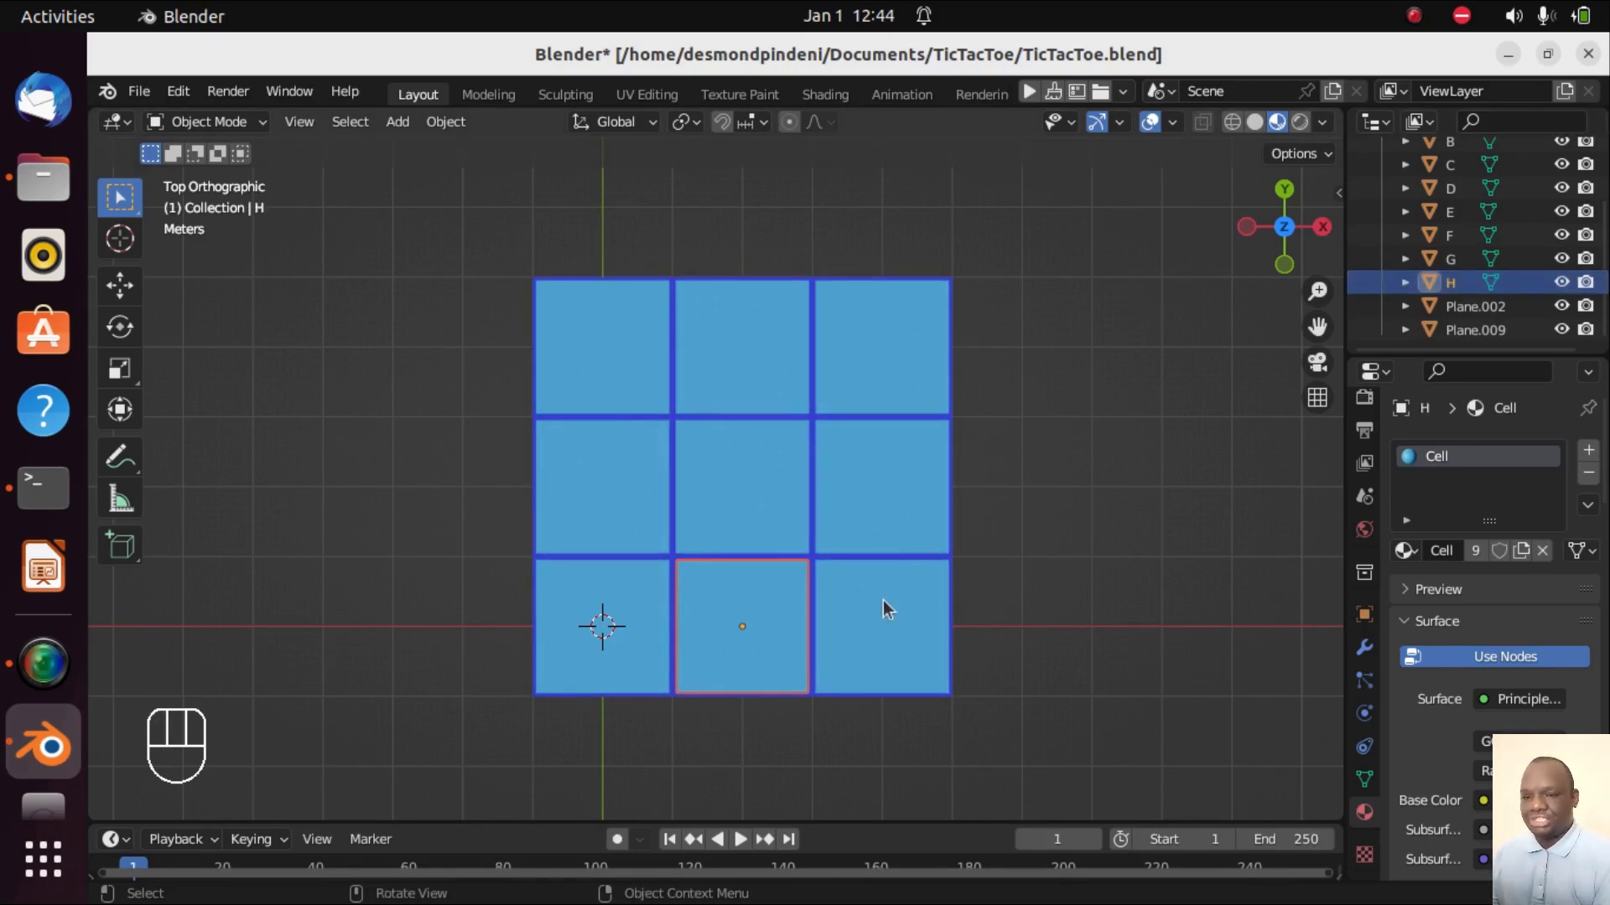
{"action": "left_click", "coordinate": [1454, 311]}
{"action": "left_click_drag", "start_coordinate": [1449, 300], "coordinate": [1454, 311]}
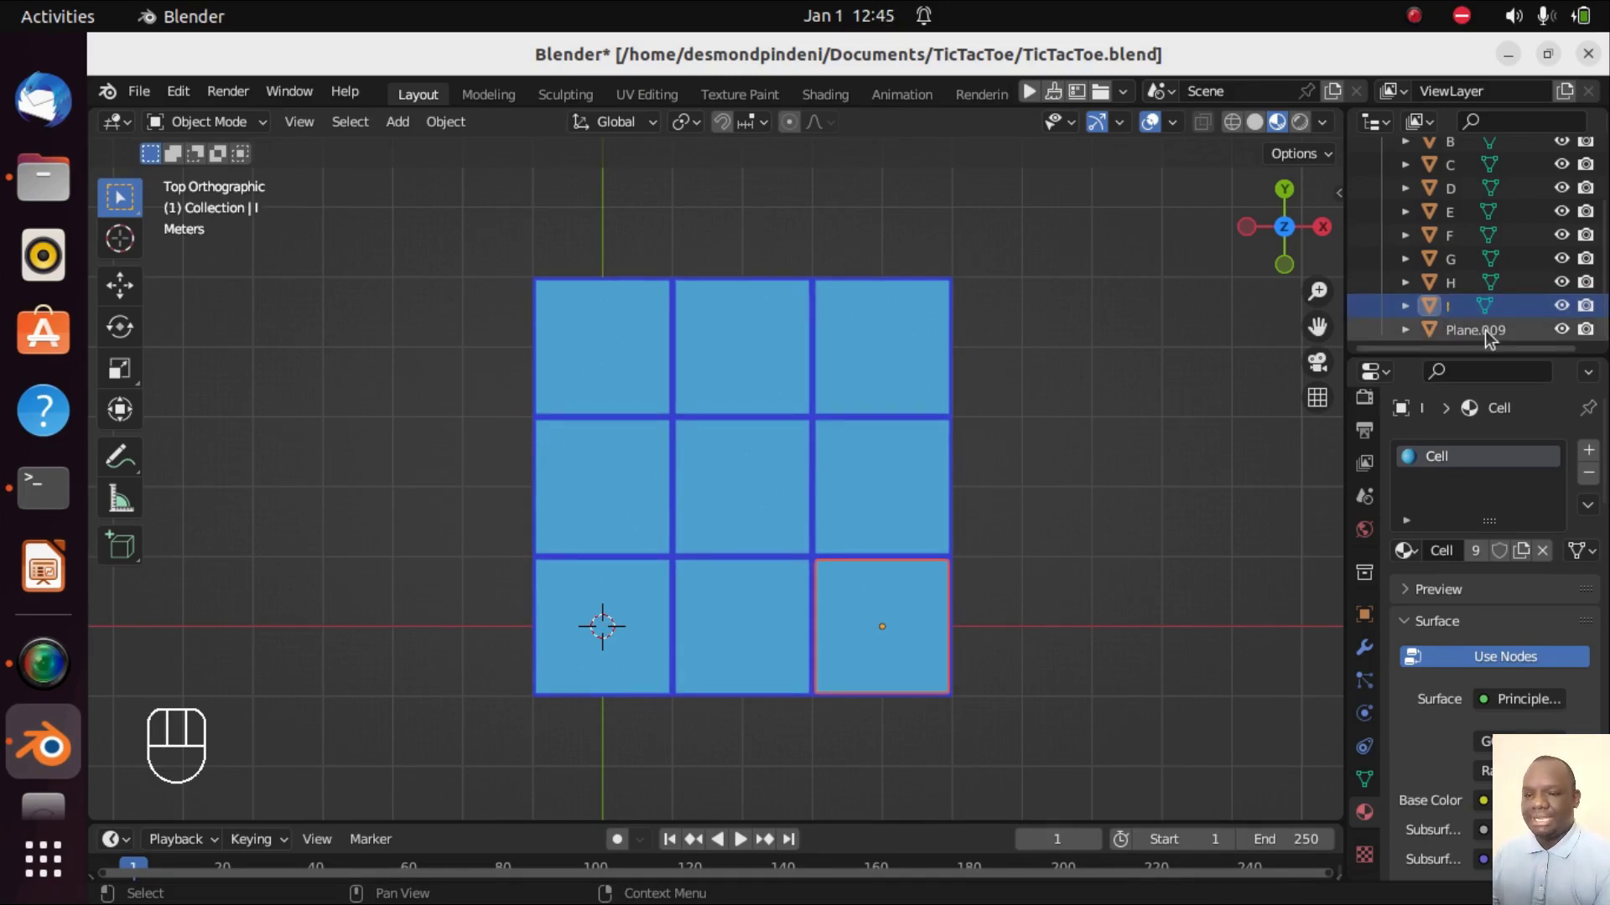
{"action": "left_click_drag", "start_coordinate": [1487, 326], "coordinate": [1491, 337]}
{"action": "key", "text": "BackSpace"}
{"action": "key", "text": "BackSpace"}
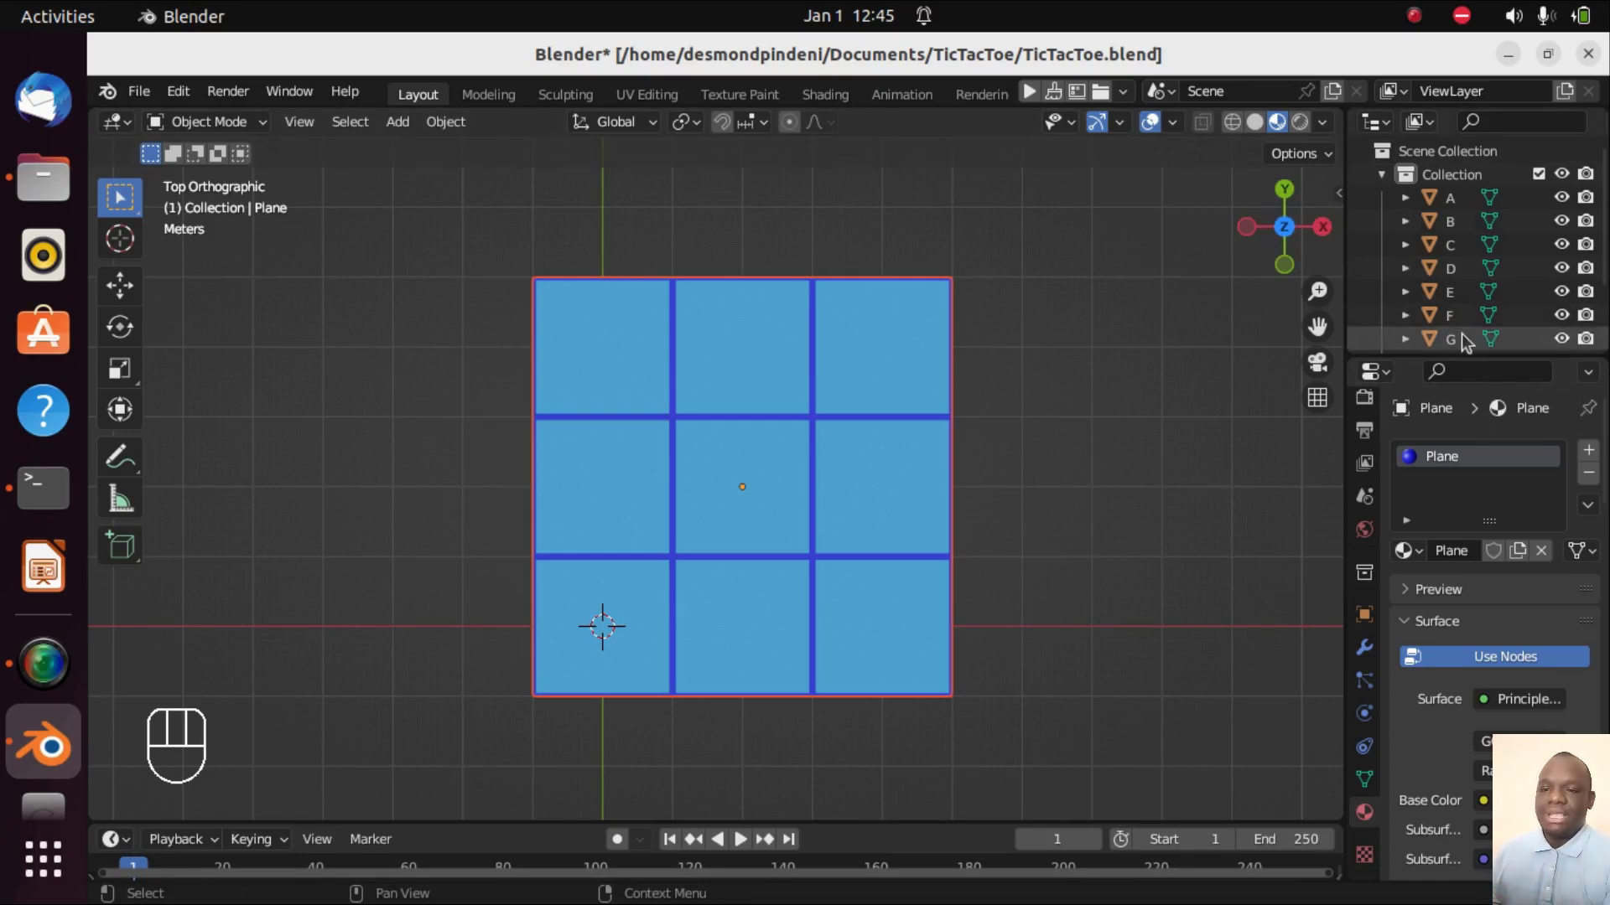
- Add a camera to the scene and view the board from the top
{"action": "key", "text": "KP_2"}
{"action": "key", "text": "KP_2"}
{"action": "key", "text": "KP_2"}
{"action": "key", "text": "KP_2"}
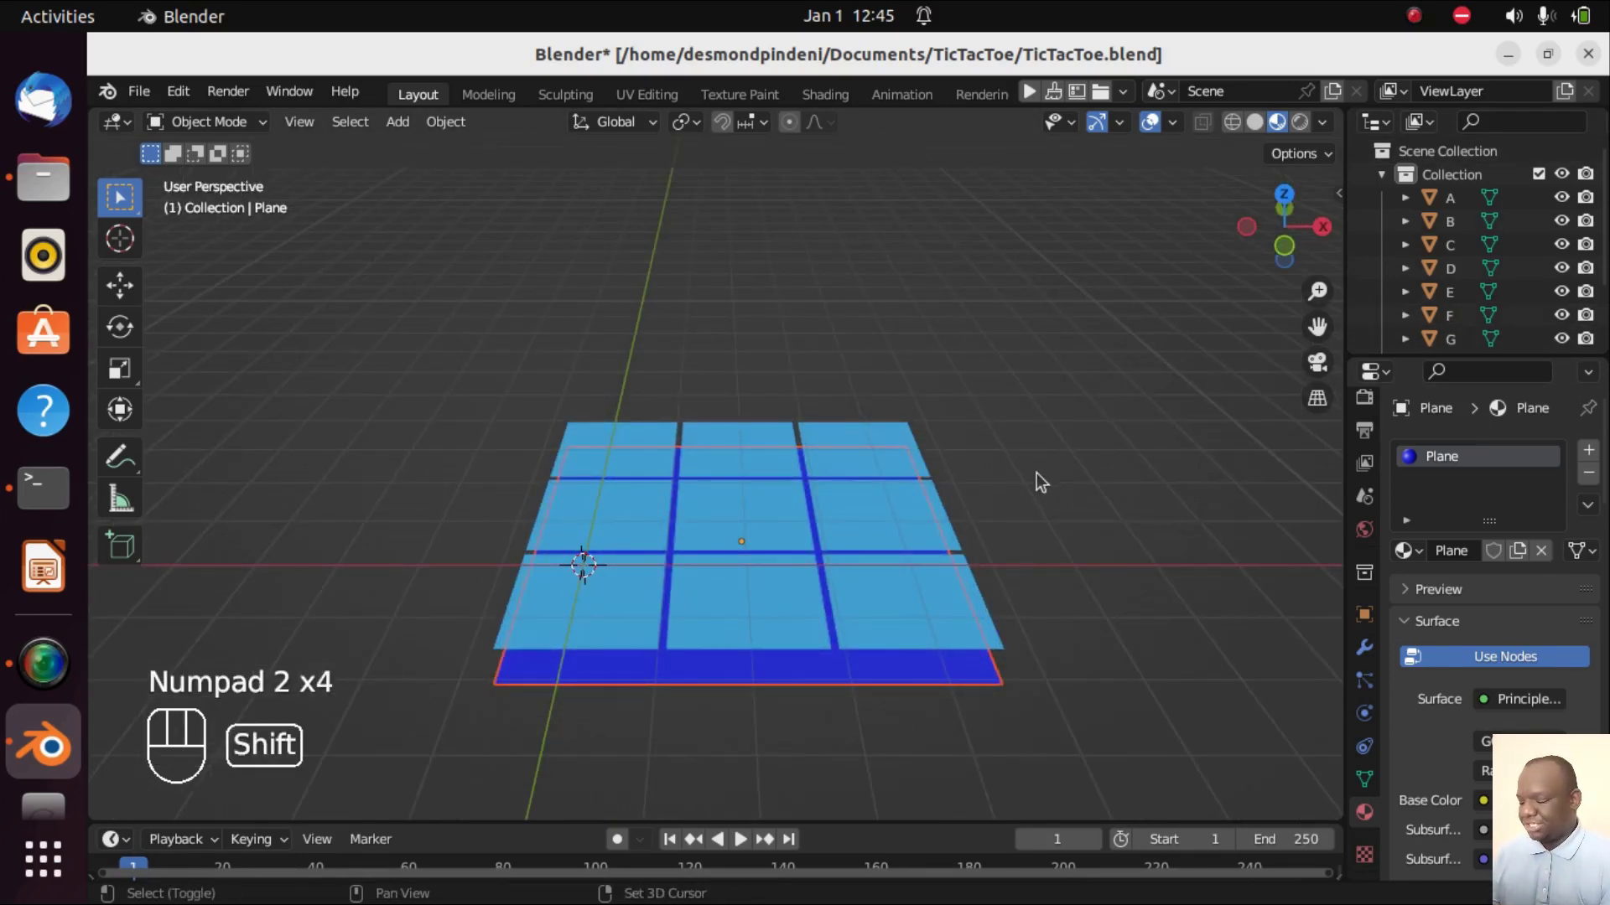
{"action": "key", "text": "shift+a"}
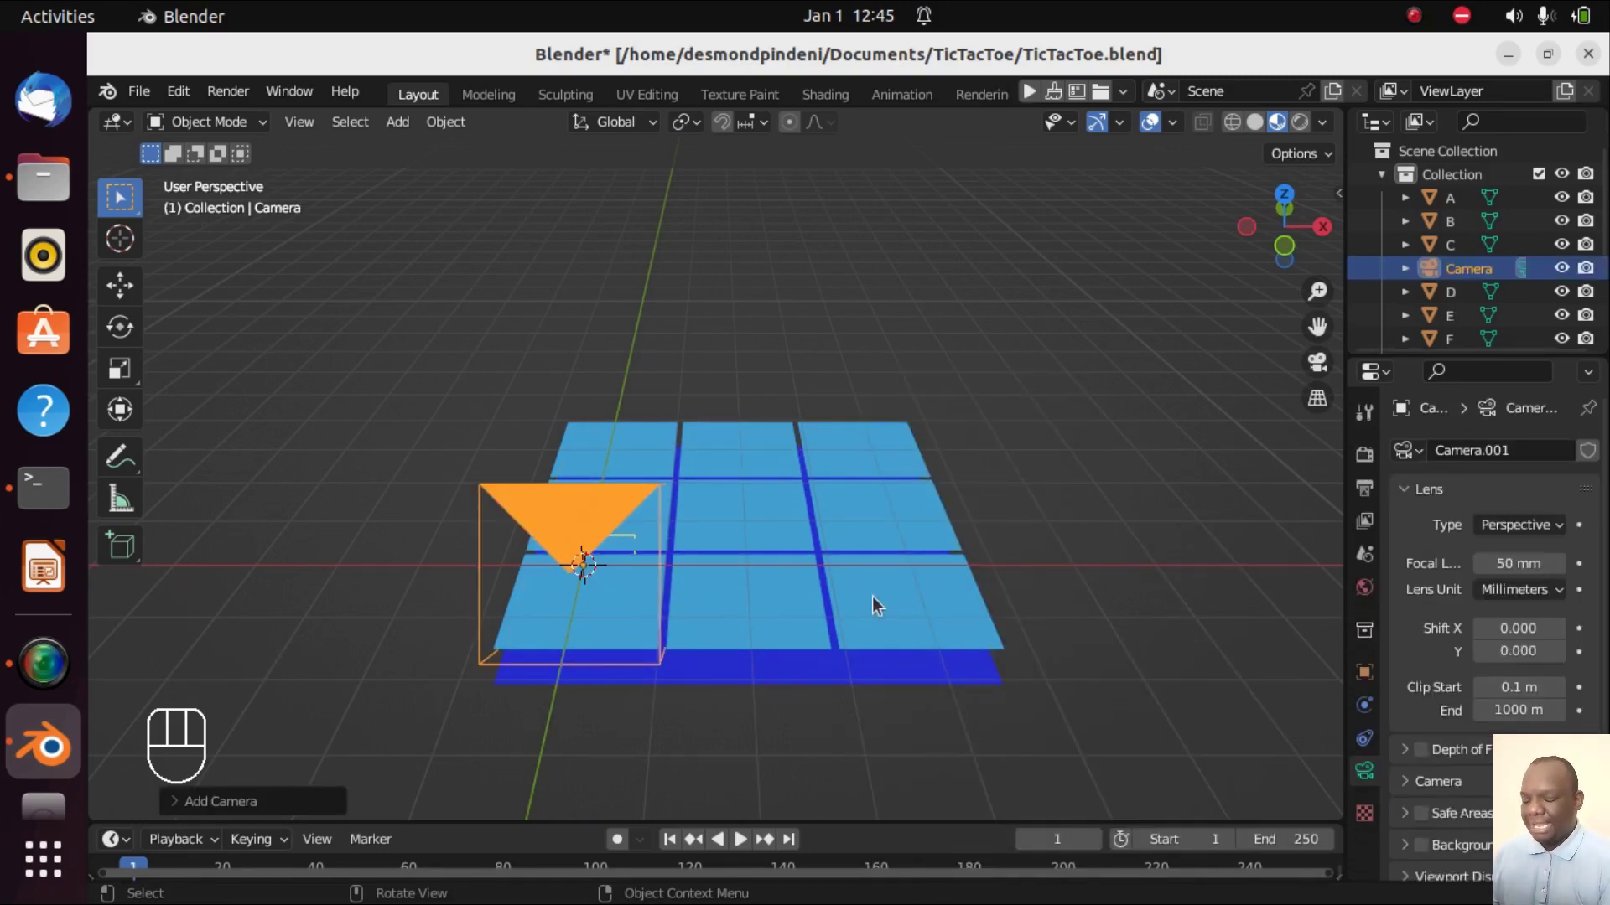
{"action": "key", "text": "KP_7"}
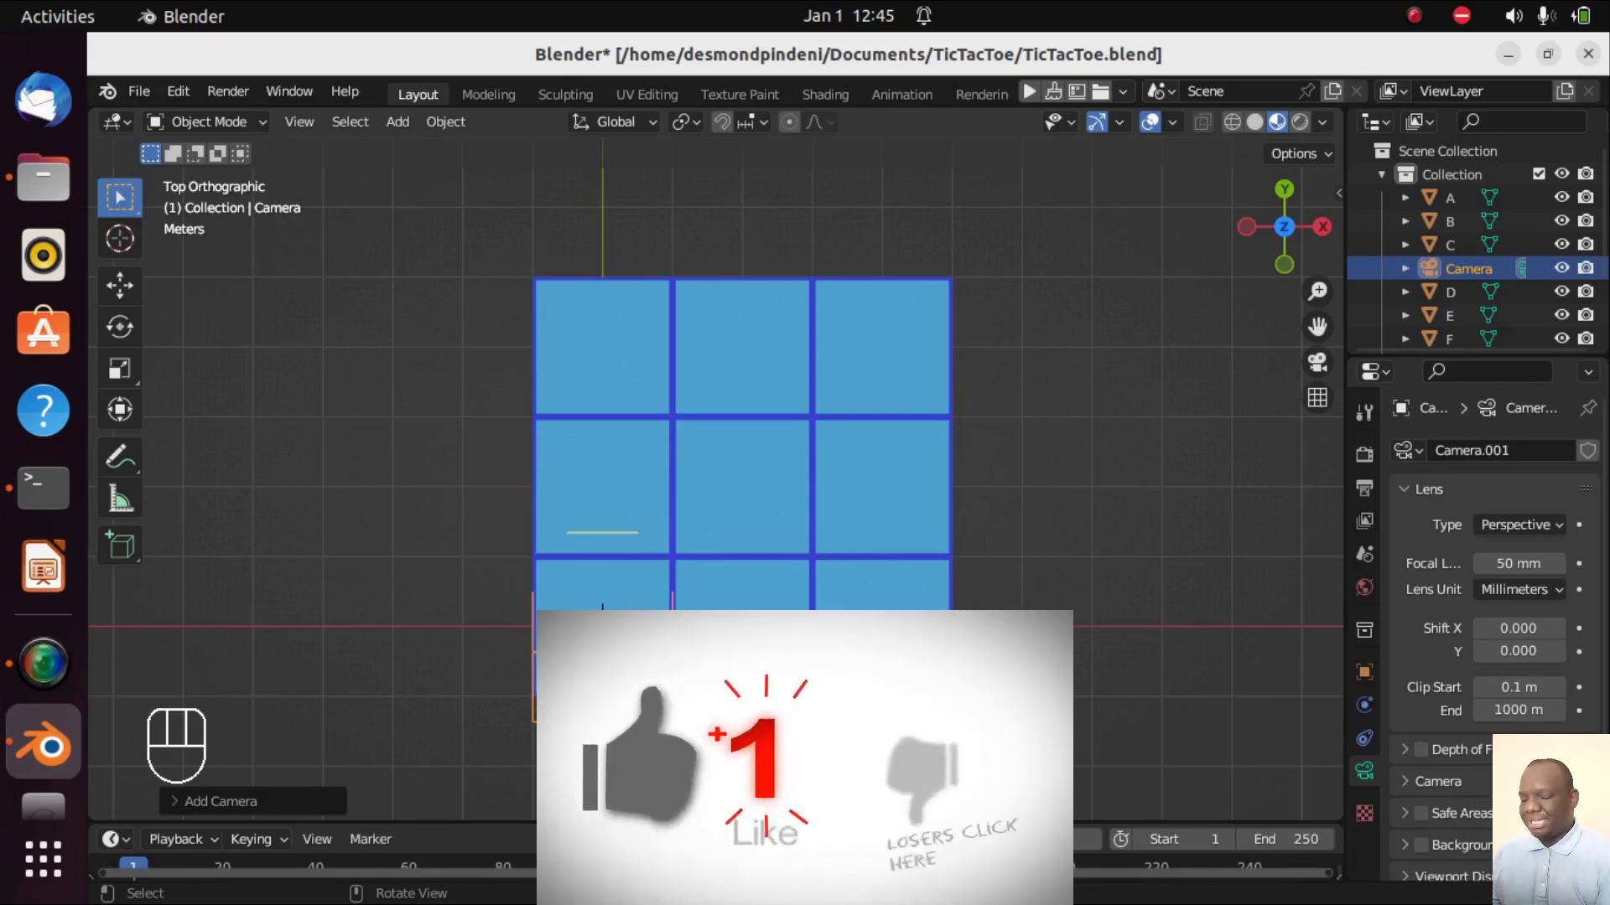
- Clear the camera's rotation and move it 2 m along X over the board
{"action": "key", "text": "alt+r"}
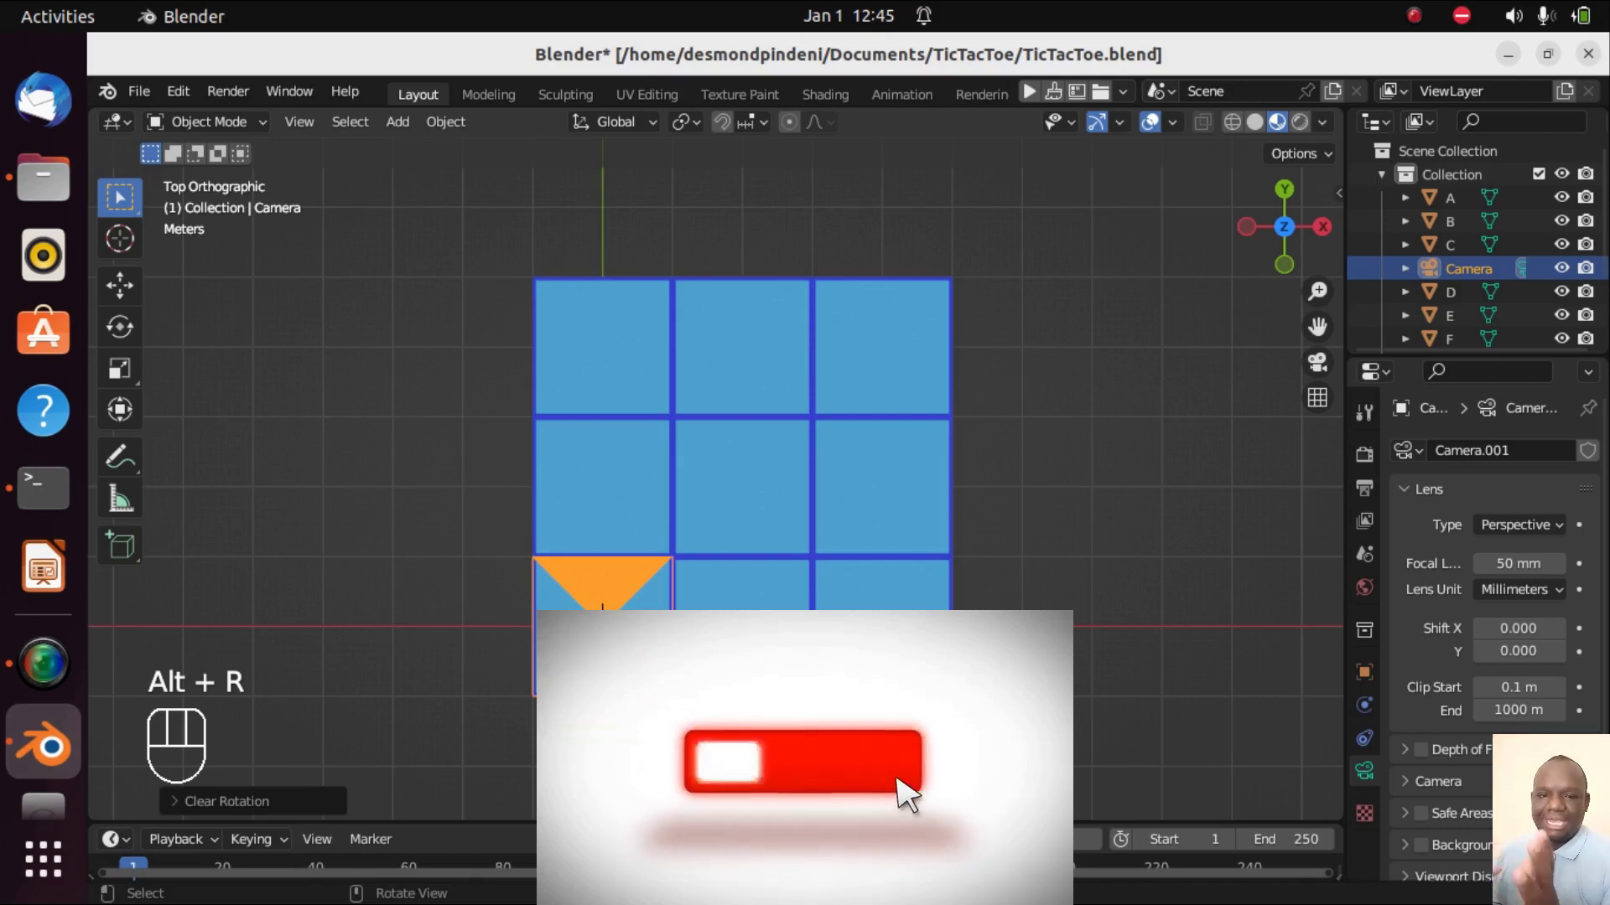
{"action": "key", "text": "g"}
{"action": "key", "text": "x"}
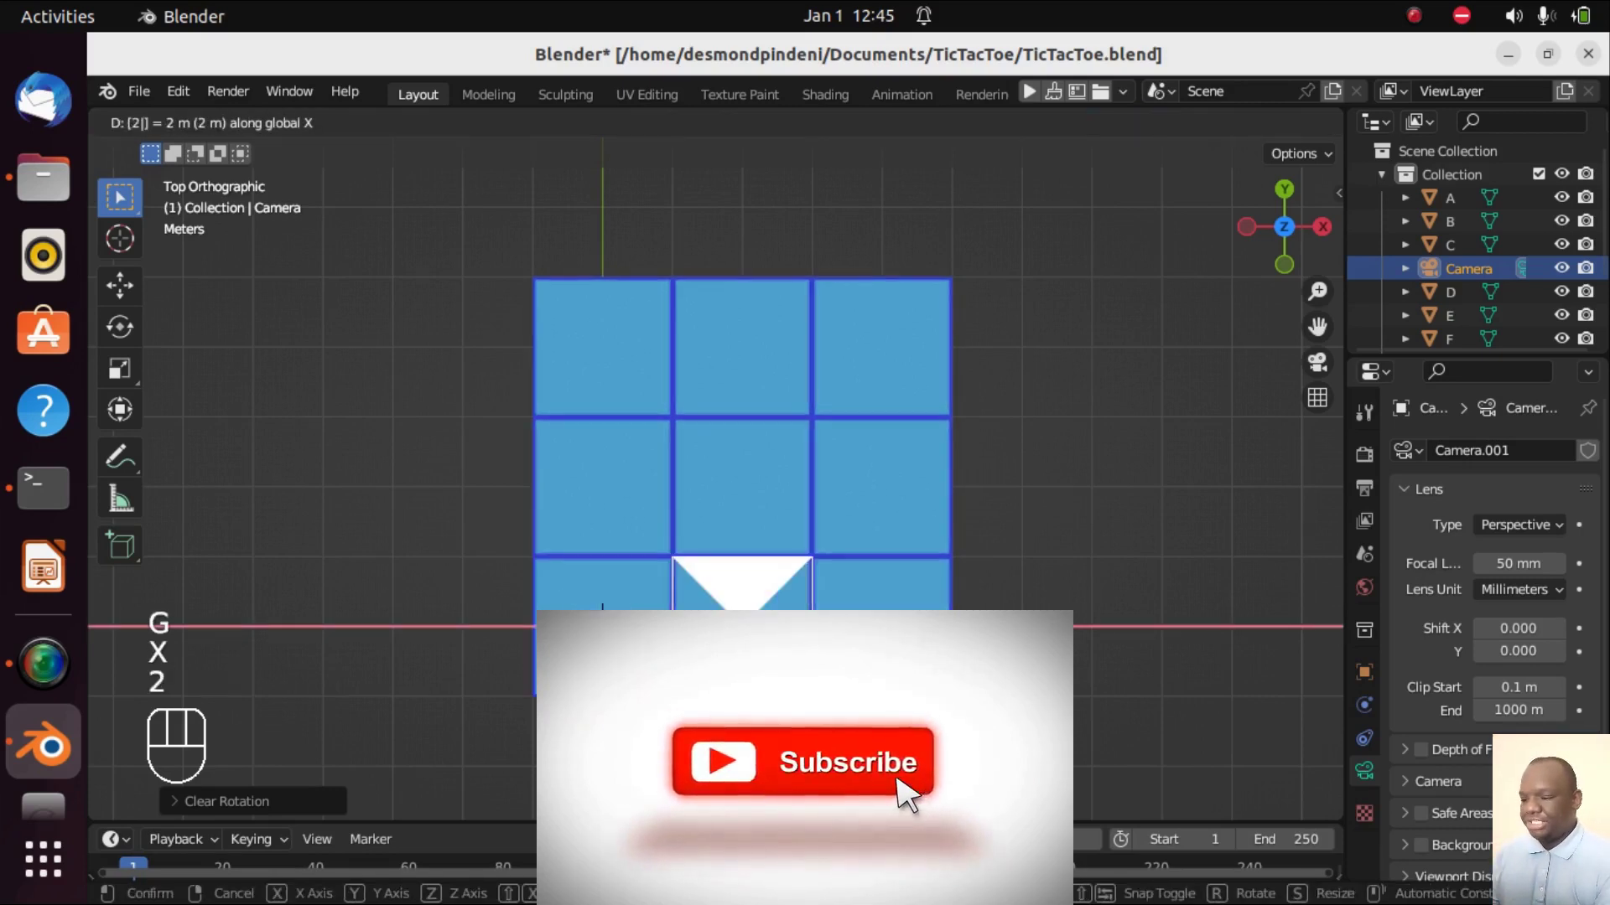
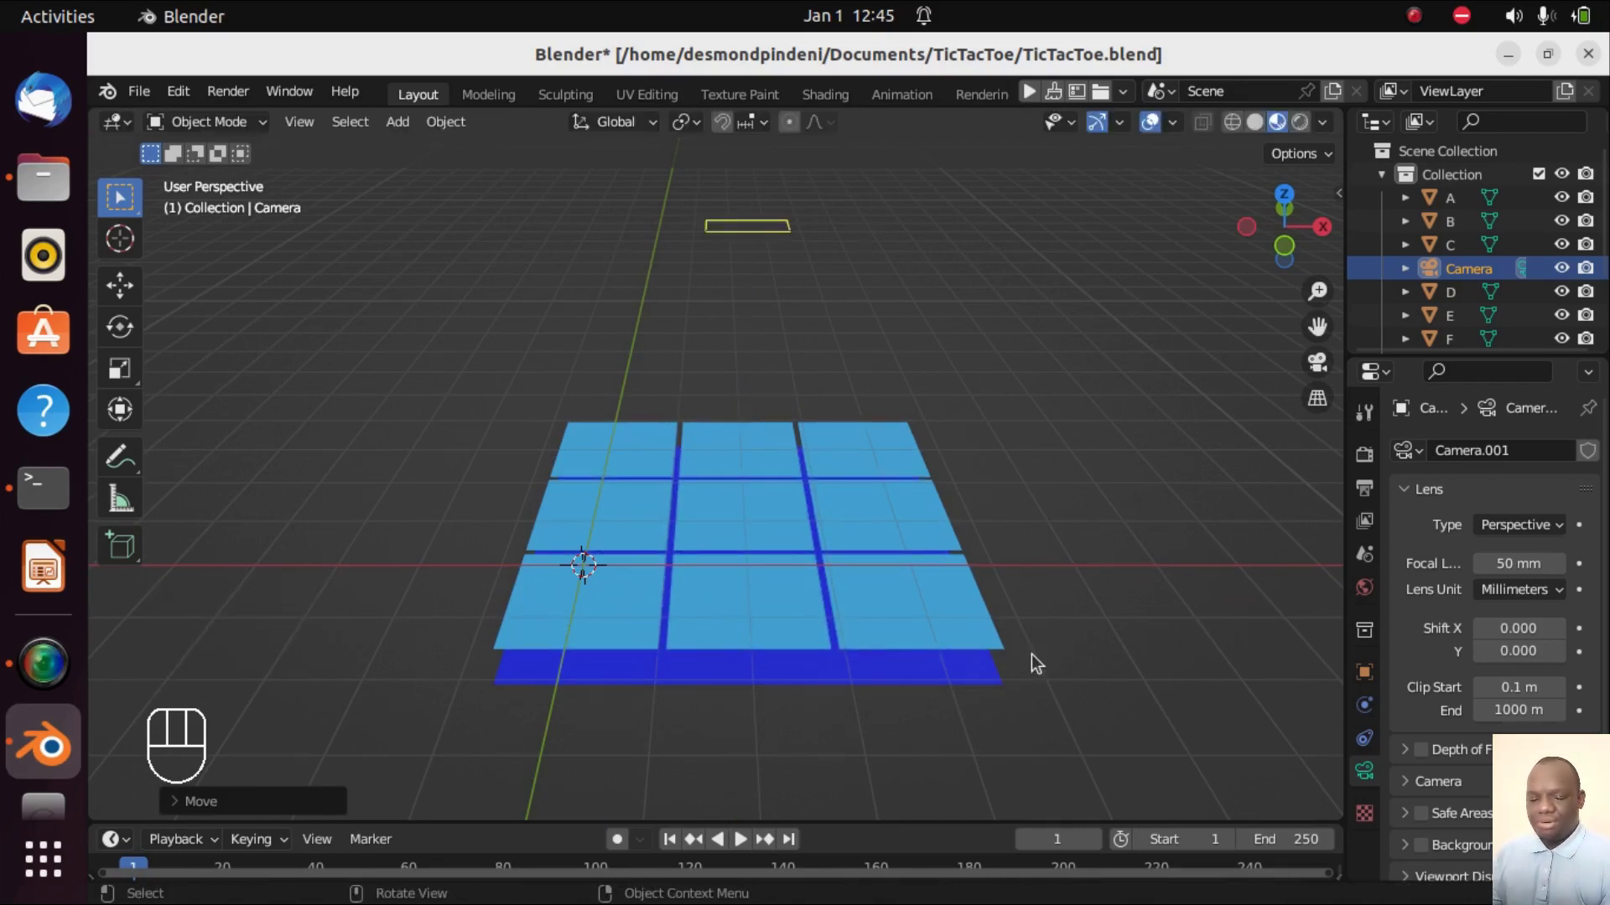
- View through the camera and switch its lens to Orthographic with scale 6
{"action": "key", "text": "KP_0"}
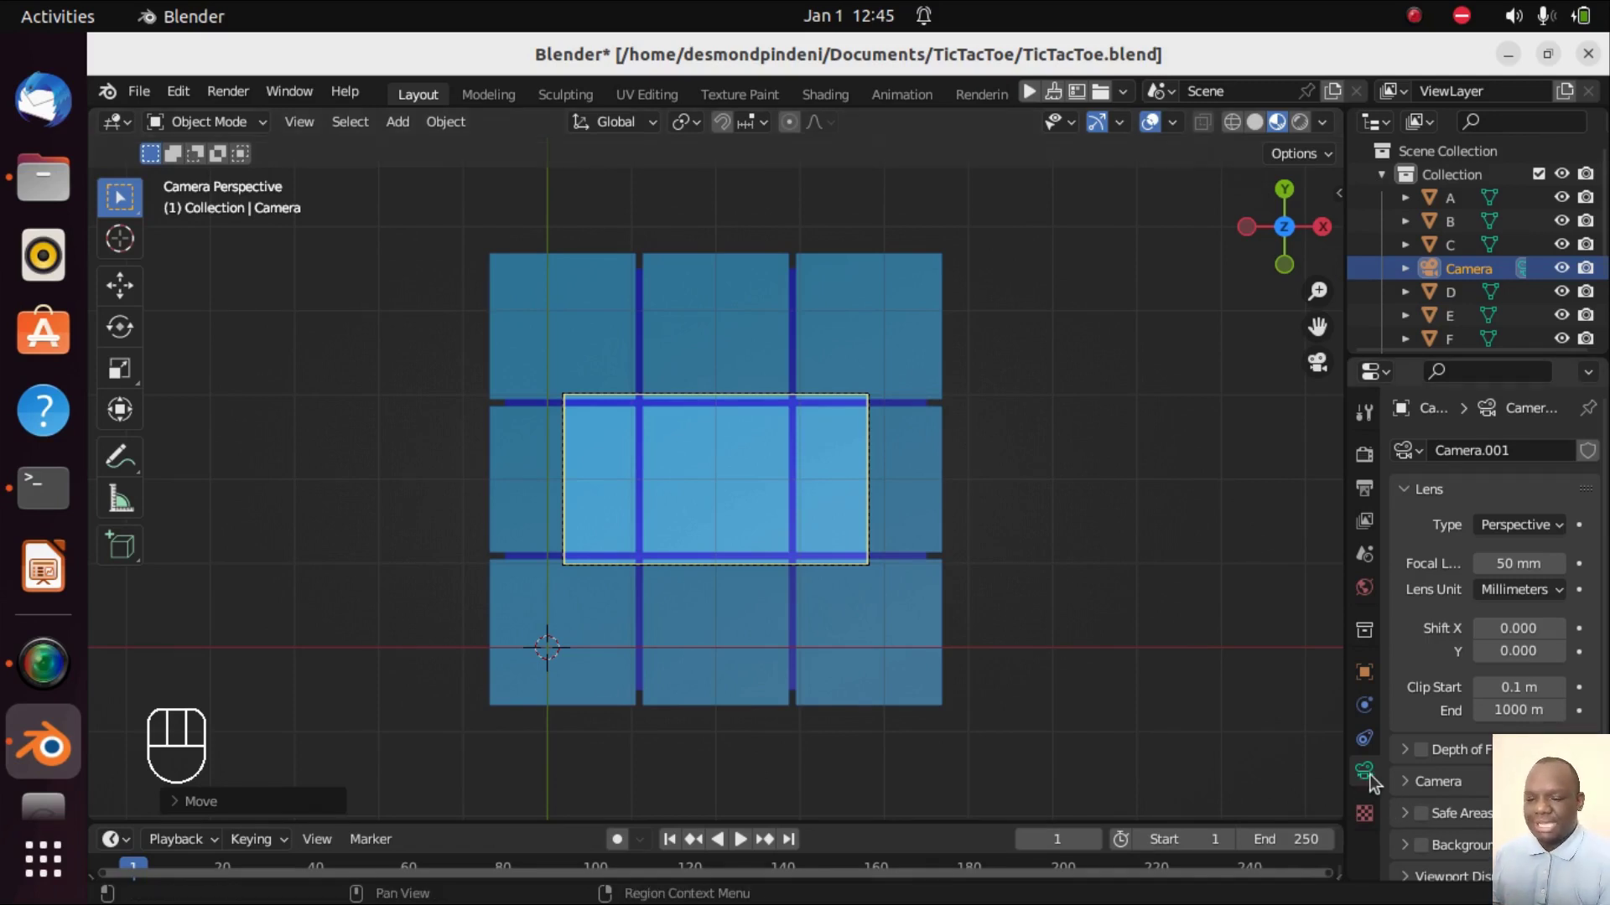
{"action": "left_click_drag", "start_coordinate": [1537, 528], "coordinate": [1480, 582]}
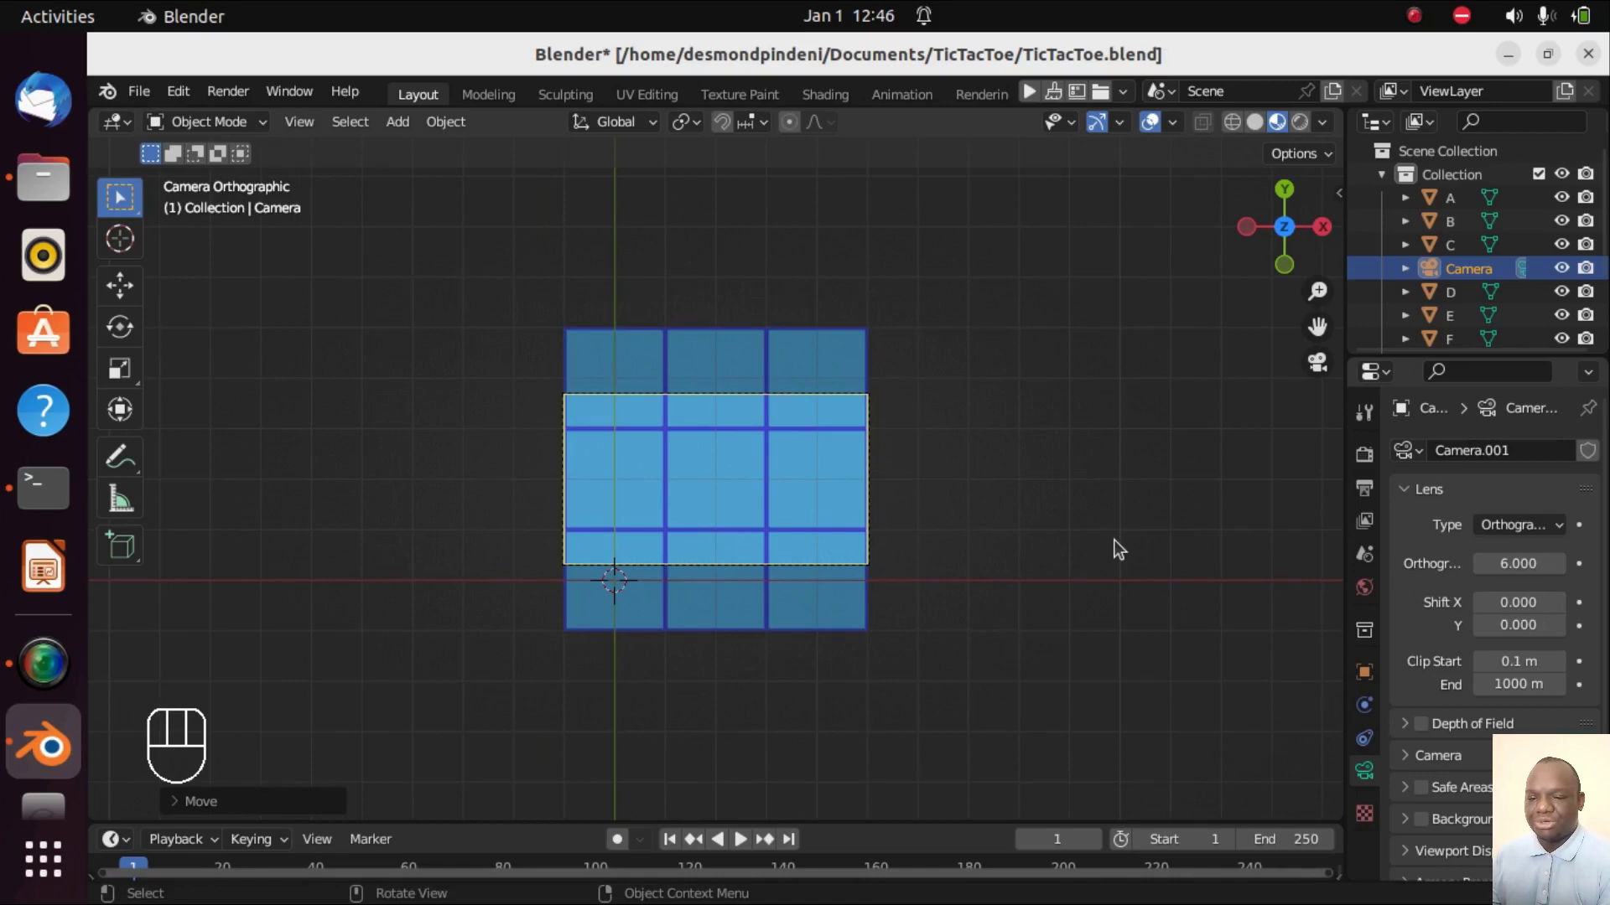
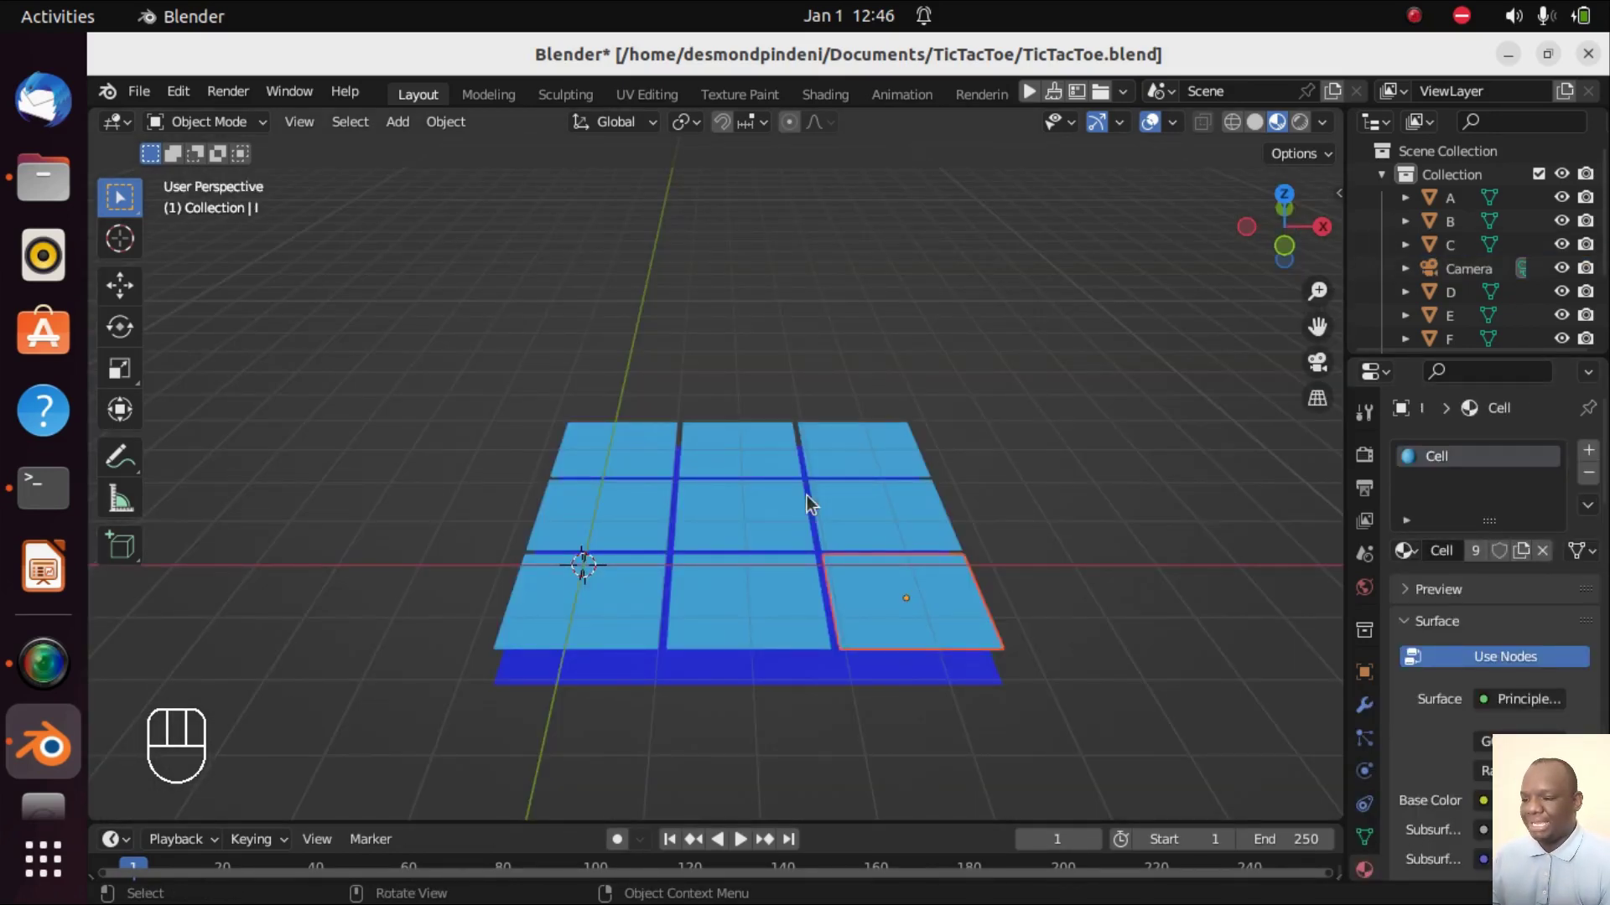
- Add a Sun light and raise it 5 units along Z above the board
{"action": "key", "text": "shift+a"}
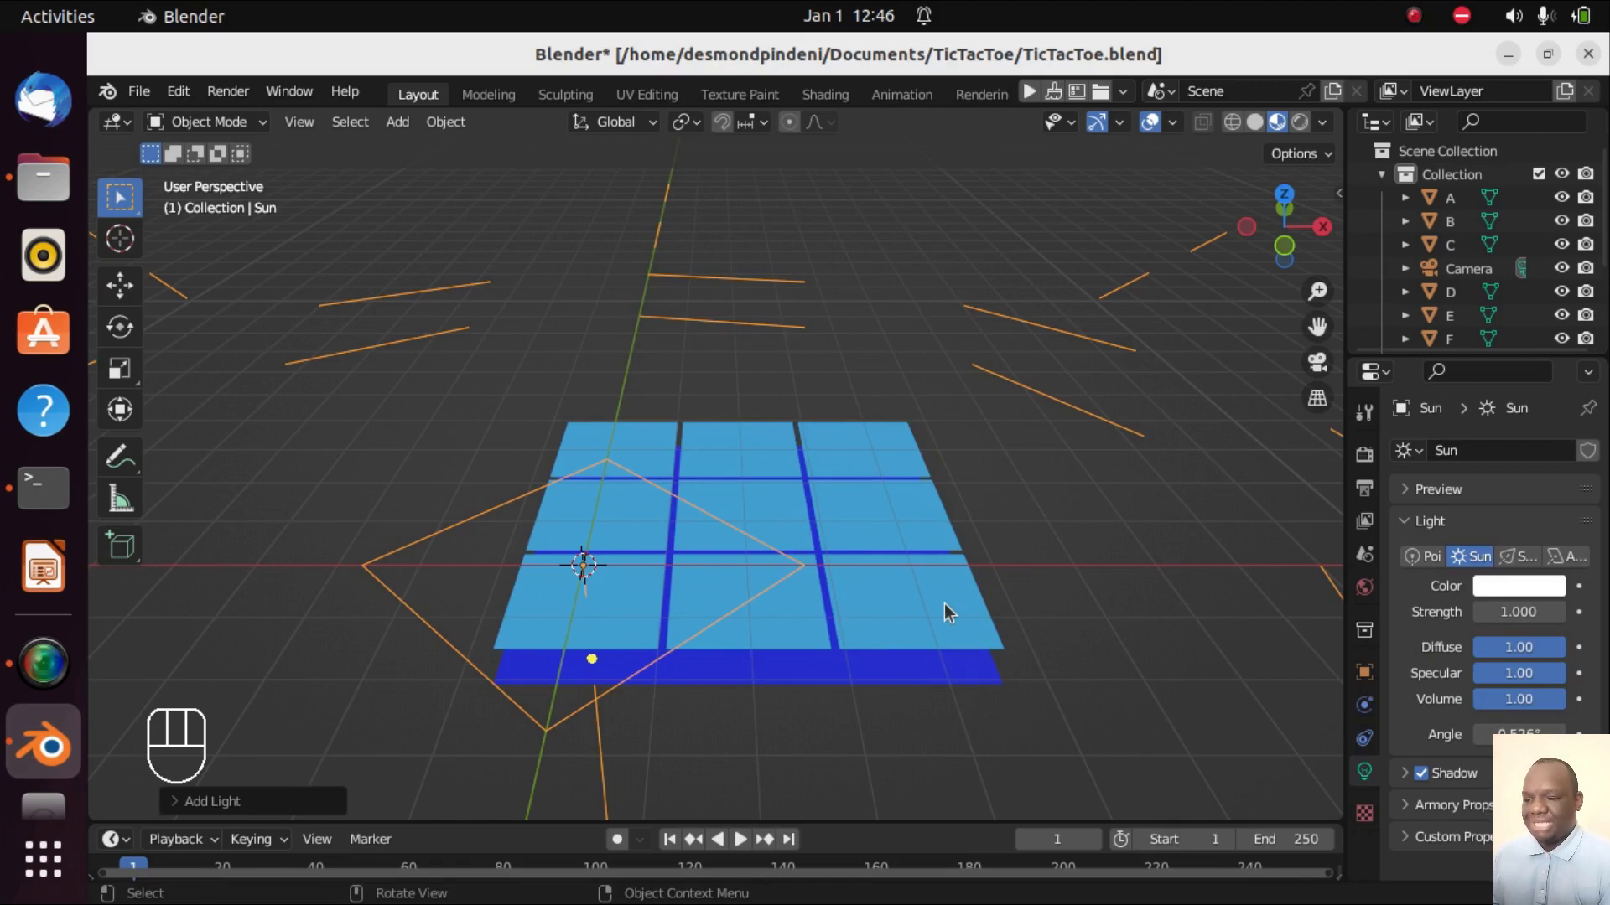
{"action": "key", "text": "g"}
{"action": "key", "text": "z"}
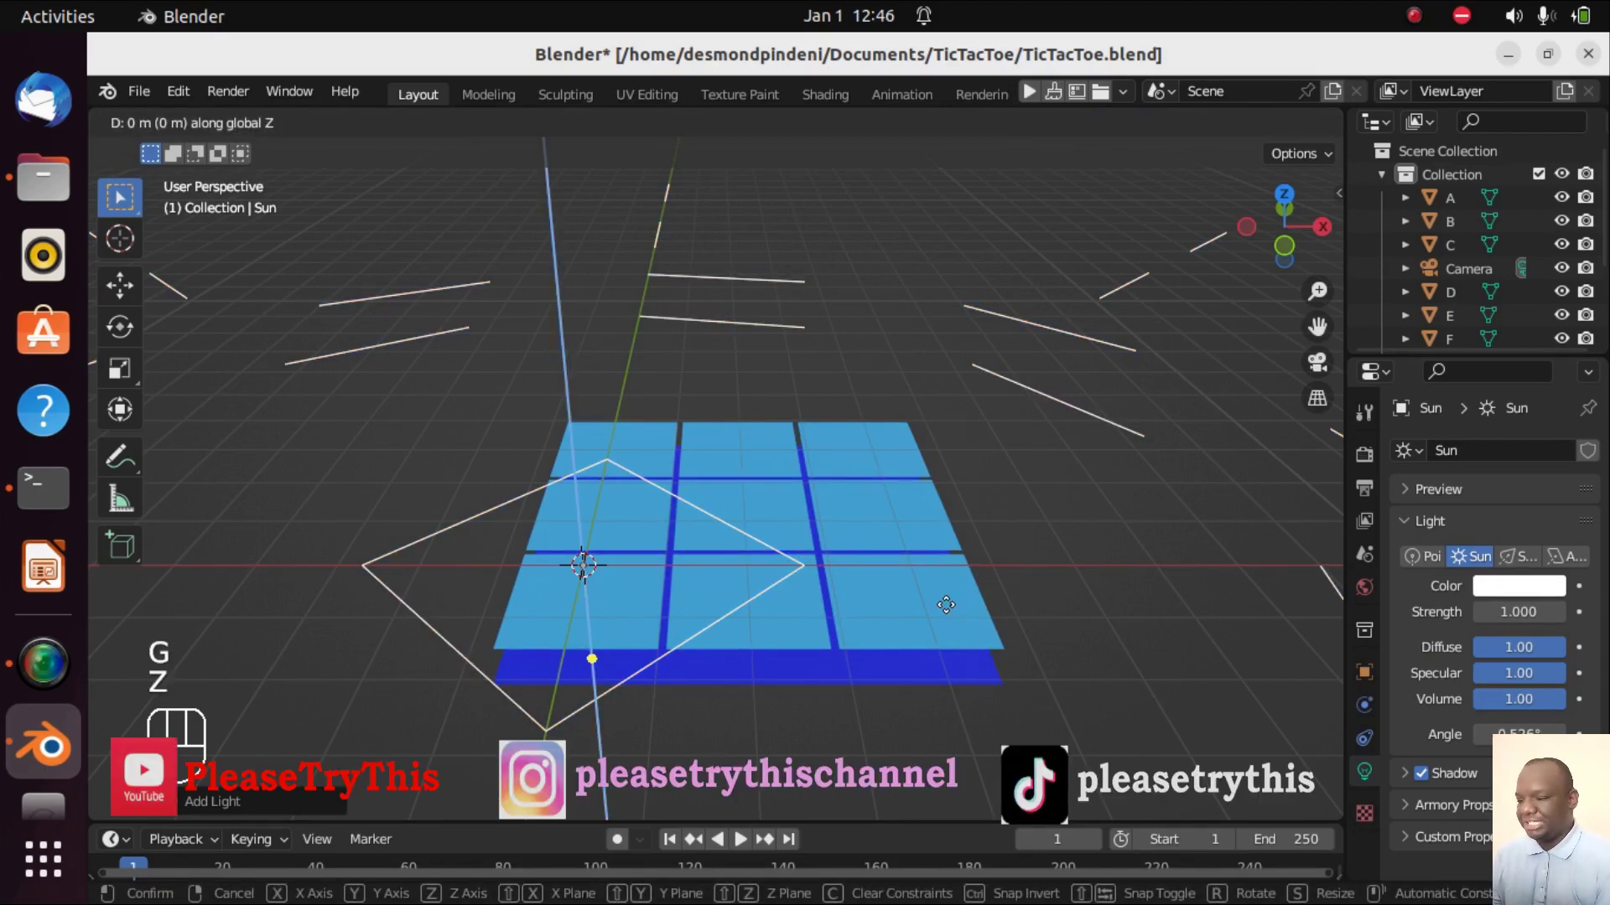
{"action": "key", "text": "5"}
{"action": "left_click", "coordinate": [953, 611]}
- Play the scene from the Render properties' Armory Player with Krom runtime
{"action": "key", "text": "KP_7"}
{"action": "key", "text": "KP_0"}
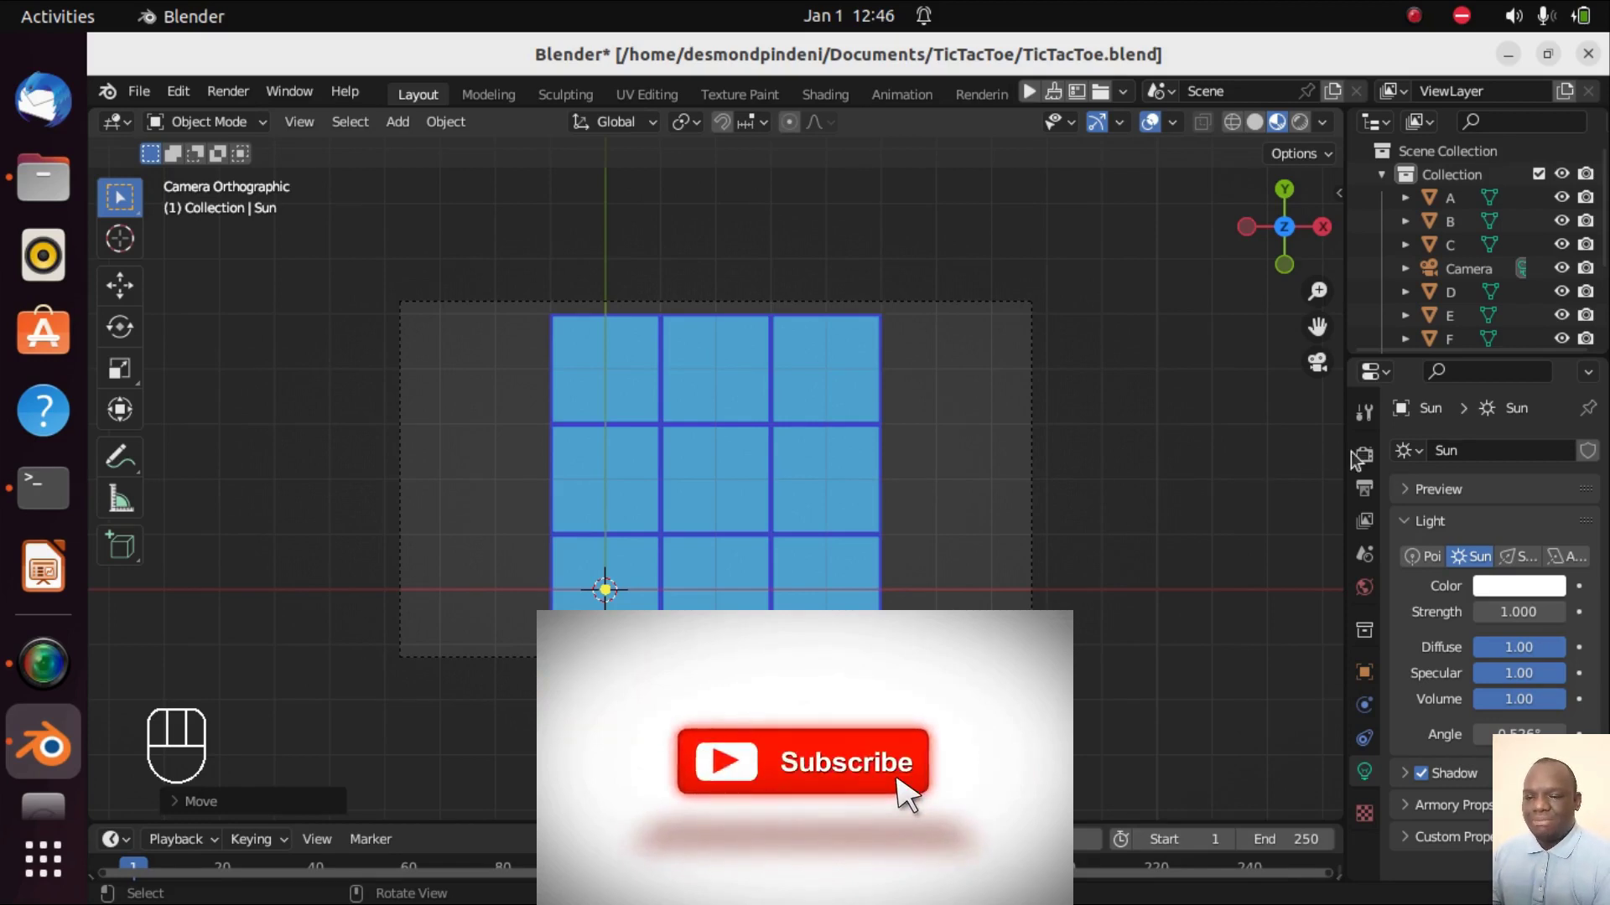
{"action": "left_click", "coordinate": [1365, 460]}
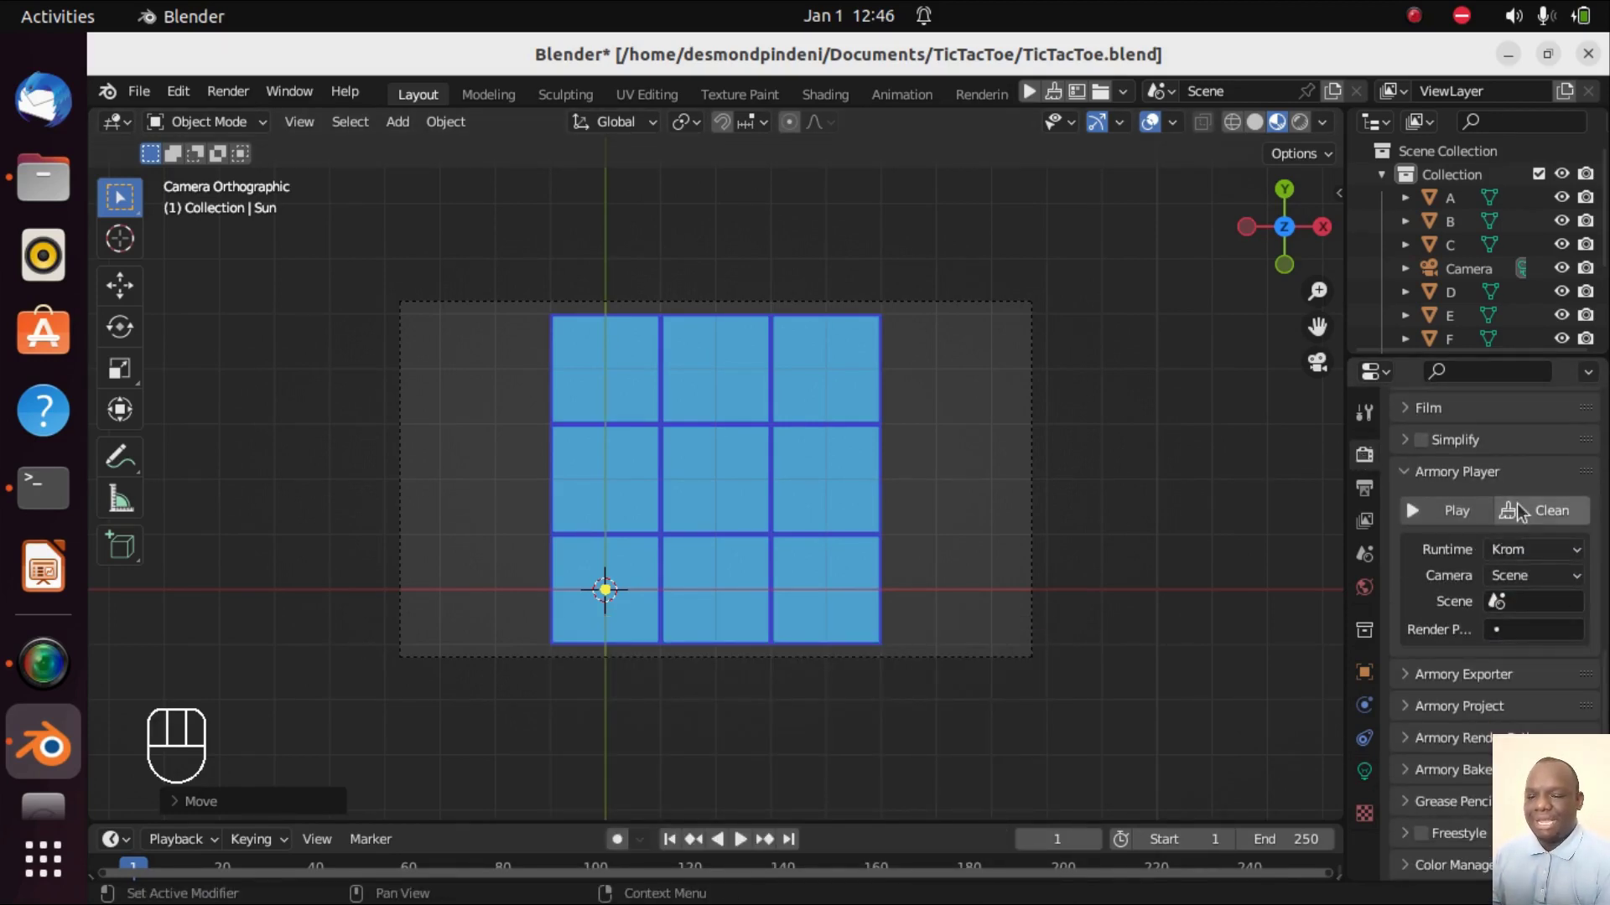
{"action": "left_click", "coordinate": [1543, 507]}
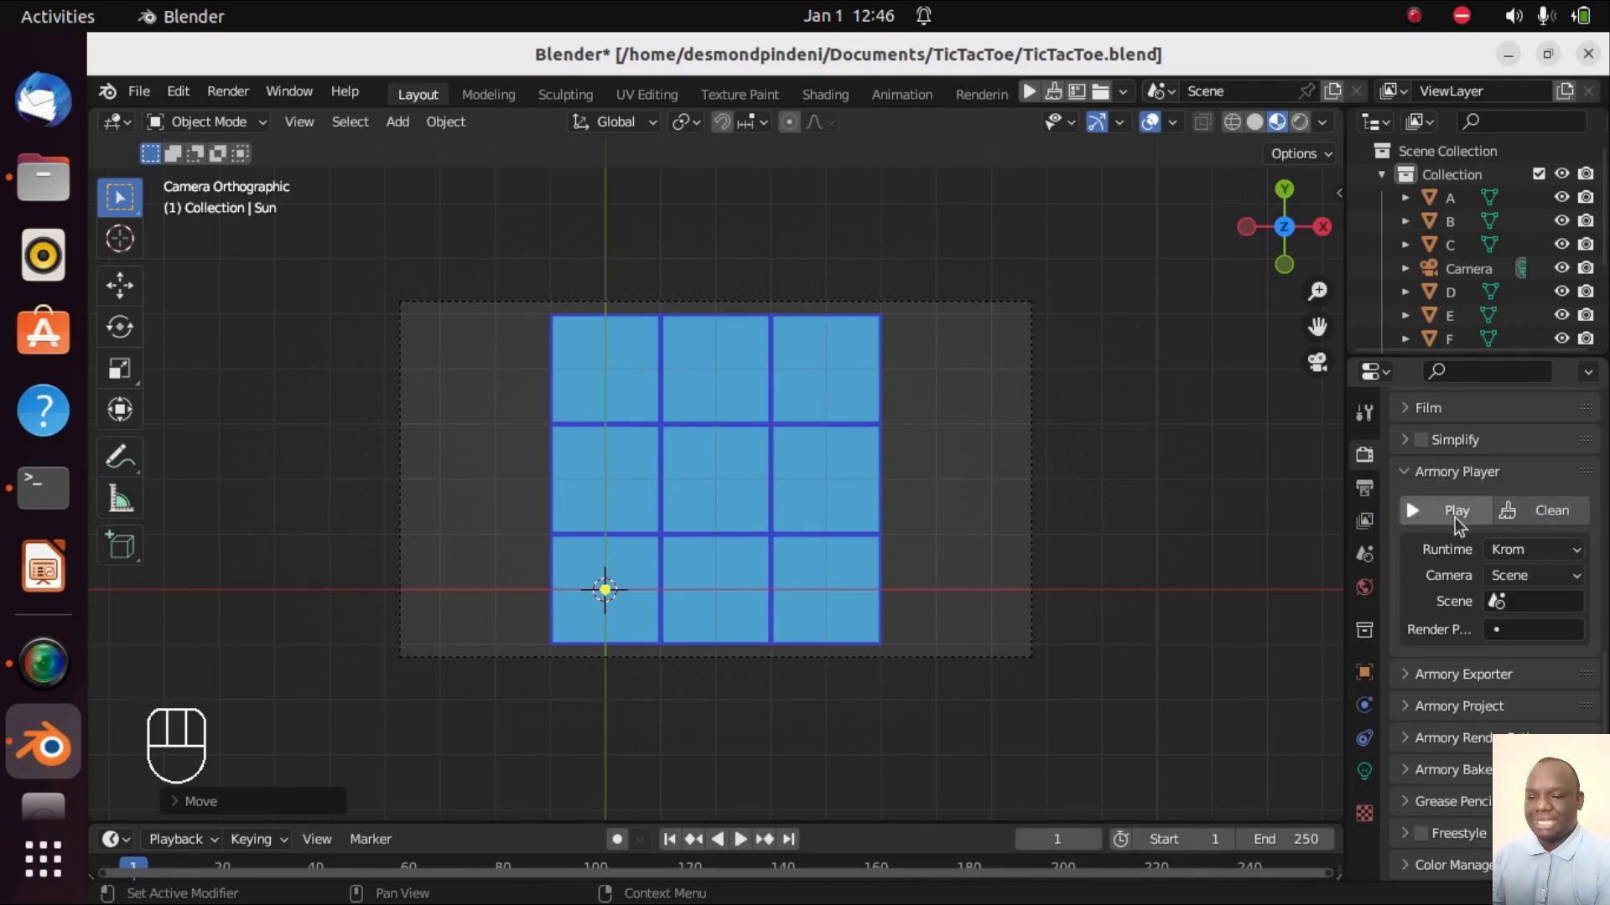